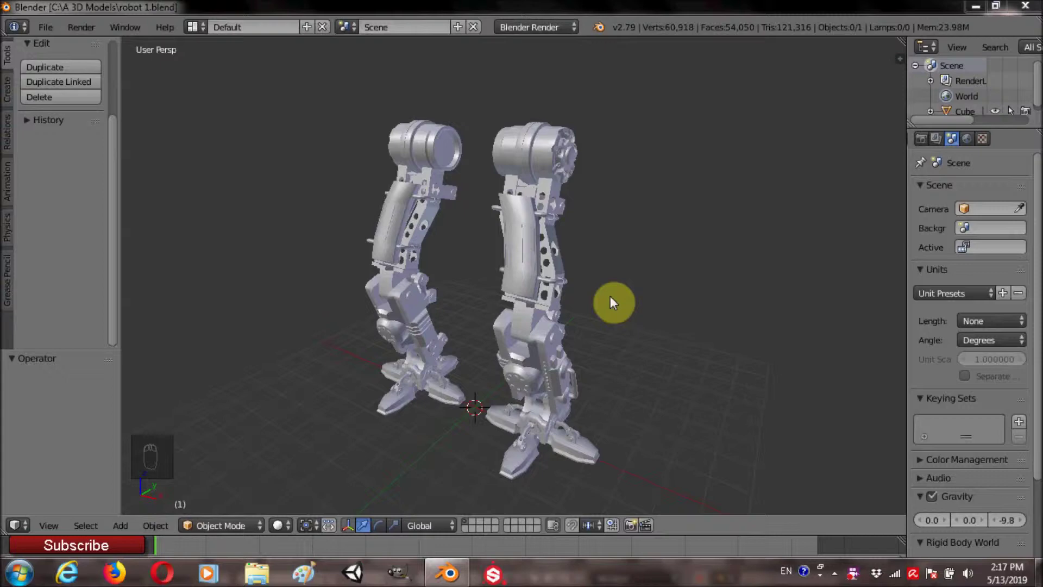
Step: Separate the hip joint's round end piece and select its end face in Edit Mode
right_click(578, 279)
key("Tab")
left_click(474, 535)
left_click_drag(602, 234, 671, 272)
key("shift+d")
key("p")
key("Tab")
right_click(570, 253)
middle_click(574, 295)
key("Tab")
right_click(563, 225)
middle_click(612, 292)
Step: Scale and extrude the round end into a short cylinder along X, then add a cube over the hips
key("s")
left_click(574, 241)
key("e")
middle_click(473, 292)
middle_click(565, 287)
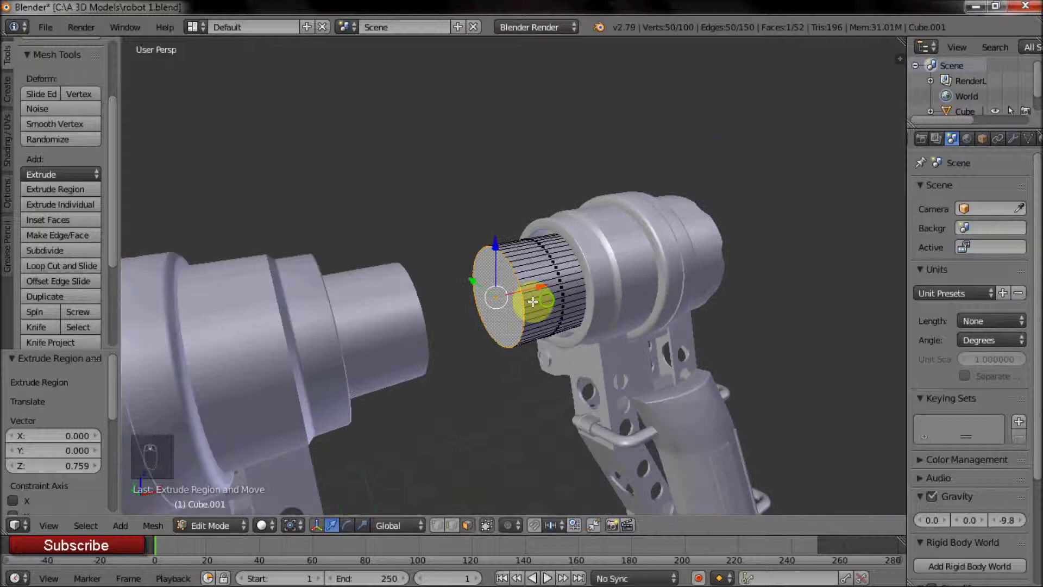
left_click(484, 287)
middle_click(471, 330)
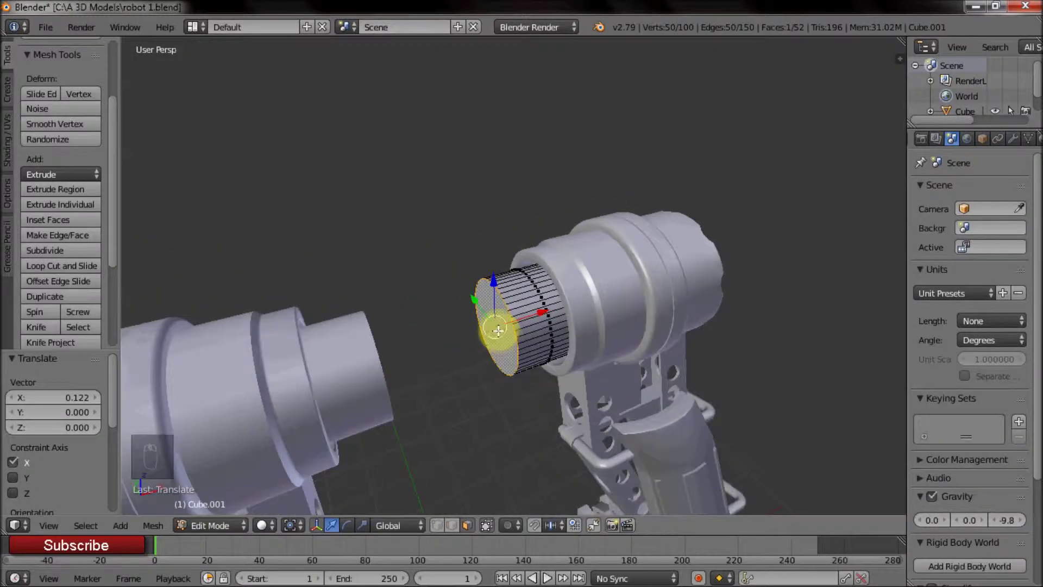
key("s")
key("ctrl+z")
left_click(528, 314)
key("shift+s")
key("shift+a")
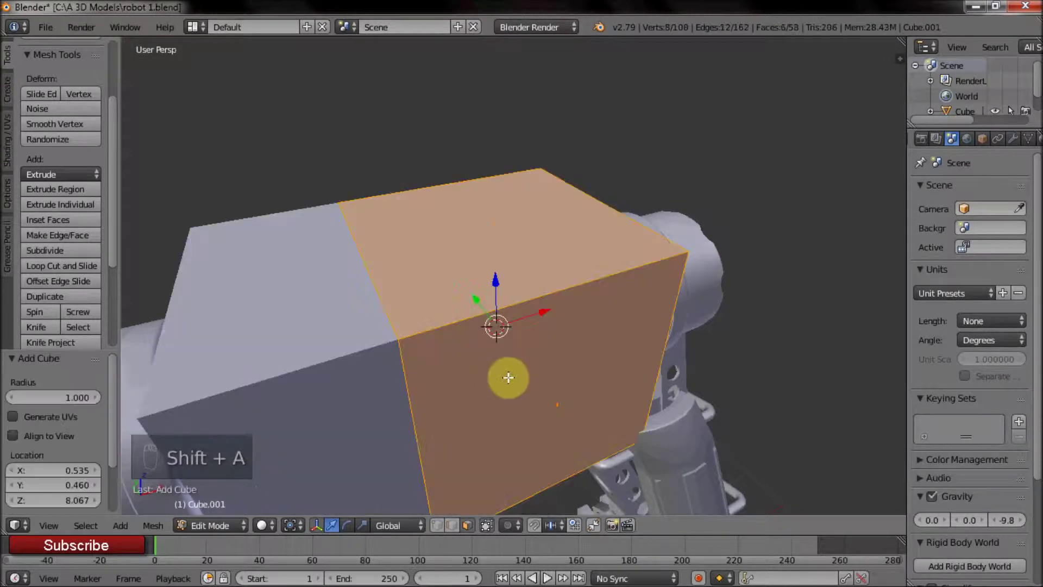
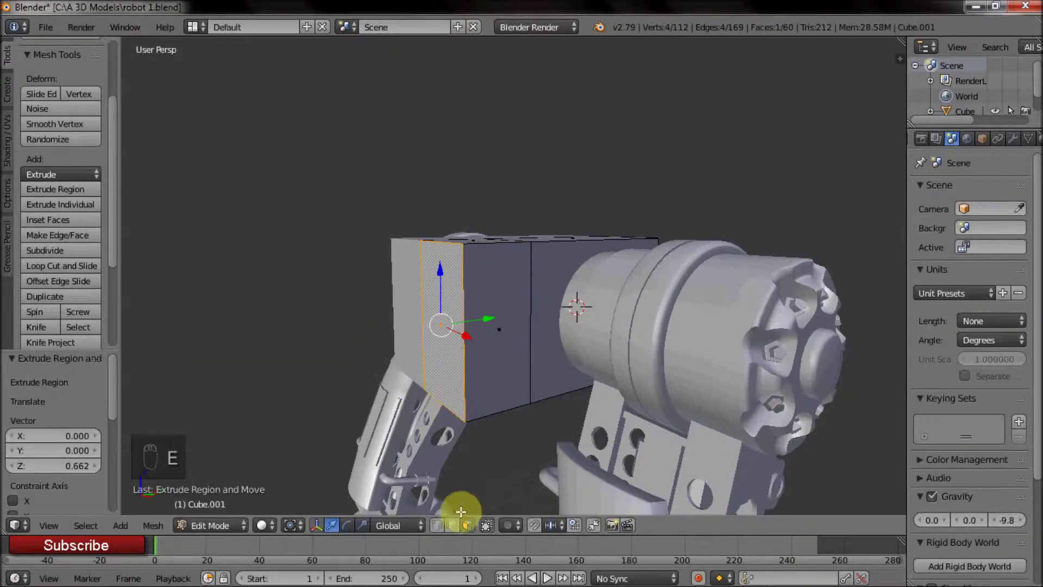
Step: Select the torso cube's side faces facing the hip joints
left_click_drag(470, 312, 464, 533)
left_click_drag(461, 534, 424, 266)
right_click(370, 422)
middle_click(424, 267)
left_click(478, 532)
right_click(500, 291)
middle_click(509, 298)
Step: Extrude the side faces out to both hip joints, making a long torso block
key("e")
left_click_drag(480, 277, 546, 303)
left_click_drag(497, 278, 472, 302)
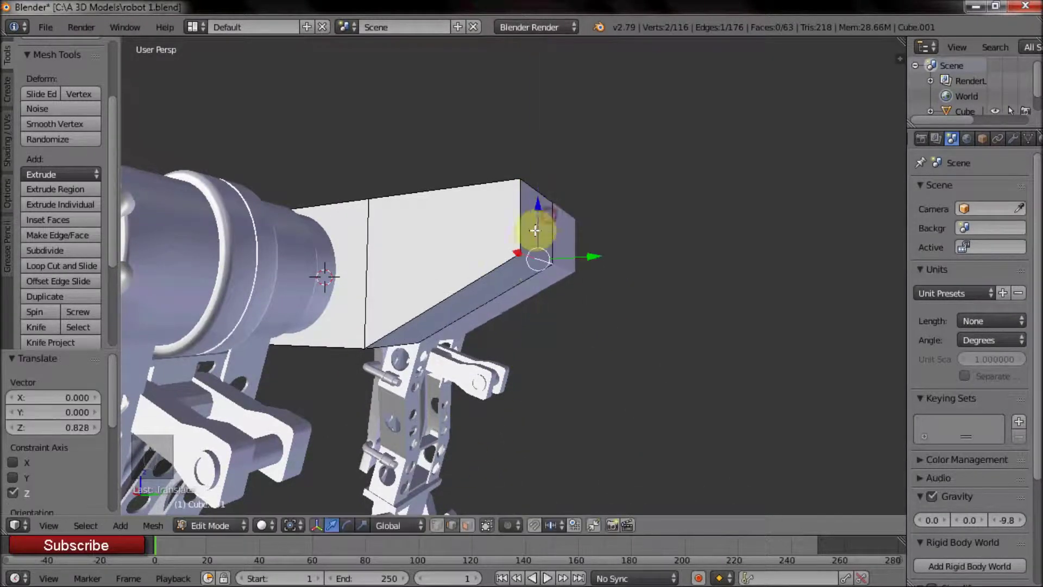
middle_click(528, 328)
left_click(466, 527)
left_click_drag(462, 296, 490, 237)
Step: Try extruding and raising the torso's top faces into a ridge, then undo the attempt
key("e")
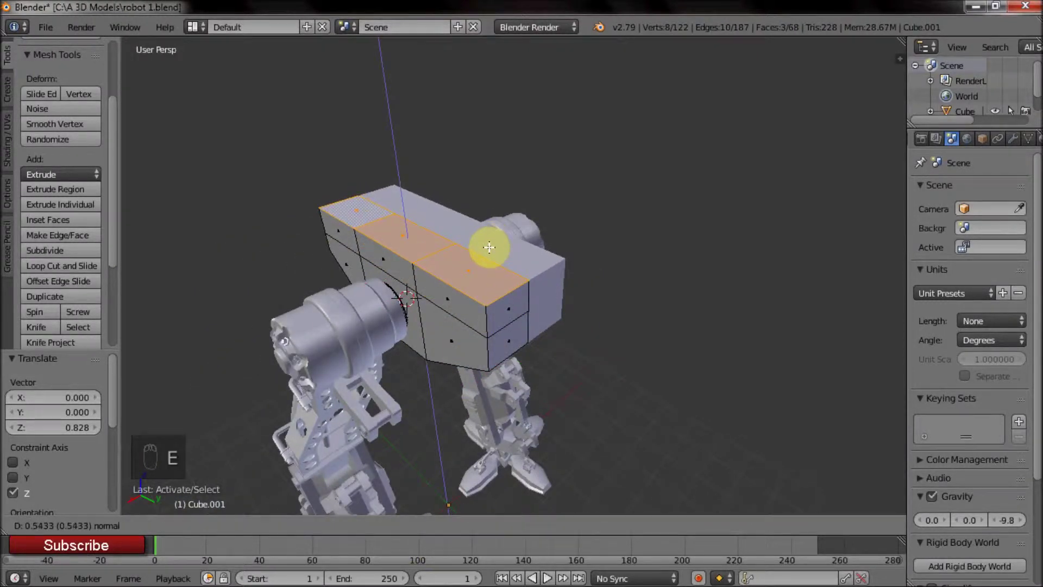
key("e")
left_click_drag(352, 224, 604, 249)
left_click_drag(550, 268, 521, 240)
key("e")
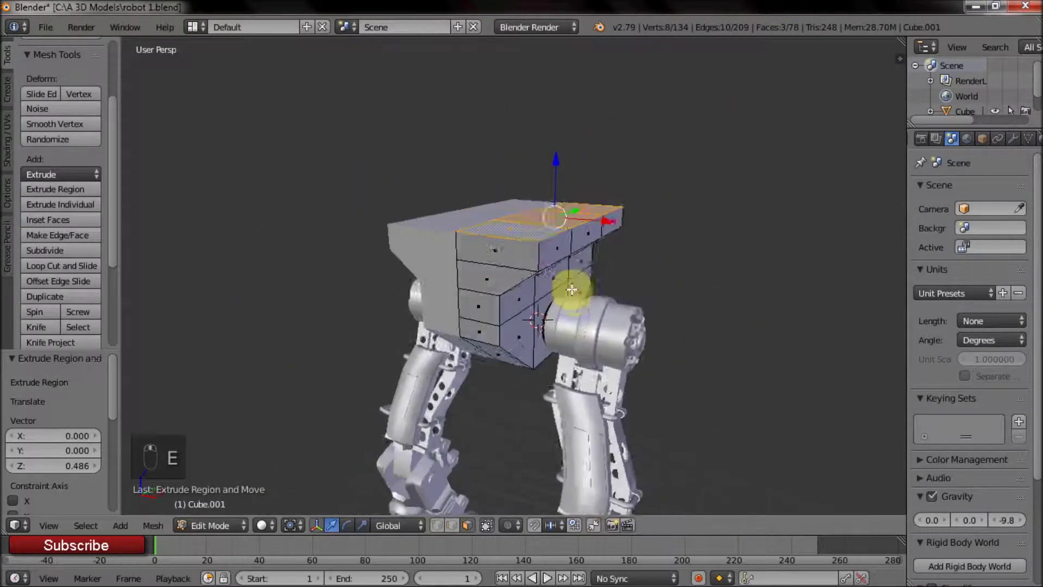
middle_click(702, 284)
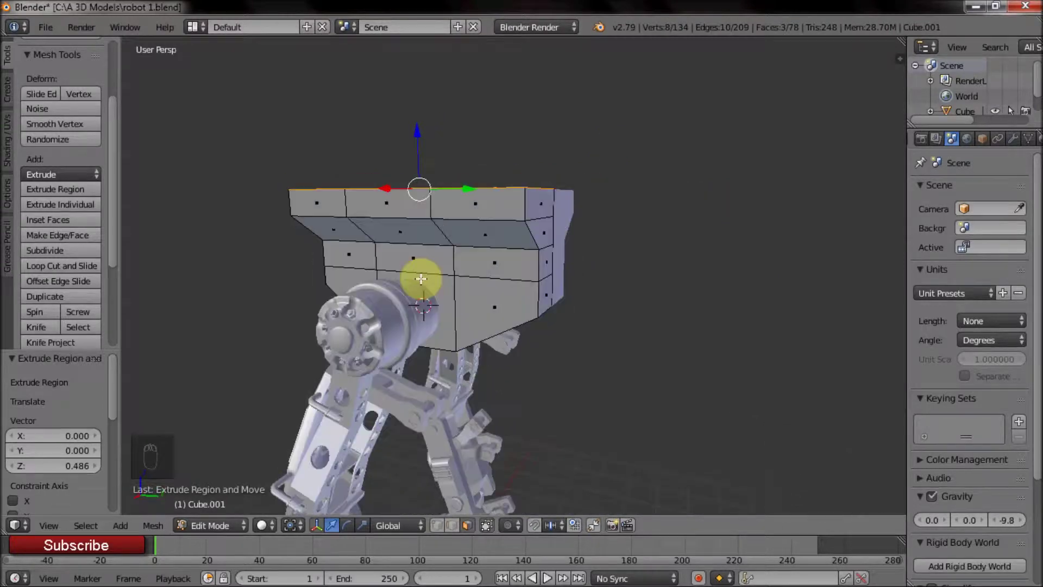
left_click_drag(454, 257, 602, 267)
middle_click(564, 247)
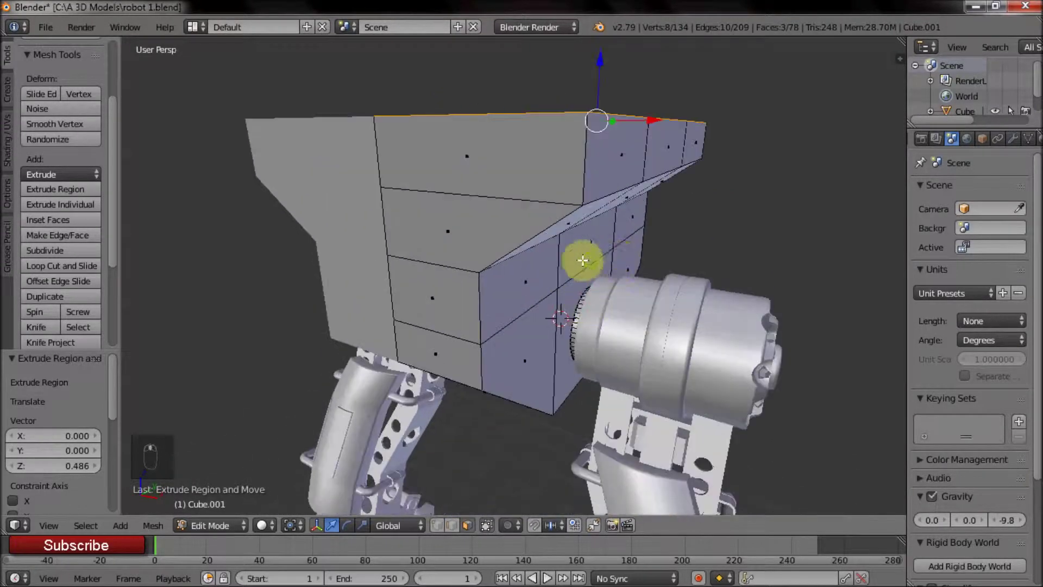
key("ctrl+z")
key("ctrl+z")
key("ctrl+z")
key("ctrl+z")
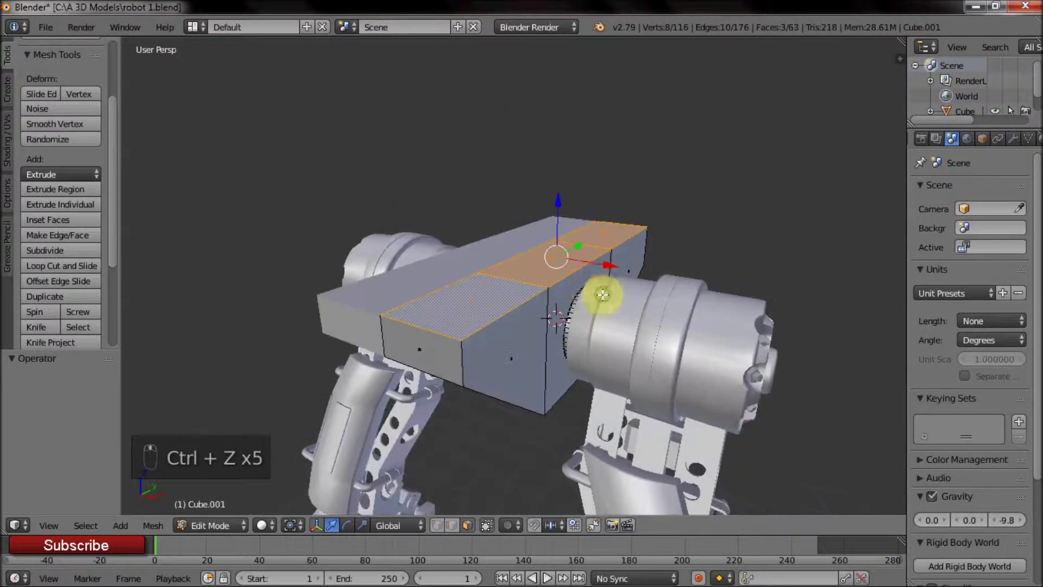
Step: Re-extrude the top faces into a tapered ridge and inset them with a narrow rim
key("e")
middle_click(457, 296)
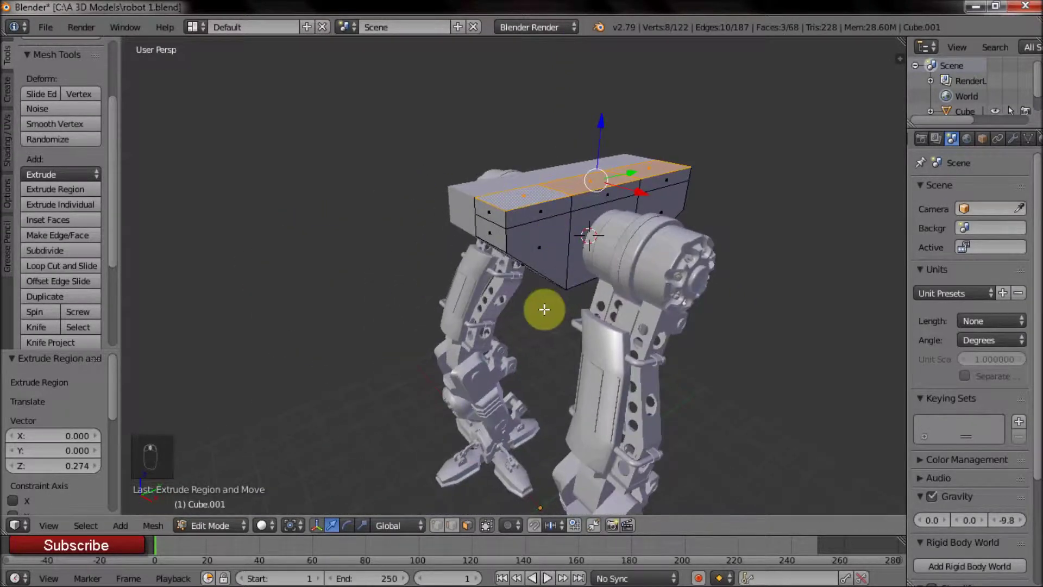
middle_click(544, 254)
left_click_drag(507, 316, 470, 316)
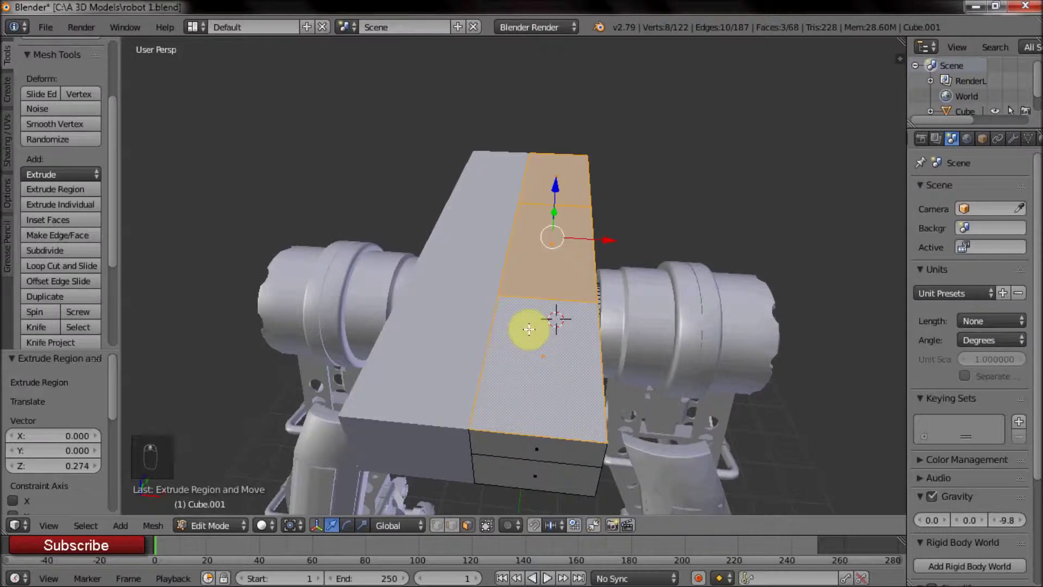
key("i")
left_click_drag(565, 272, 568, 235)
key("e")
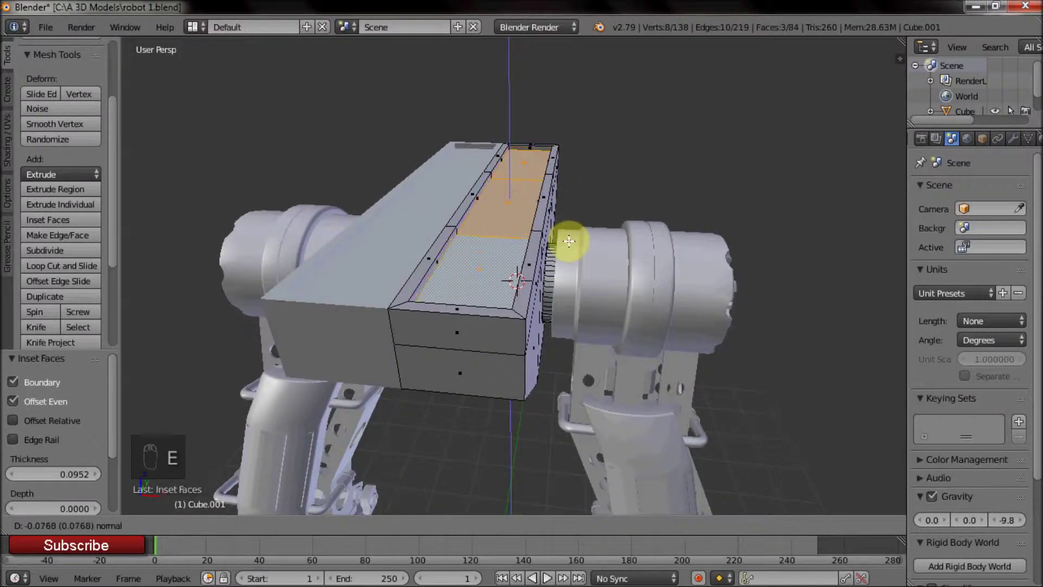
Step: Recess the torso's lower front faces outward into a channel
left_click_drag(476, 289, 483, 311)
right_click(483, 312)
key("e")
left_click(531, 325)
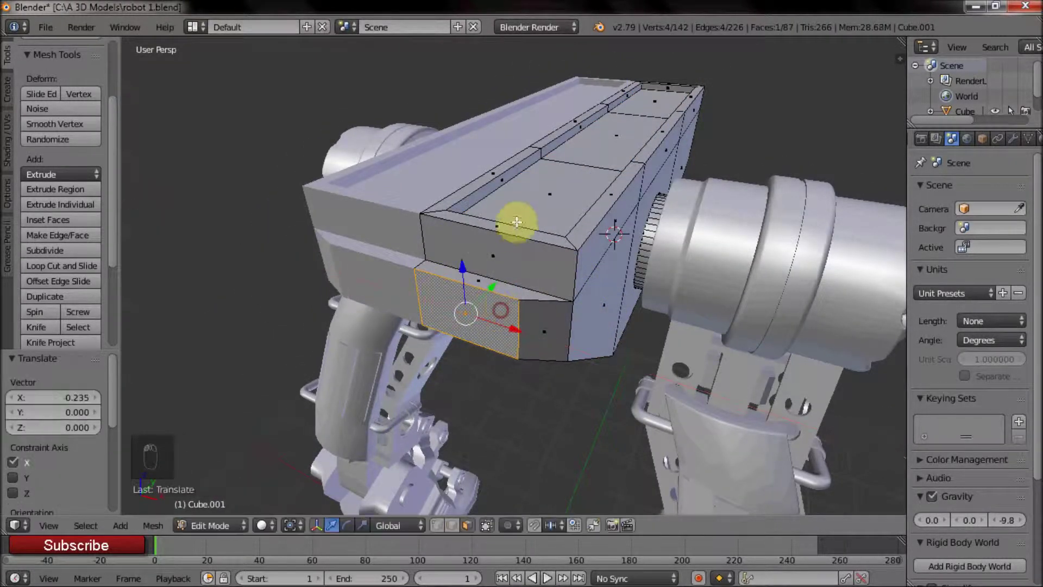
left_click_drag(511, 244, 547, 275)
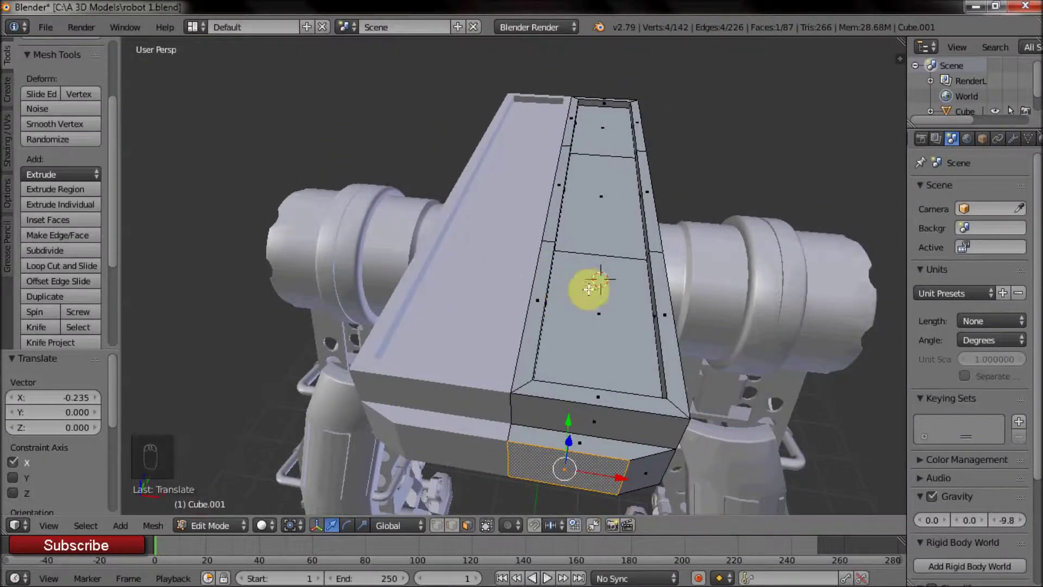
Step: Add a small cube on top of the torso and position it as the cockpit base
key("a")
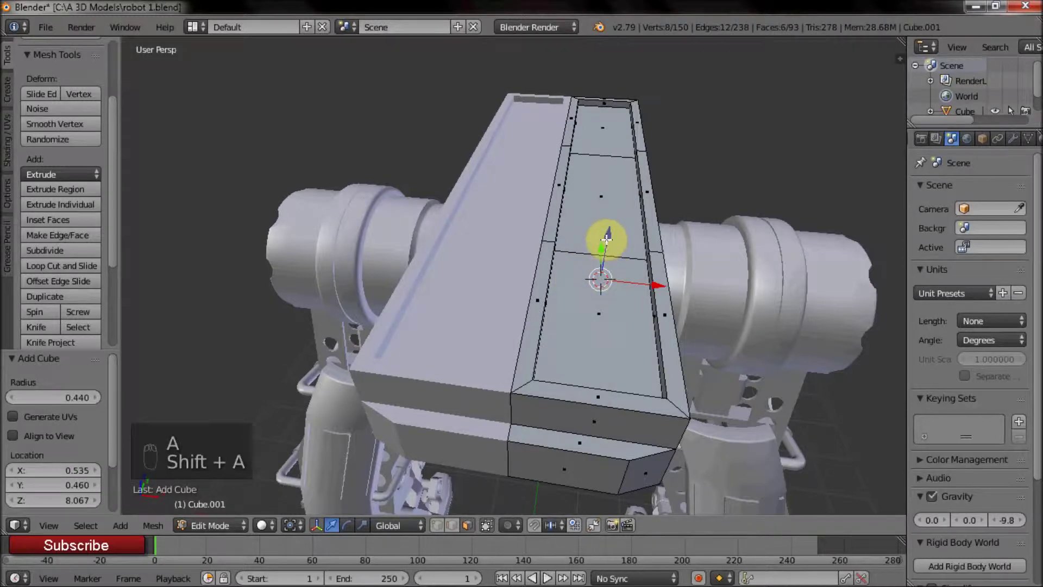
left_click(611, 217)
middle_click(643, 166)
left_click_drag(588, 202, 635, 211)
middle_click(635, 211)
right_click(635, 211)
key("x")
right_click(704, 211)
key("ctrl+l")
left_click(738, 201)
middle_click(647, 226)
right_click(515, 93)
left_click(532, 39)
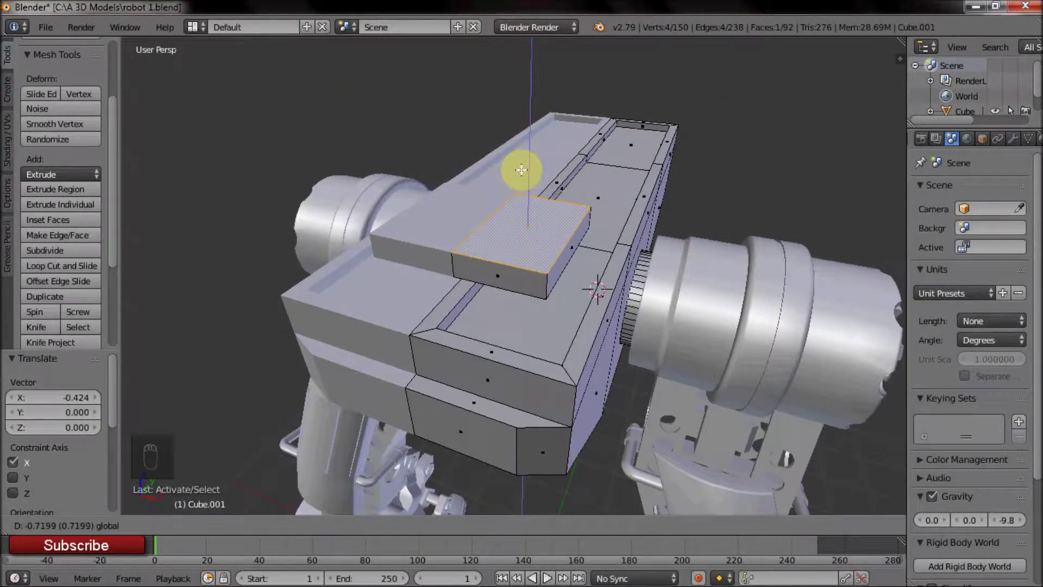
Step: Extrude the base's rear faces upward into a tall seat backrest
middle_click(521, 215)
right_click(553, 228)
left_click(650, 330)
middle_click(649, 330)
middle_click(604, 324)
left_click_drag(559, 293, 531, 300)
right_click(532, 300)
key("ctrl+l")
left_click(539, 258)
middle_click(448, 233)
right_click(315, 258)
key("e")
right_click(466, 246)
key("e")
middle_click(577, 149)
middle_click(492, 210)
left_click(534, 157)
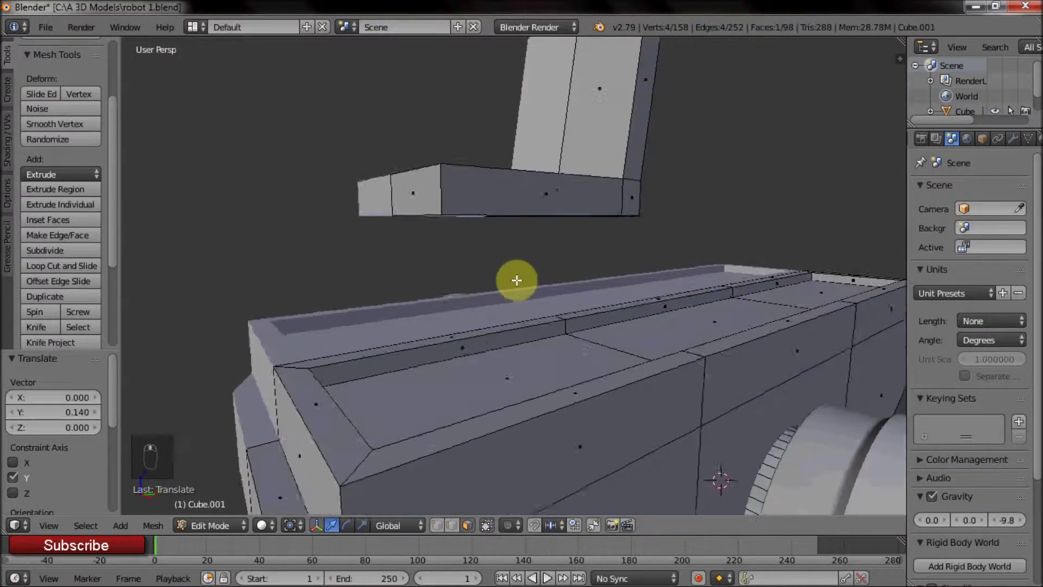
Step: Duplicate a block, shrink it and place it as a small head block atop the backrest
middle_click(558, 311)
left_click_drag(497, 257, 634, 203)
key("shift+d")
left_click(692, 60)
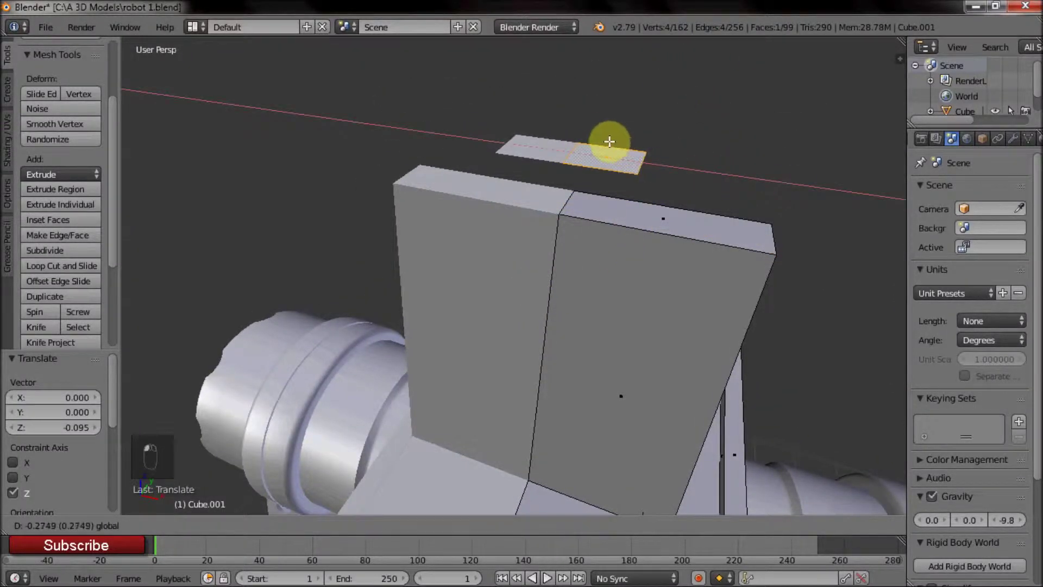
key("e")
middle_click(668, 181)
middle_click(550, 208)
key("ctrl+l")
key("shift+d")
left_click_drag(600, 301, 598, 384)
key("s")
middle_click(469, 393)
left_click(371, 290)
middle_click(404, 355)
key("s")
middle_click(489, 374)
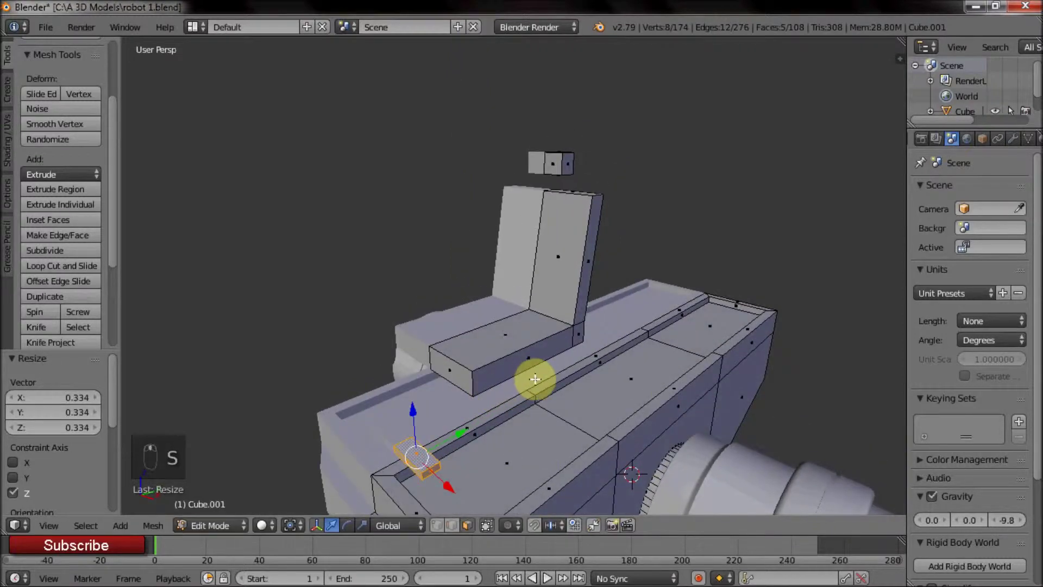
key("s")
left_click_drag(432, 399, 533, 205)
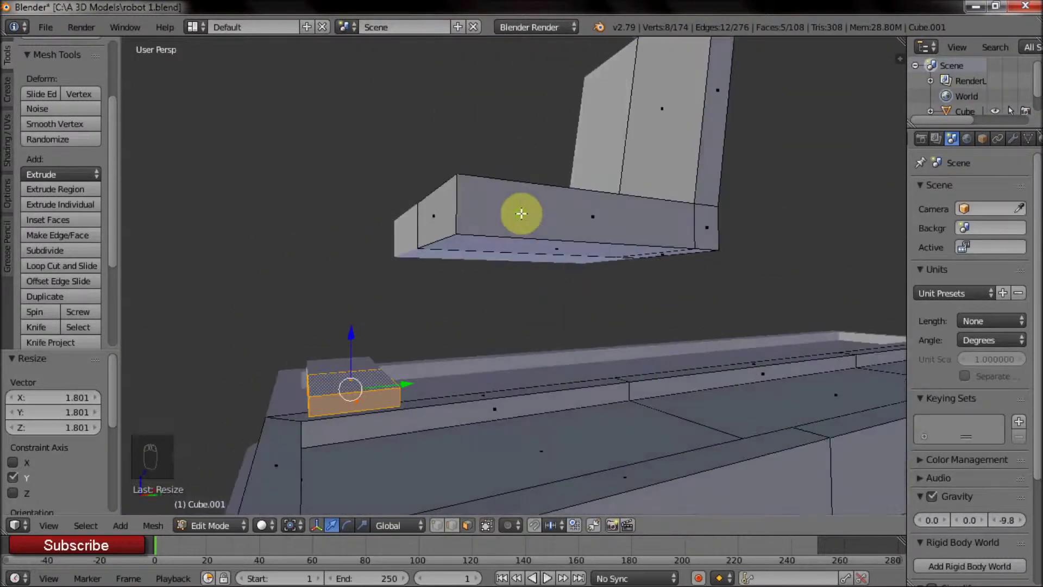
Step: Delete the unwanted faces under the seat base
middle_click(417, 236)
left_click_drag(528, 224, 693, 244)
left_click_drag(693, 244, 765, 201)
key("i")
middle_click(521, 195)
middle_click(521, 210)
left_click_drag(521, 211, 670, 247)
right_click(544, 265)
left_click_drag(581, 280, 648, 247)
key("x")
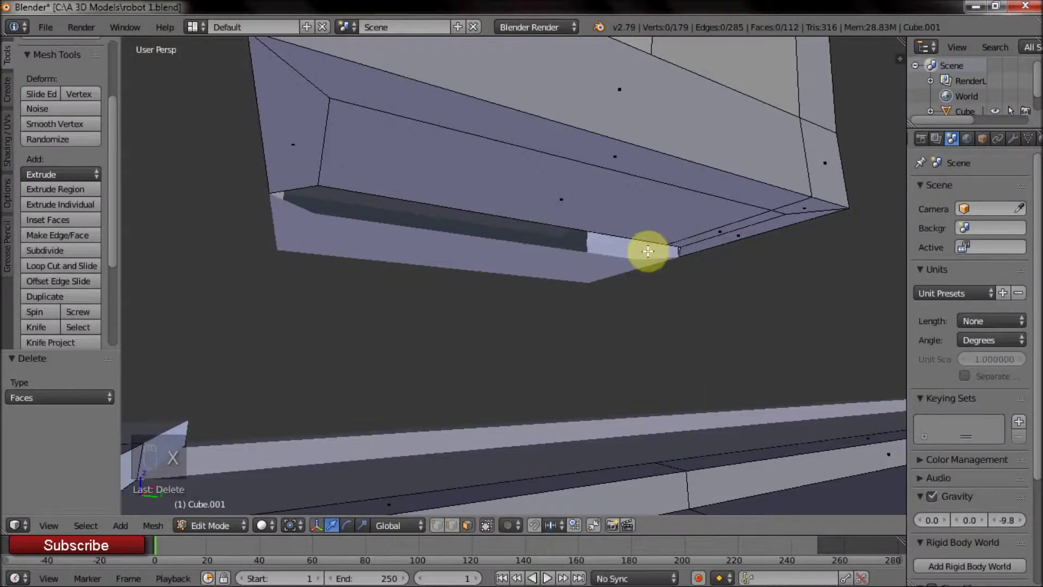
Step: Move the seat base's edges sideways to taper the cockpit column
right_click(645, 224)
right_click(762, 203)
left_click_drag(662, 180, 599, 201)
right_click(650, 192)
middle_click(614, 184)
key("e")
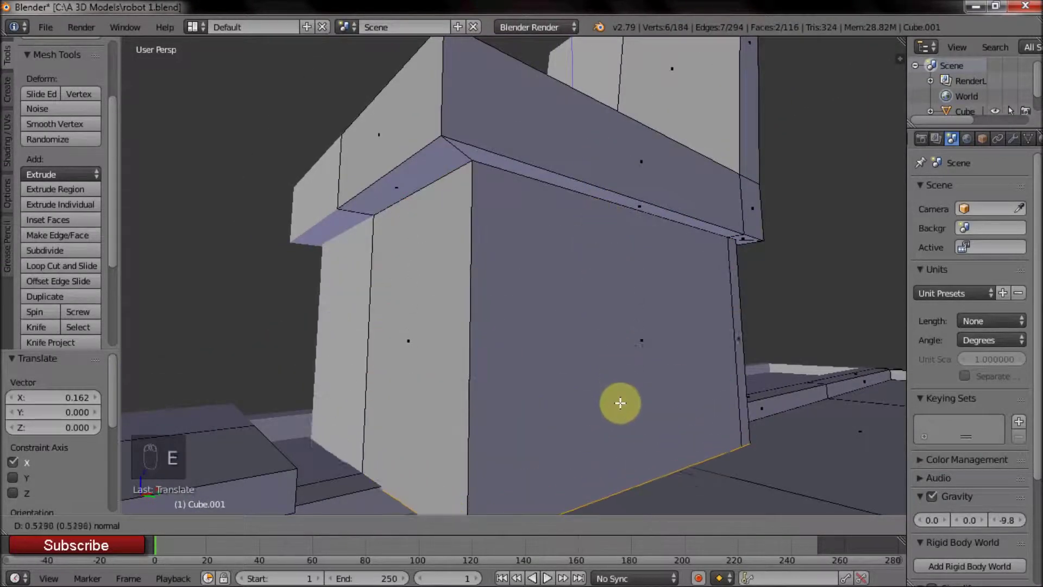
middle_click(569, 364)
left_click(632, 405)
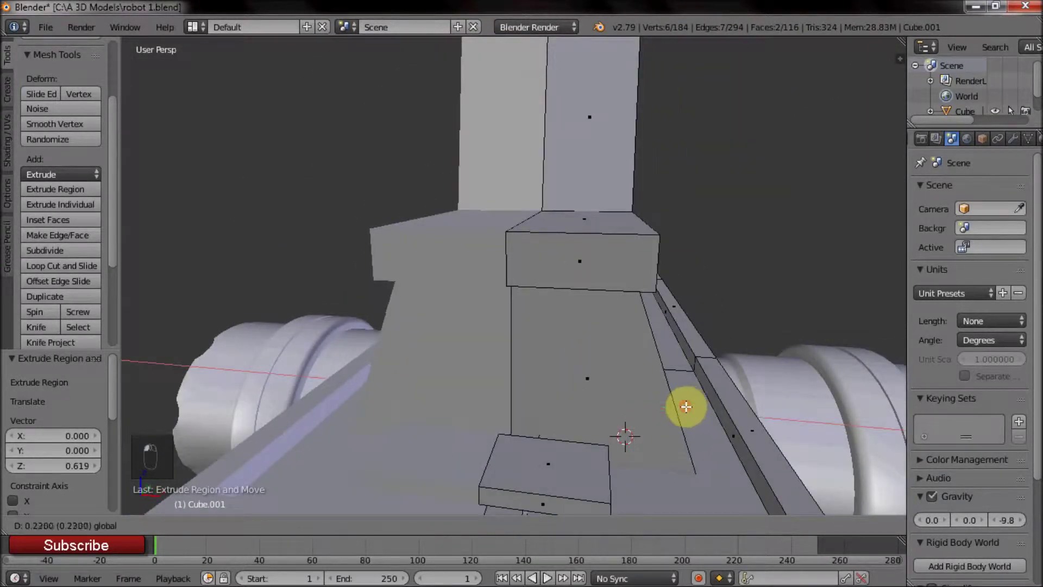
left_click(590, 356)
Step: Add a loop cut around the seat base and select the seat's outer edge loops
key("ctrl+r")
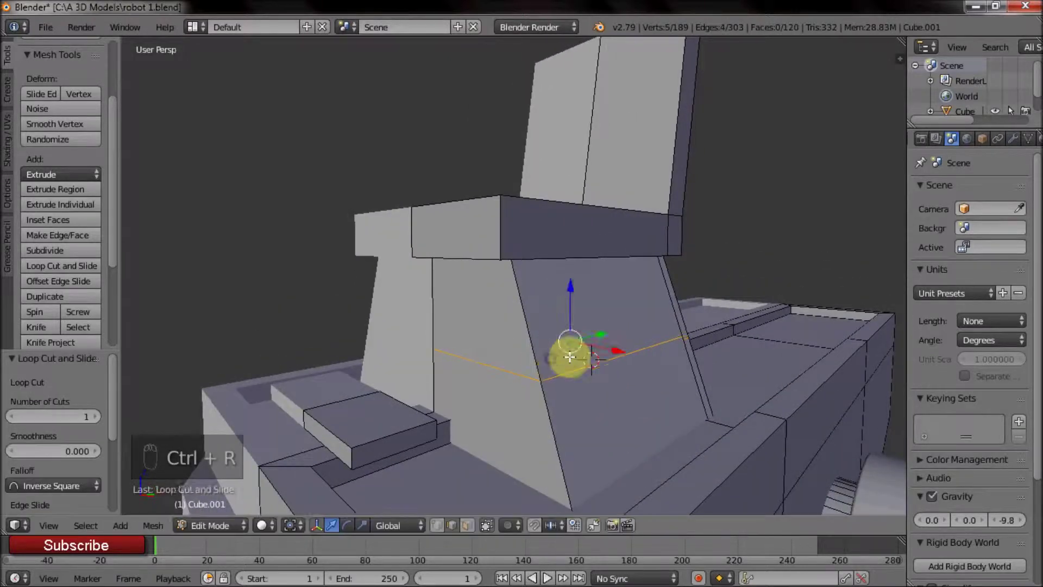
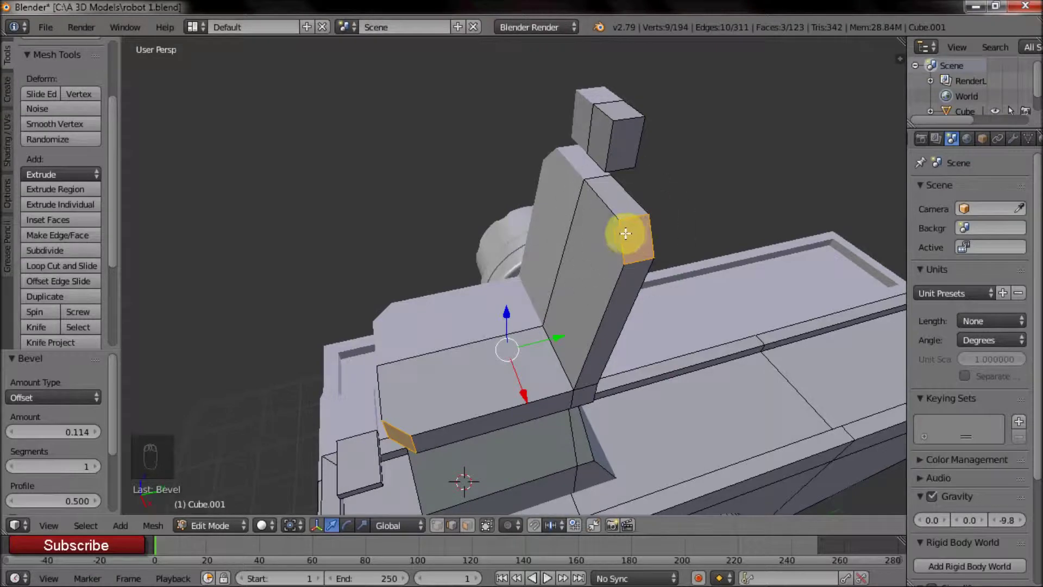
right_click(548, 274)
key("v")
left_click_drag(532, 232, 518, 250)
key("ctrl+l")
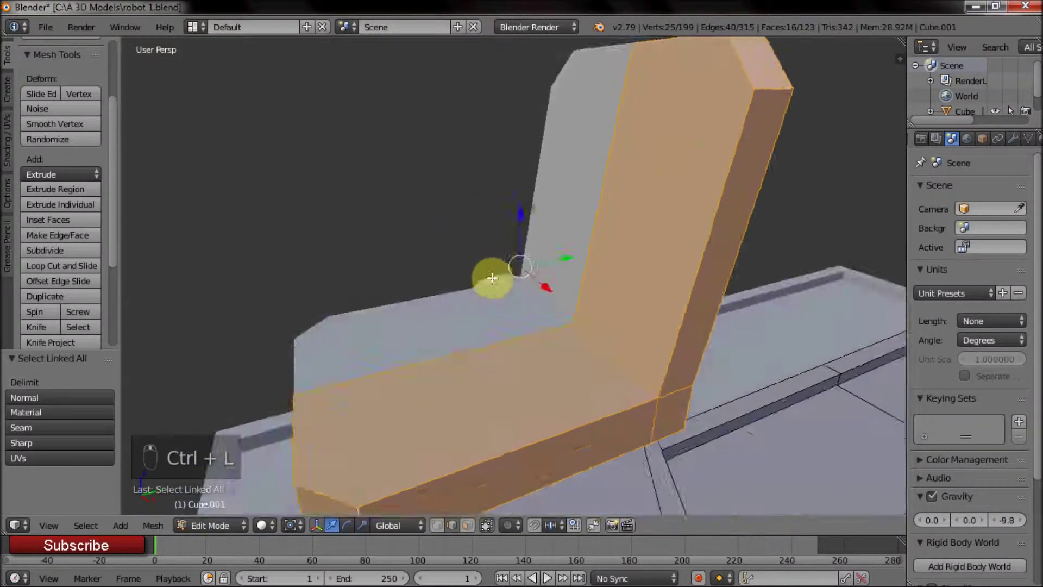
right_click(584, 138)
key("ctrl+l")
Step: Bevel the seat's outline edges with 3 segments into rounded corners and return to Object Mode
key("ctrl+b")
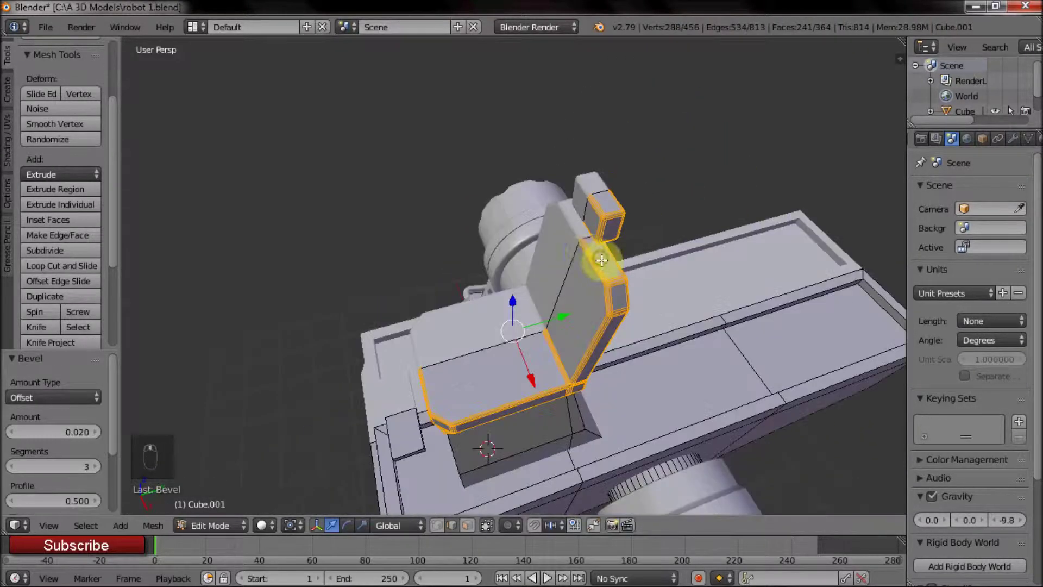
left_click_drag(509, 259, 492, 319)
key("Tab")
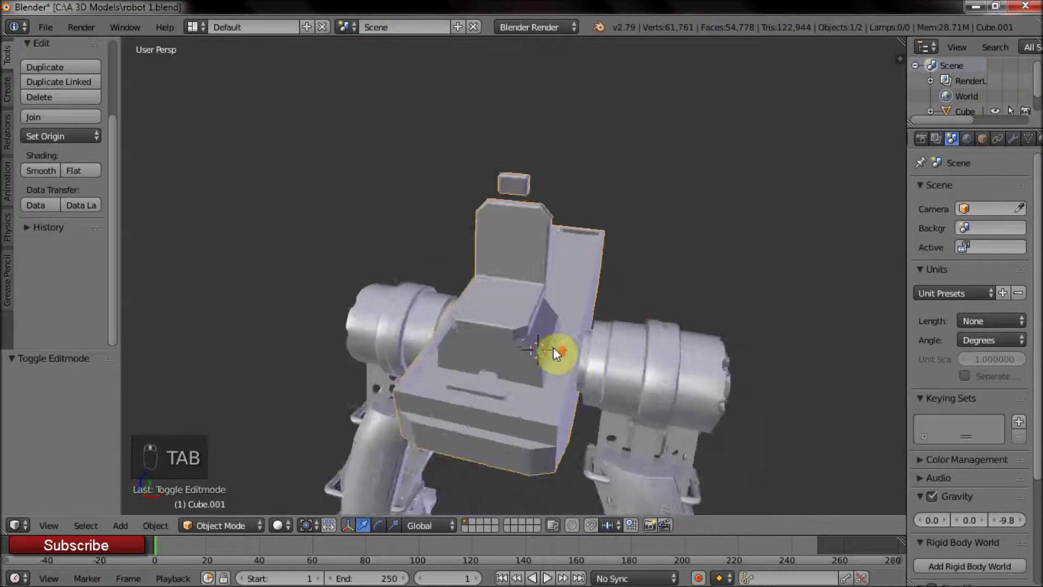
Step: Add a cylinder under the seat, raise it vertically and shrink it into a thin support post
key("Tab")
left_click(555, 206)
key("a")
left_click(63, 410)
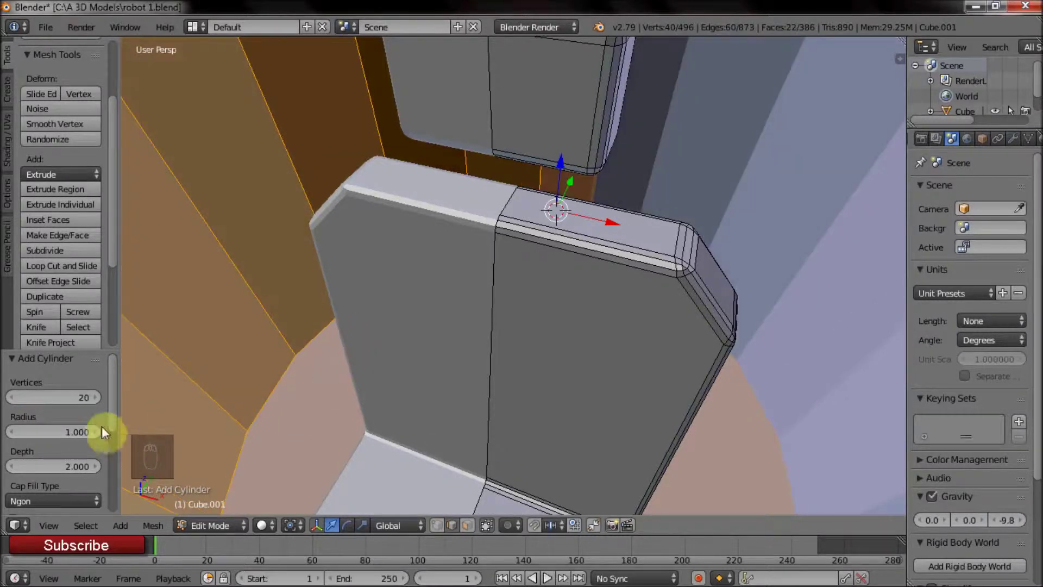
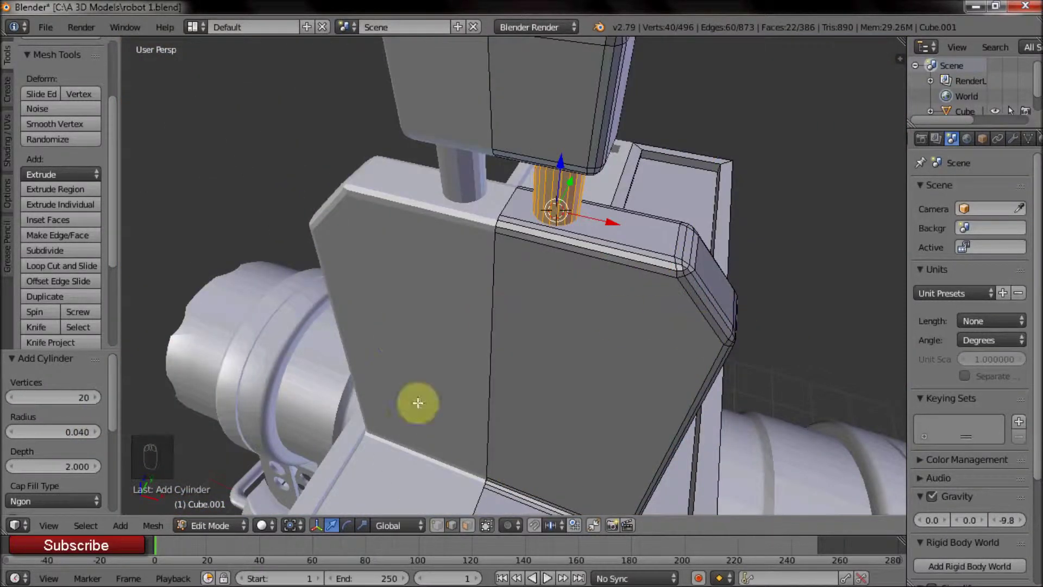
left_click(75, 470)
left_click_drag(598, 281, 479, 233)
left_click(482, 245)
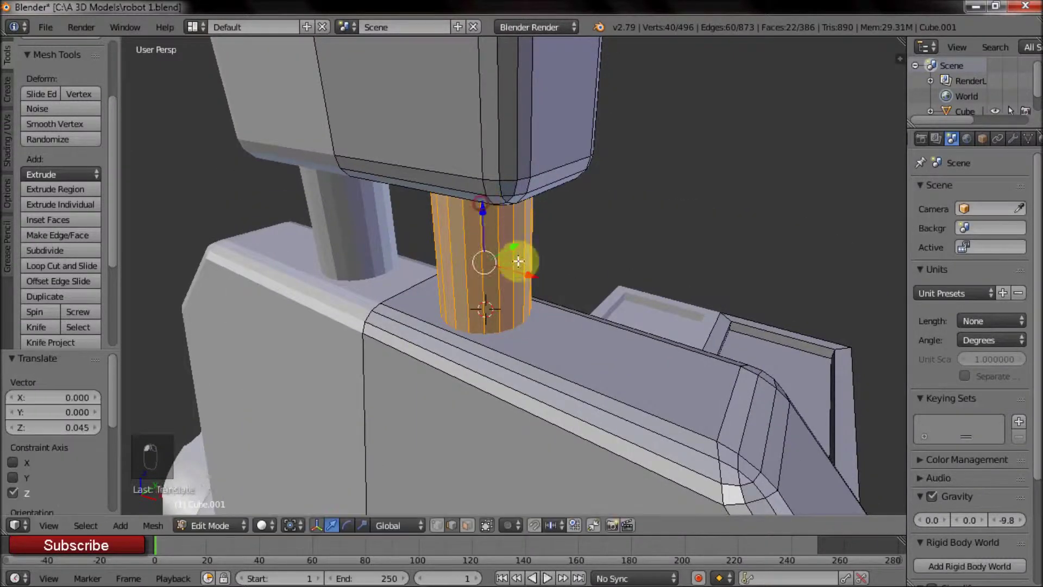
key("z")
key("z")
key("s")
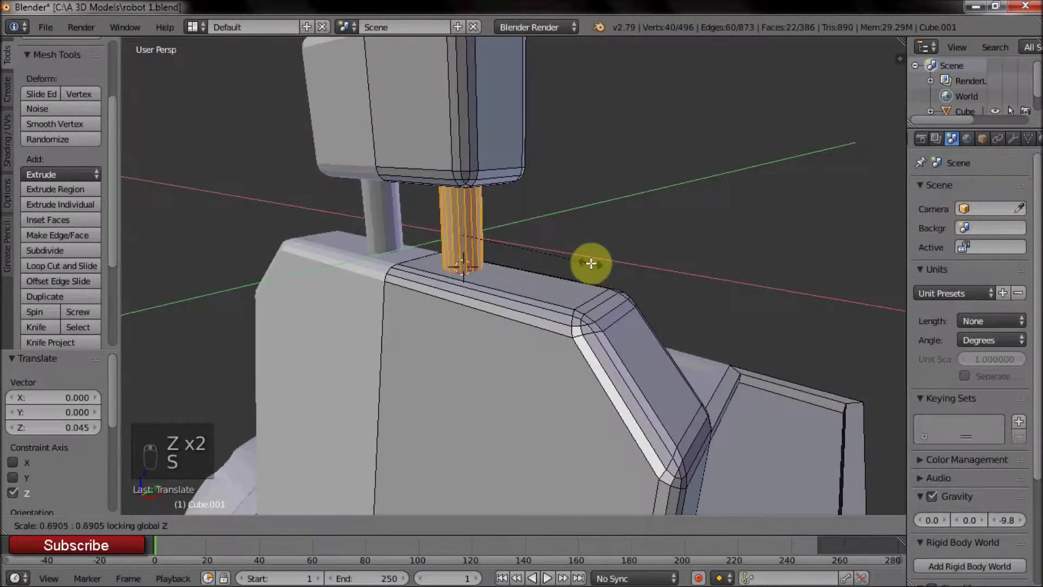
middle_click(582, 311)
key("shift+d")
left_click(558, 371)
Step: Shift the post backward and sideways so it sits squarely beneath the seat platform
left_click(544, 330)
left_click_drag(544, 330, 588, 237)
left_click_drag(466, 264, 560, 298)
middle_click(560, 295)
left_click(474, 527)
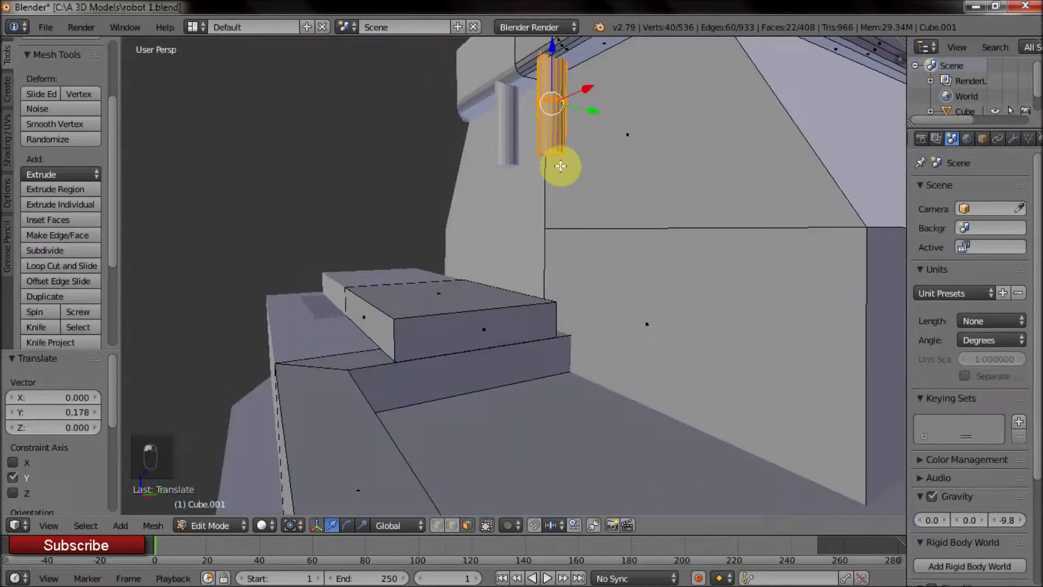
middle_click(553, 150)
right_click(554, 151)
left_click_drag(528, 167, 458, 387)
middle_click(590, 402)
left_click(613, 420)
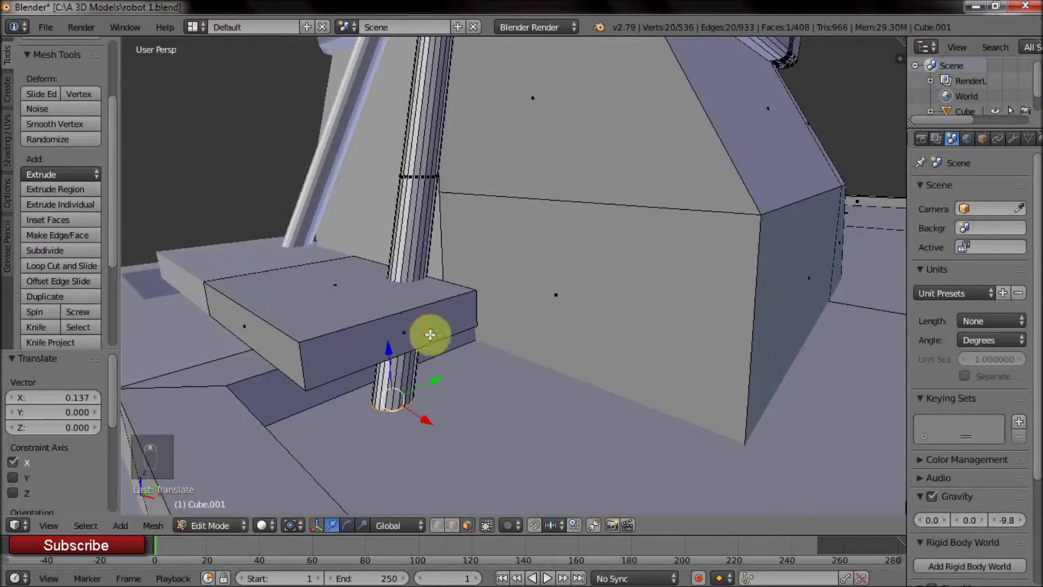
left_click_drag(385, 334, 377, 353)
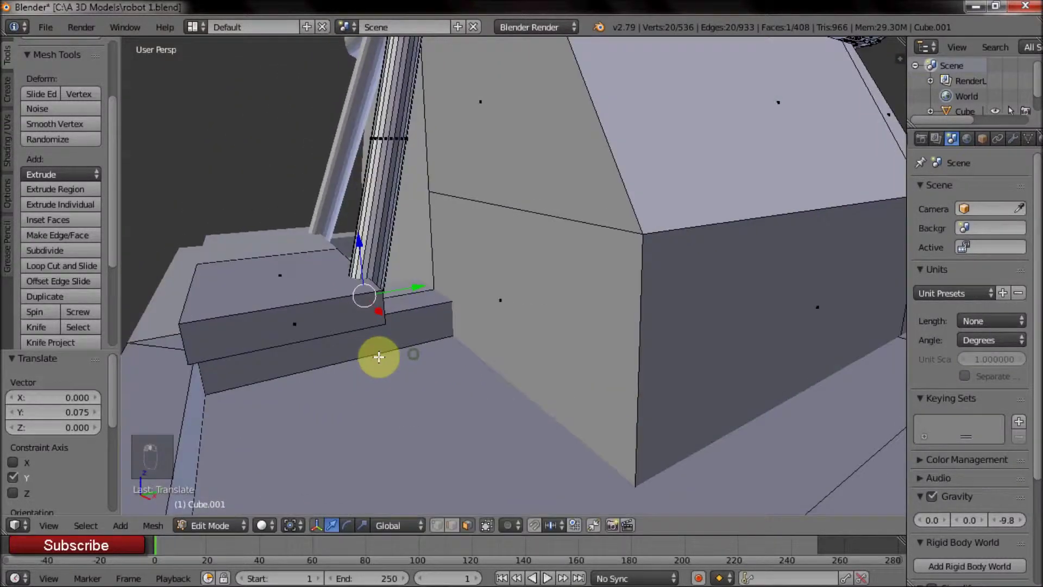
left_click_drag(355, 360, 447, 362)
right_click(375, 408)
left_click(424, 395)
Step: Select the front strip of the seat and nudge its side face slightly sideways
left_click_drag(408, 402, 499, 299)
left_click_drag(580, 271, 587, 314)
middle_click(552, 332)
right_click(547, 414)
middle_click(518, 360)
scroll("up", 3)
left_click_drag(444, 382, 506, 304)
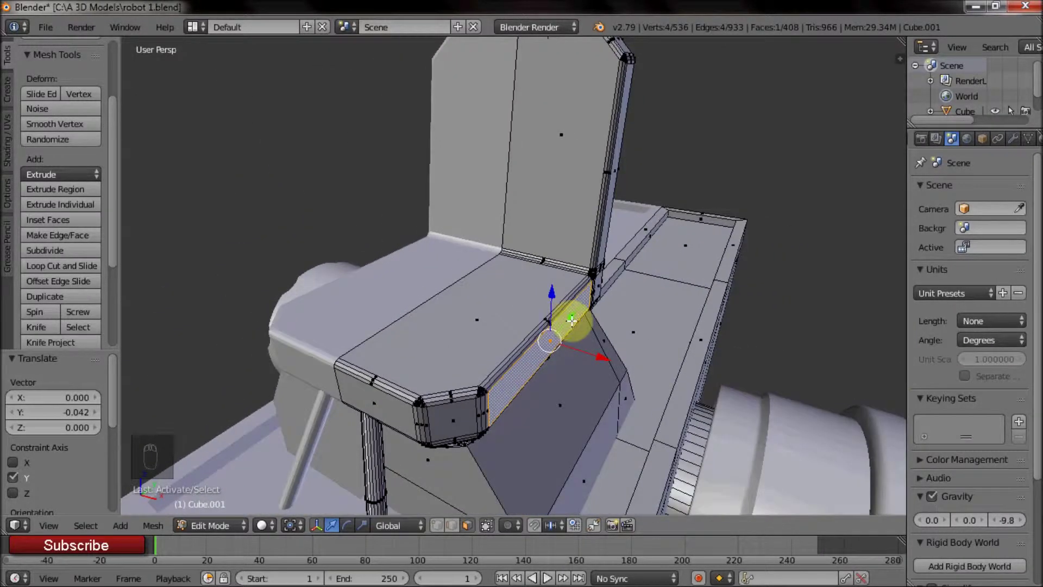
Step: Inset the seat's front face and extrude its side edges upward into armrest height
left_click_drag(587, 327, 708, 339)
key("i")
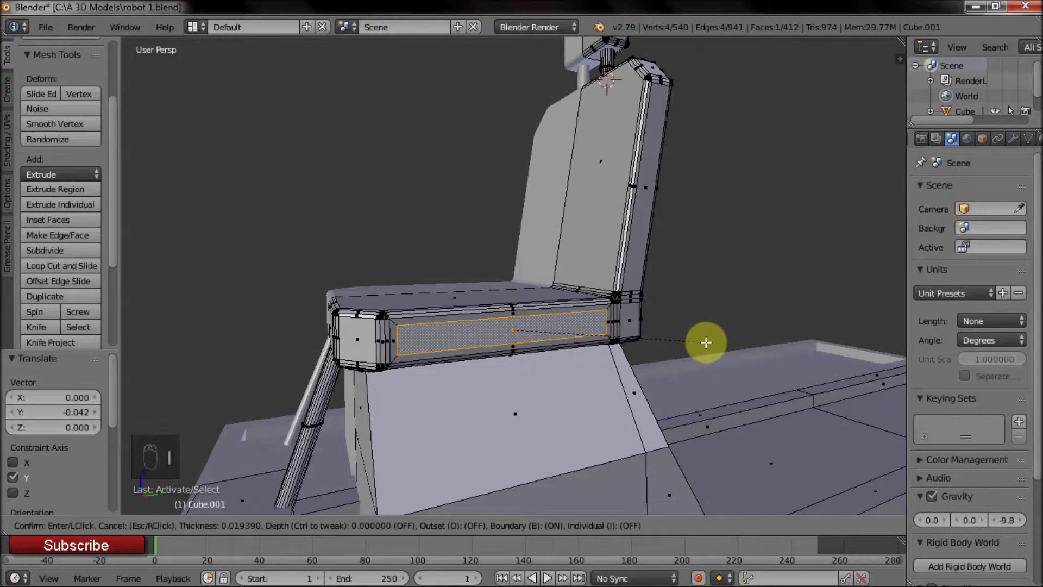
middle_click(599, 332)
key("e")
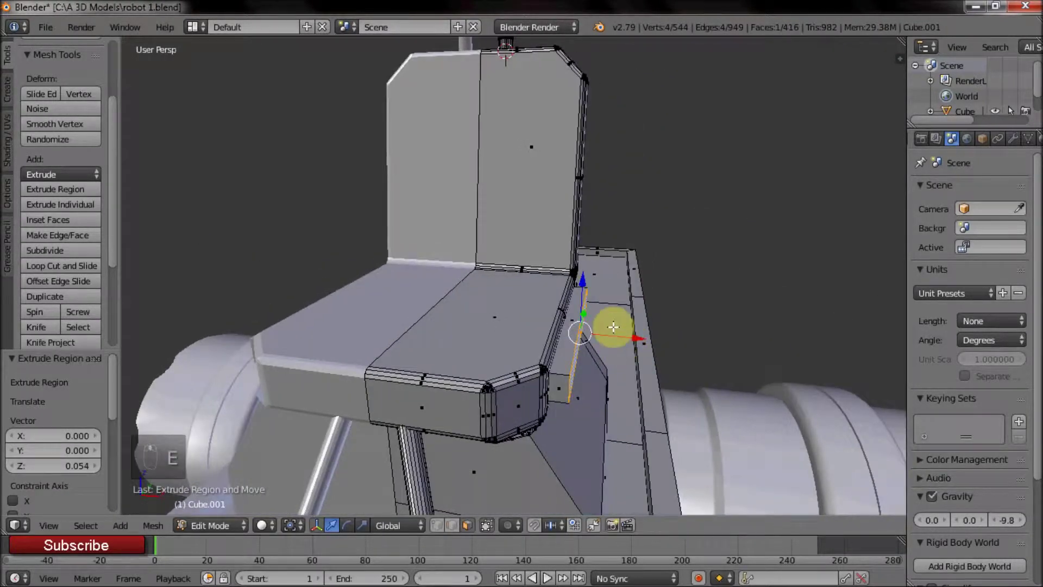
key("e")
right_click(592, 324)
key("e")
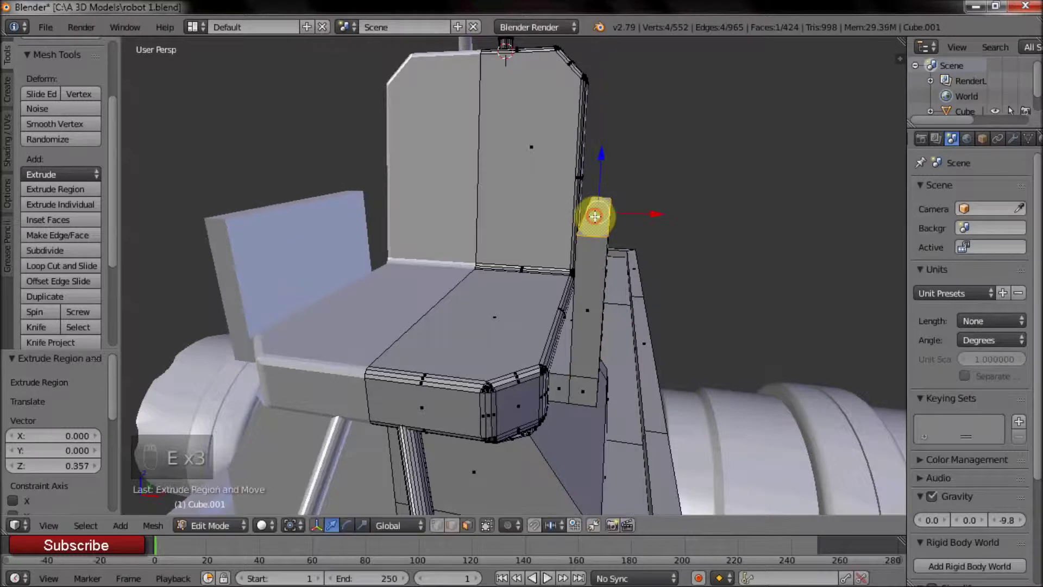
left_click(608, 157)
key("e")
Step: Extrude the armrest tops outward into T-shapes and bevel the first armrest's edges
middle_click(637, 199)
right_click(612, 249)
middle_click(603, 242)
left_click_drag(609, 232, 761, 203)
key("e")
left_click_drag(617, 214, 500, 549)
left_click(654, 138)
left_click(452, 530)
right_click(596, 117)
right_click(694, 234)
left_click(769, 245)
right_click(623, 383)
key("ctrl+b")
Step: Bevel the other armrest's edge loop to match and return to Object Mode with the seat finished
left_click_drag(571, 350, 720, 332)
left_click_drag(592, 345, 516, 285)
middle_click(519, 281)
left_click_drag(490, 244, 530, 175)
middle_click(529, 175)
middle_click(549, 213)
left_click_drag(548, 213, 508, 405)
middle_click(598, 224)
left_click_drag(539, 408, 336, 383)
right_click(493, 401)
middle_click(374, 350)
middle_click(590, 366)
right_click(589, 366)
key("ctrl+b")
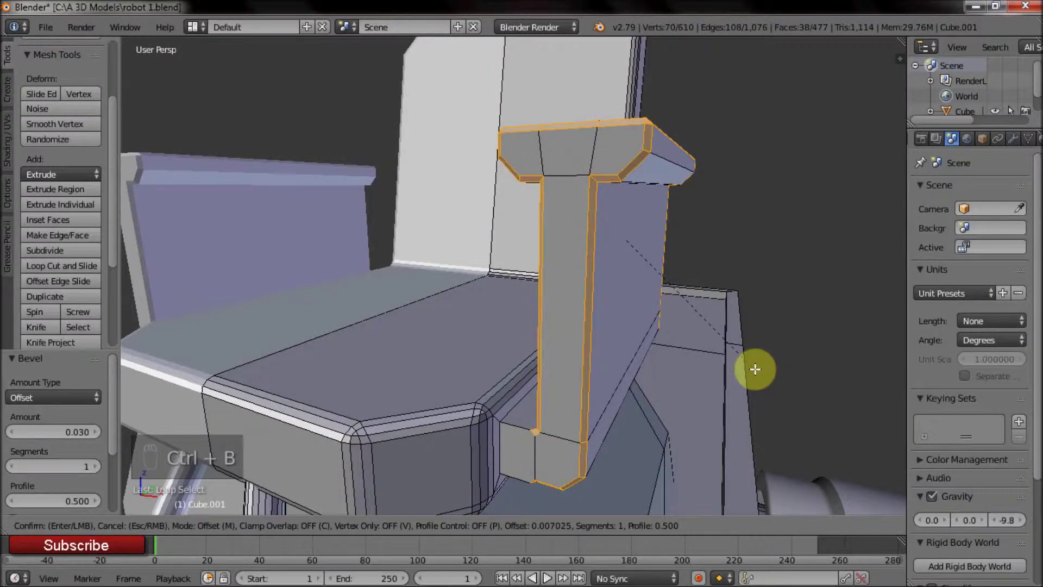
middle_click(575, 352)
key("Tab")
Step: Inspect the mech, enter Edit Mode on the torso and select its top face
middle_click(678, 320)
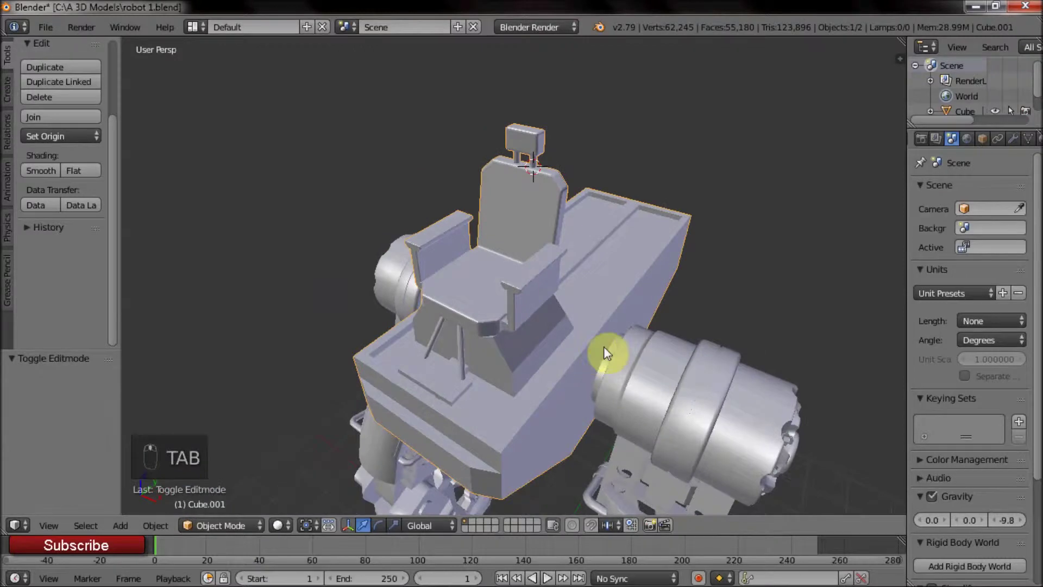
left_click_drag(585, 292, 614, 262)
left_click_drag(517, 291, 582, 307)
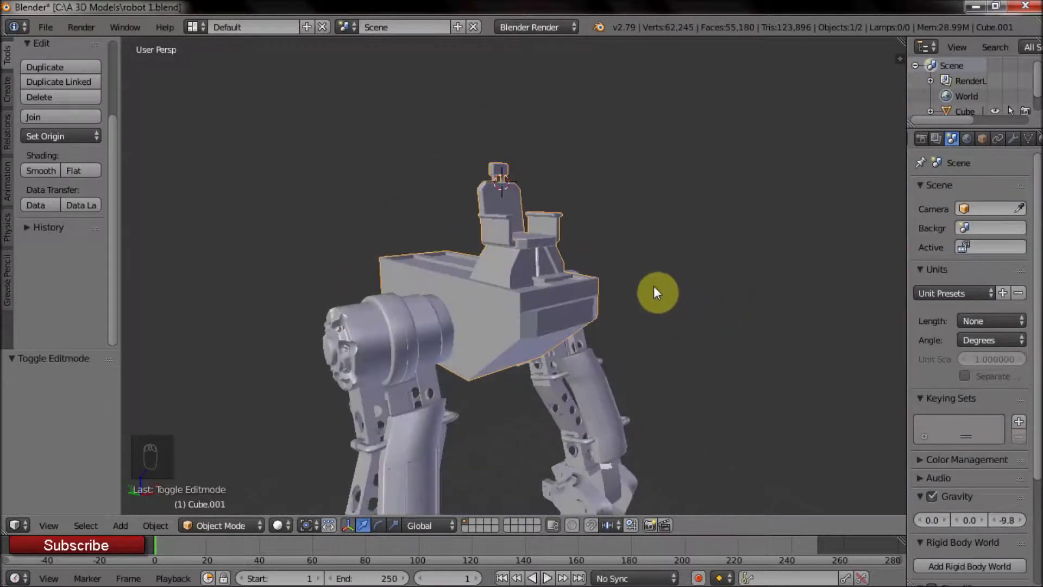
left_click_drag(516, 285, 406, 275)
key("Tab")
left_click_drag(606, 283, 473, 530)
left_click(473, 529)
right_click(511, 304)
Step: Duplicate the torso's top face, extrude it up into a tall block and seat it on the torso
key("shift+d")
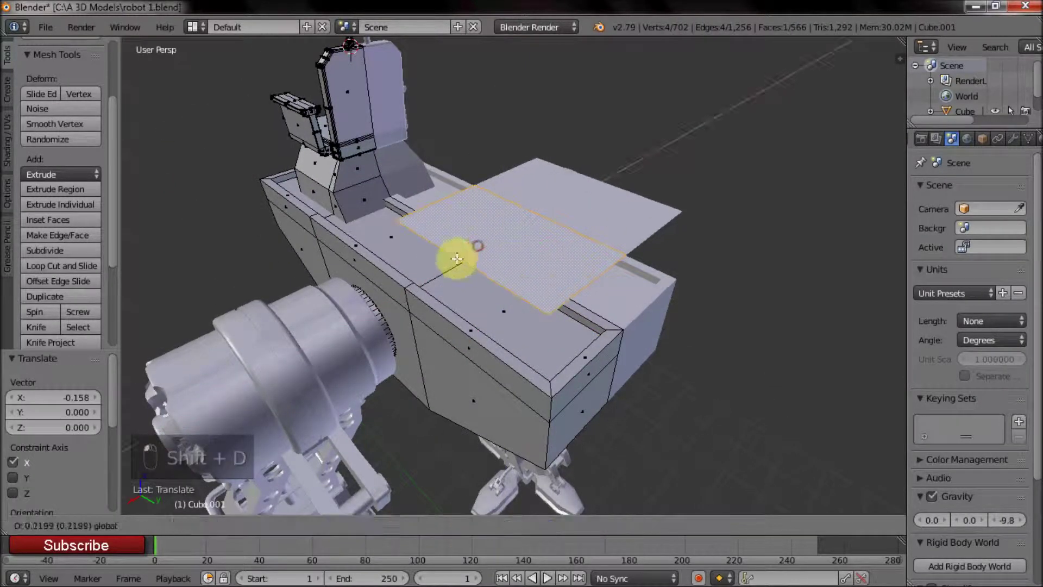
left_click(527, 257)
left_click_drag(555, 281, 604, 274)
key("e")
middle_click(608, 256)
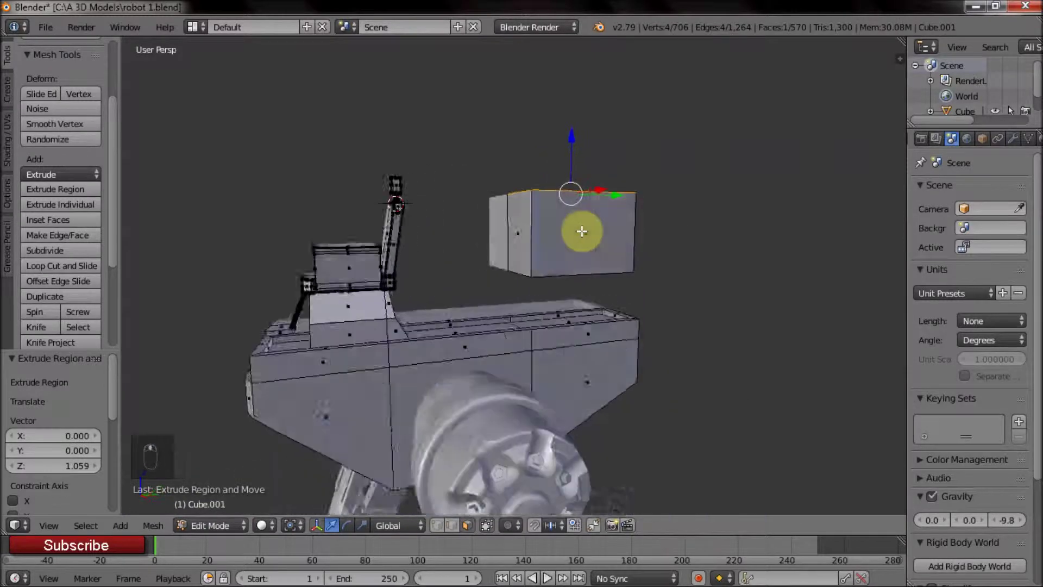
left_click(559, 151)
middle_click(553, 200)
left_click(609, 185)
key("ctrl+z")
key("ctrl+l")
left_click(604, 232)
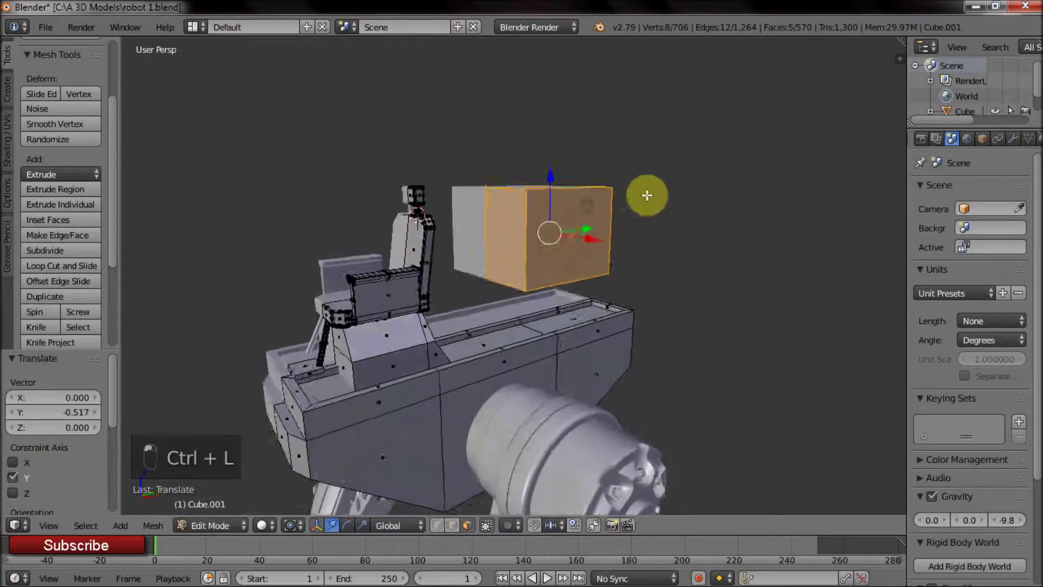
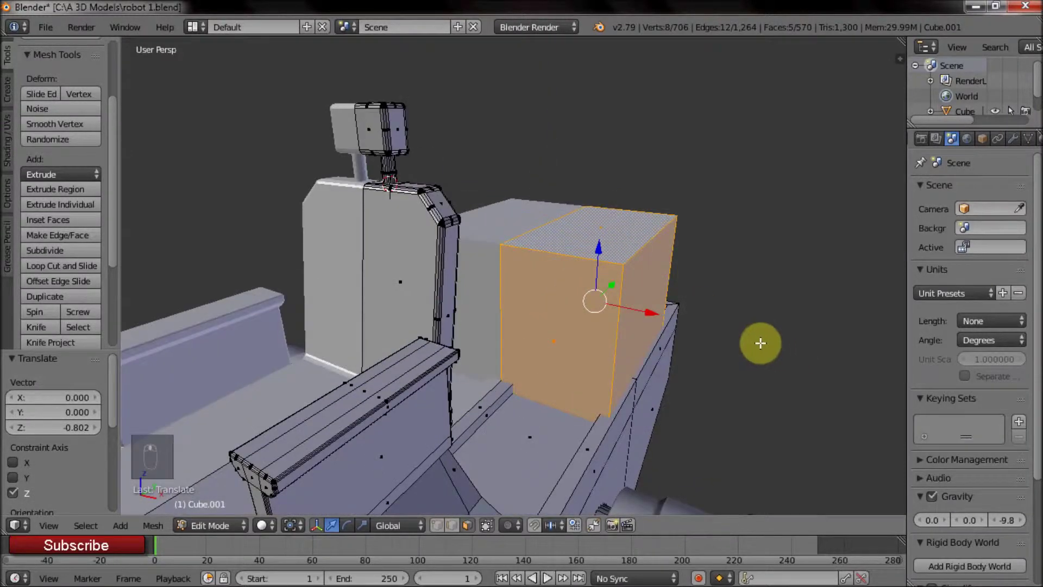
key("s")
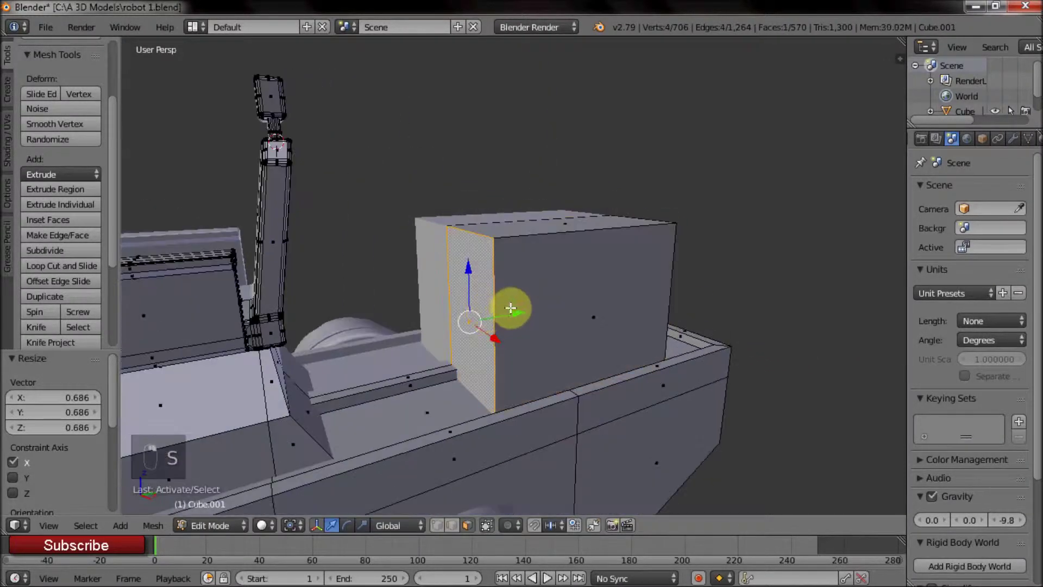
Step: Narrow the block by moving its side faces into place beside the cockpit
right_click(485, 313)
left_click_drag(485, 314, 486, 397)
key("z")
right_click(438, 410)
key("z")
left_click(473, 399)
right_click(473, 399)
left_click(402, 409)
left_click_drag(524, 332, 530, 259)
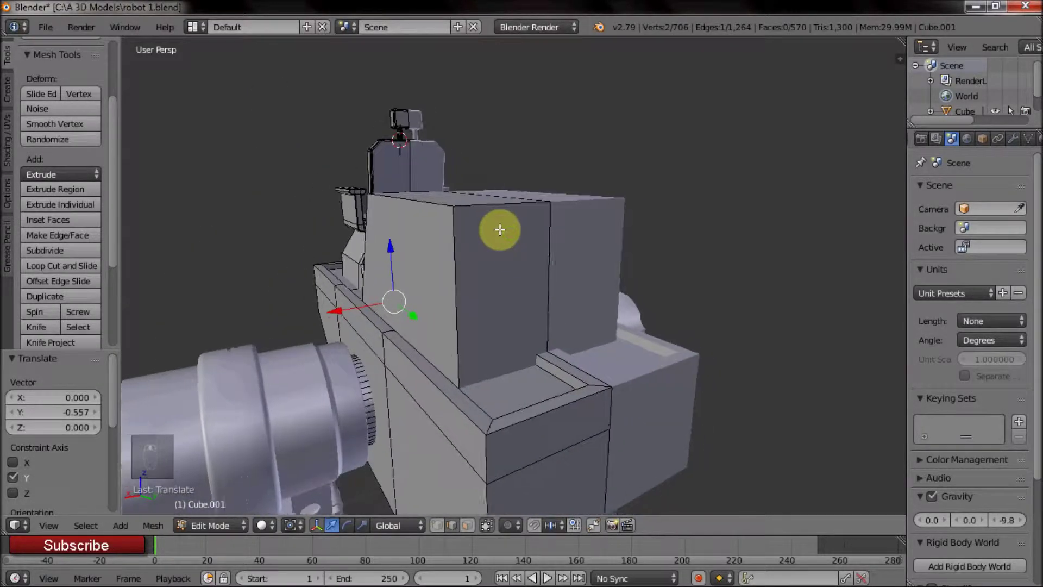
left_click(475, 530)
Step: Inset the block's front face, shrink it vertically and extrude it inward into a recessed panel
right_click(506, 257)
key("i")
key("s")
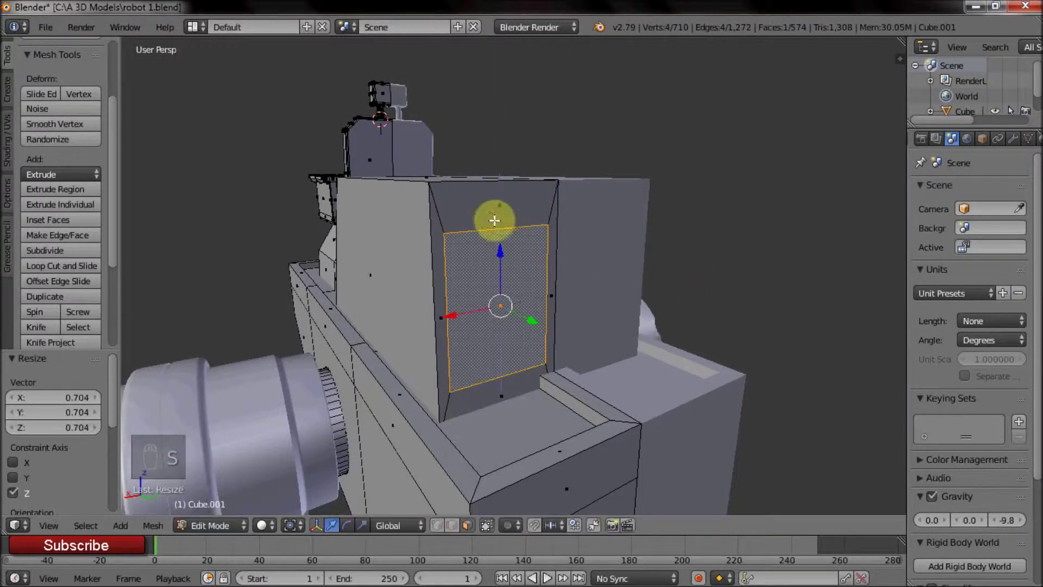
left_click(500, 218)
middle_click(618, 272)
key("e")
middle_click(546, 294)
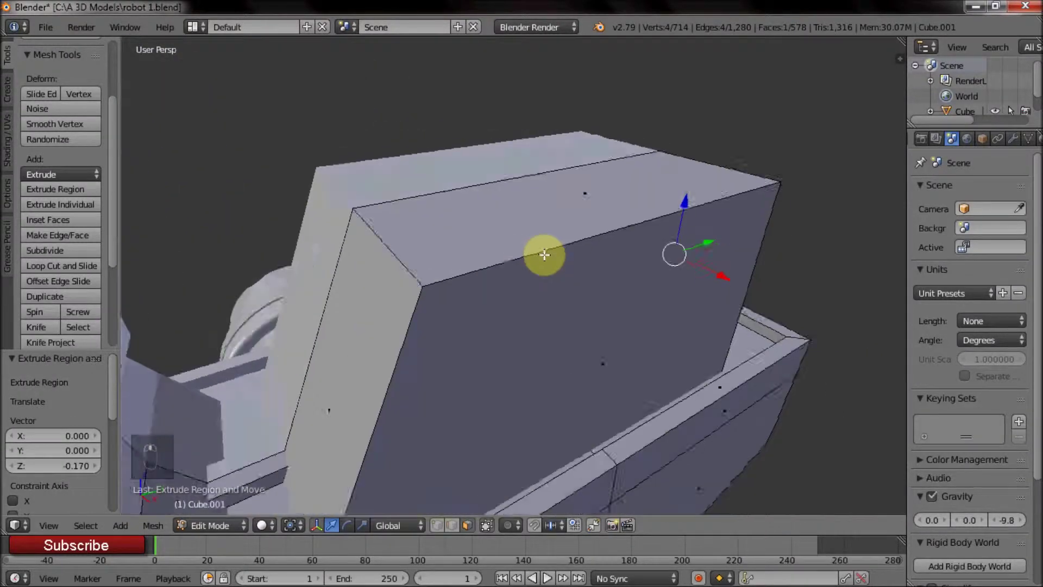
middle_click(554, 233)
right_click(489, 246)
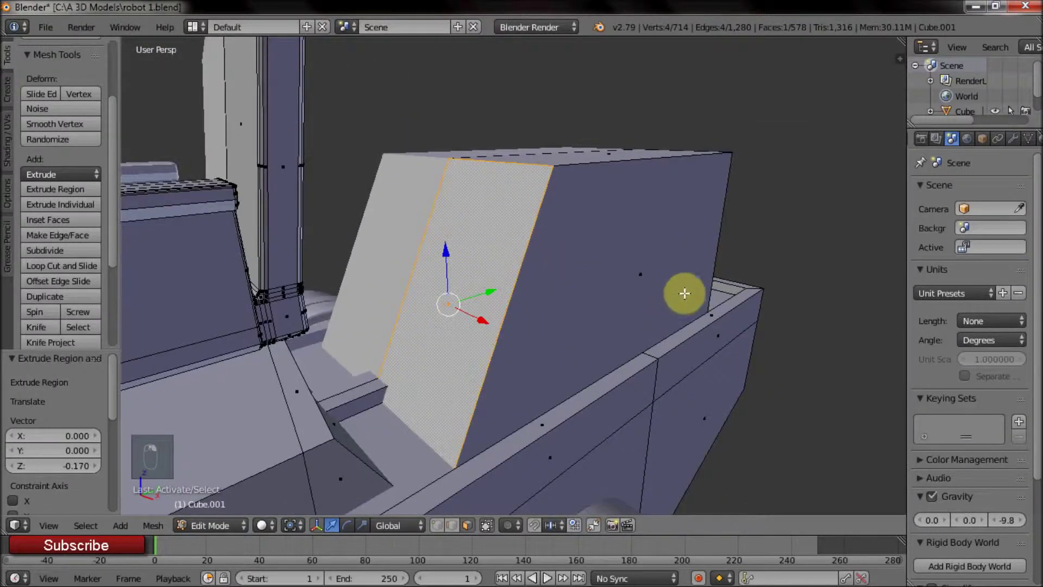
Step: Extrude the box's face and slant its front top edge backward along Y
key("i")
key("e")
left_click_drag(554, 254, 556, 255)
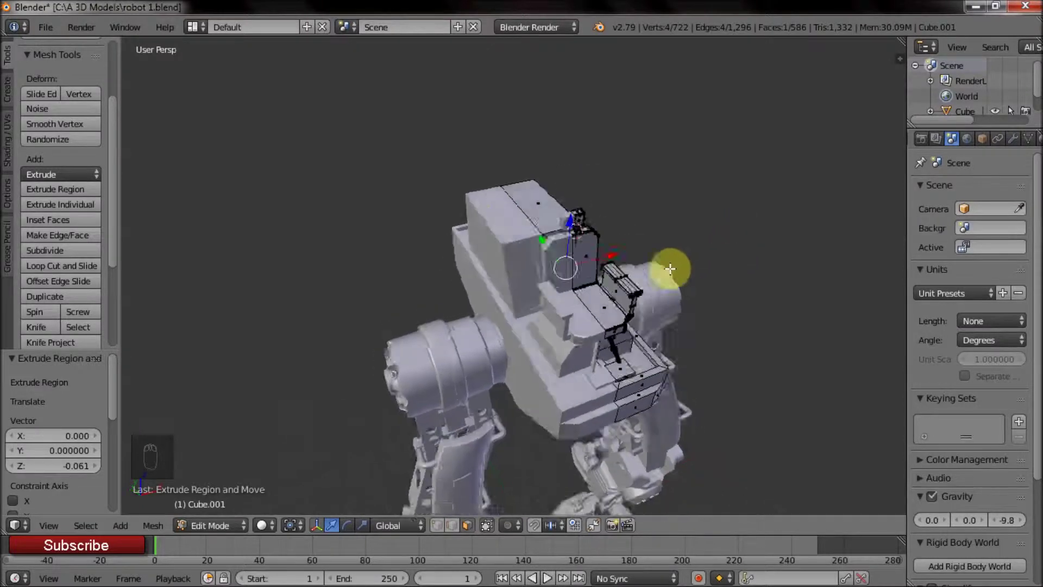
left_click_drag(527, 263, 529, 214)
right_click(530, 215)
left_click(525, 266)
middle_click(489, 209)
left_click_drag(513, 270, 636, 328)
left_click(624, 306)
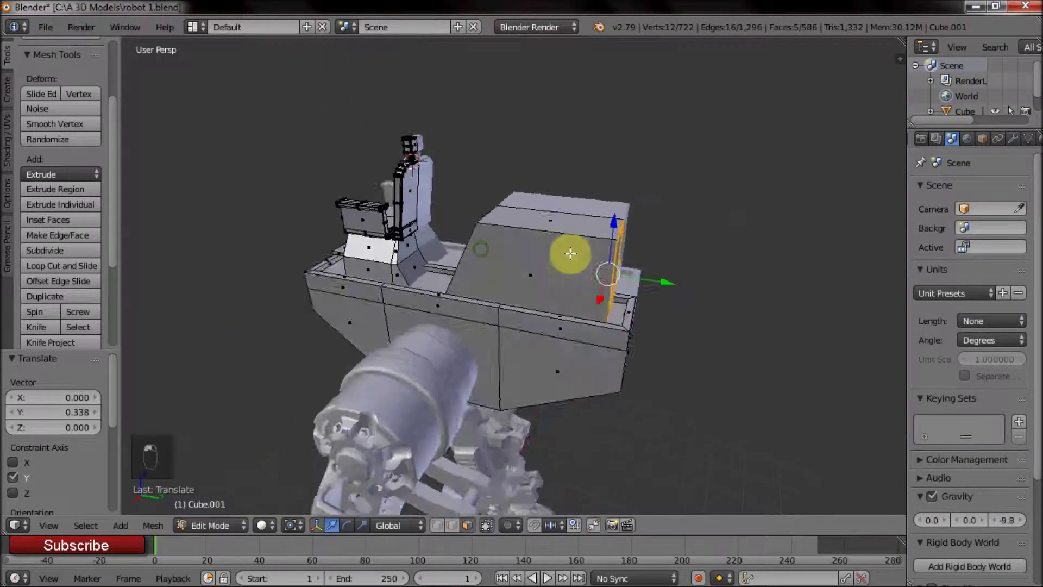
left_click_drag(613, 234, 322, 245)
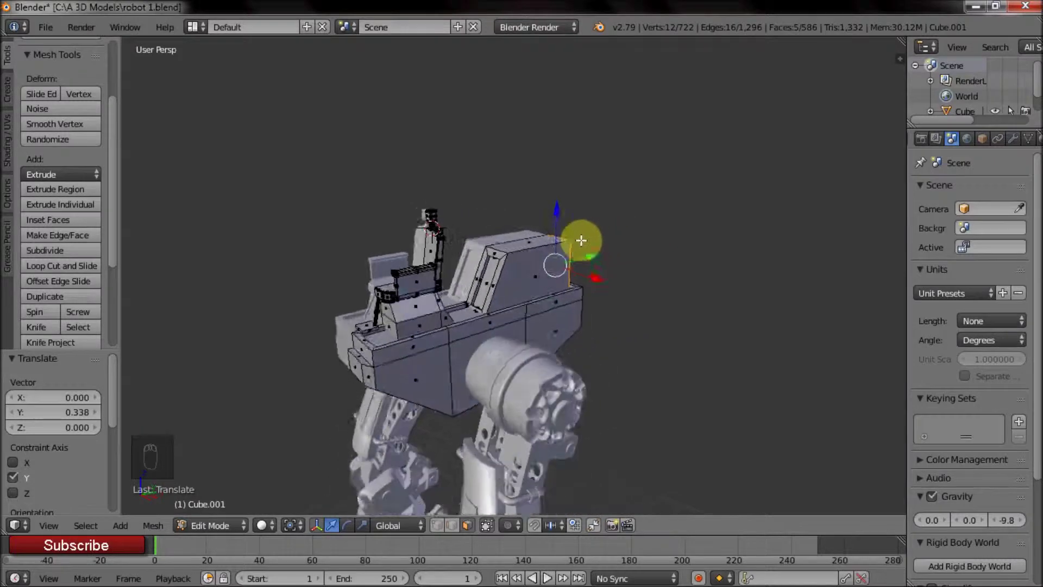
Step: Duplicate the strip face inside the recess repeatedly into a row of vent slats
middle_click(446, 283)
right_click(513, 348)
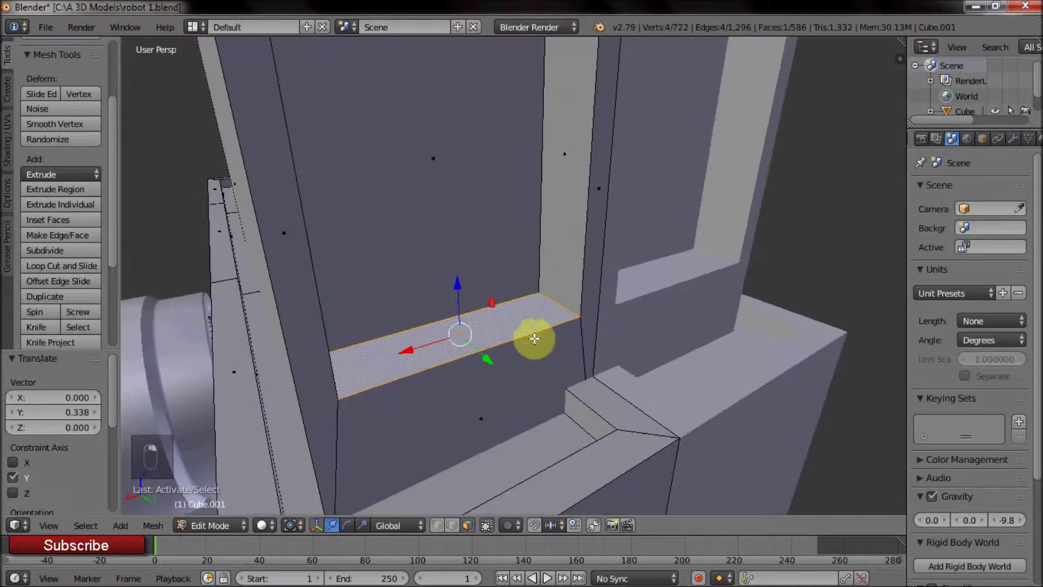
key("shift+d")
key("e")
key("ctrl+l")
key("s")
left_click_drag(483, 319, 621, 290)
key("r")
key("shift+d")
key("shift+r")
key("shift+r")
key("shift+r")
key("shift+r")
key("shift+r")
key("shift+r")
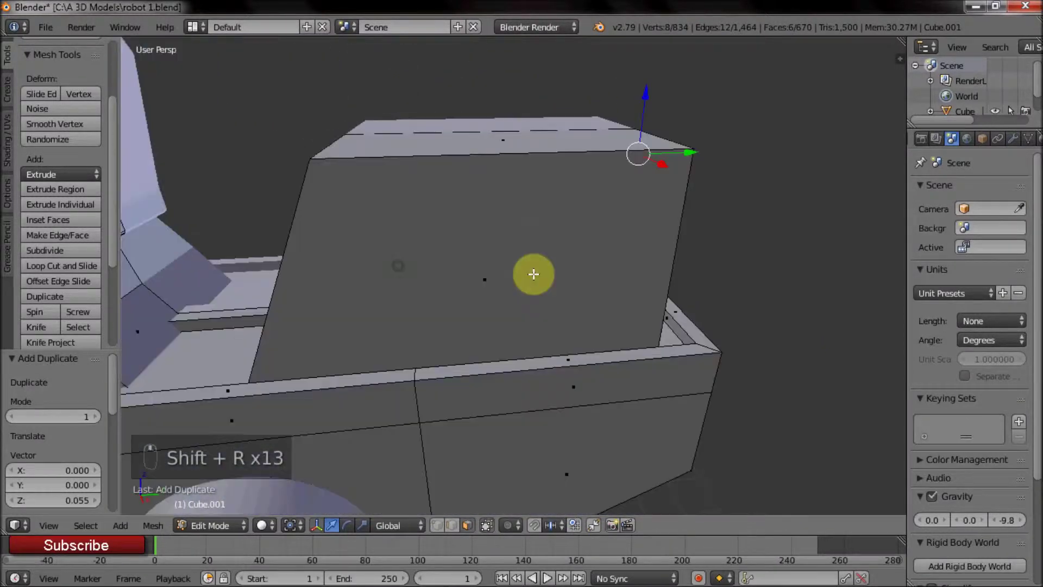
Step: Select all the slats, tilt and position them inside the recessed panel, then return to Object Mode
middle_click(415, 268)
left_click_drag(514, 134, 478, 250)
key("ctrl+l")
middle_click(478, 251)
key("shift+d")
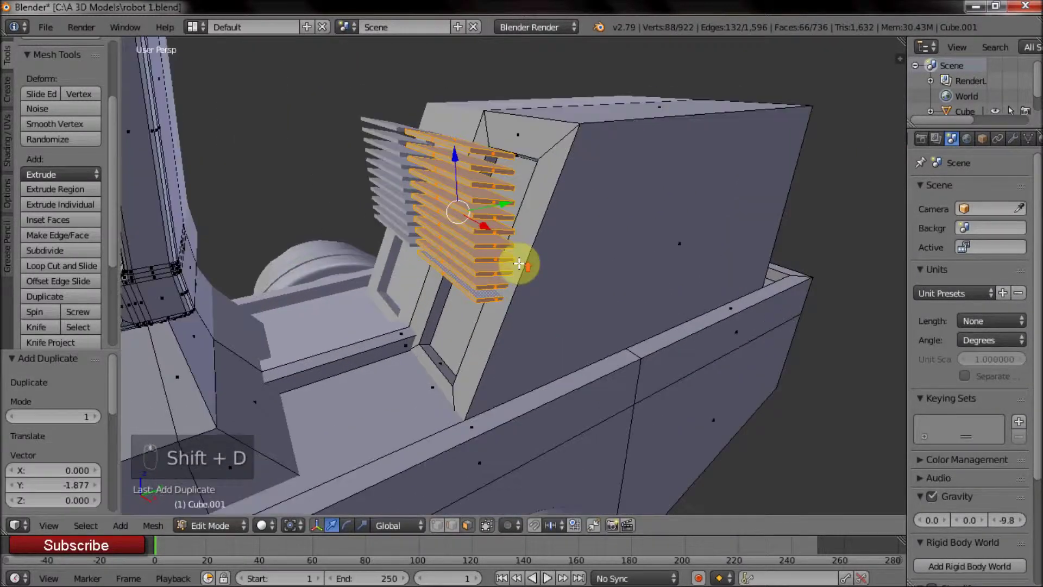
left_click_drag(443, 229, 763, 315)
key("s")
key("s")
middle_click(597, 220)
key("r")
left_click_drag(447, 178, 486, 207)
left_click(485, 205)
key("r")
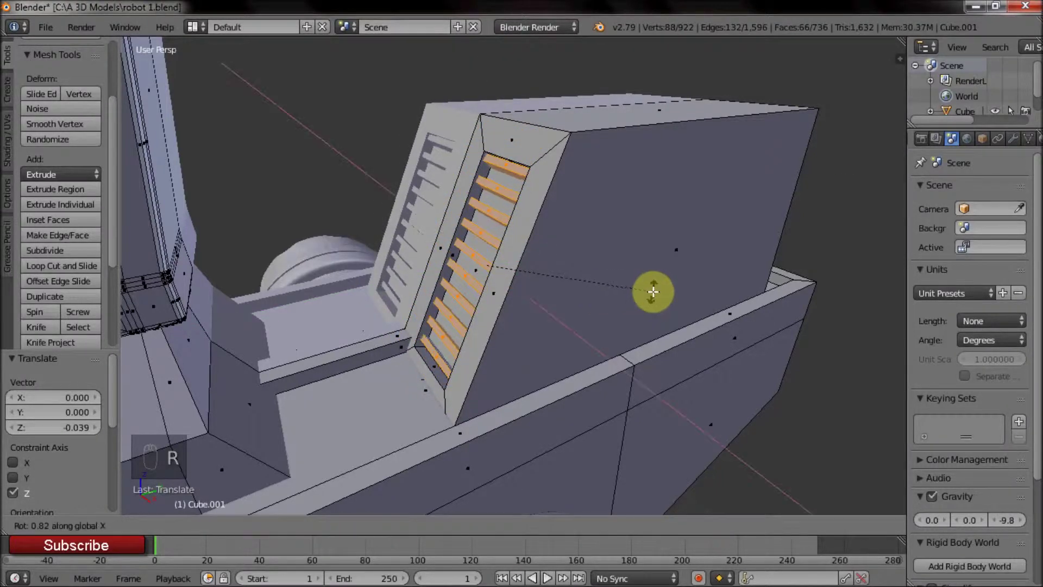
middle_click(590, 304)
key("Tab")
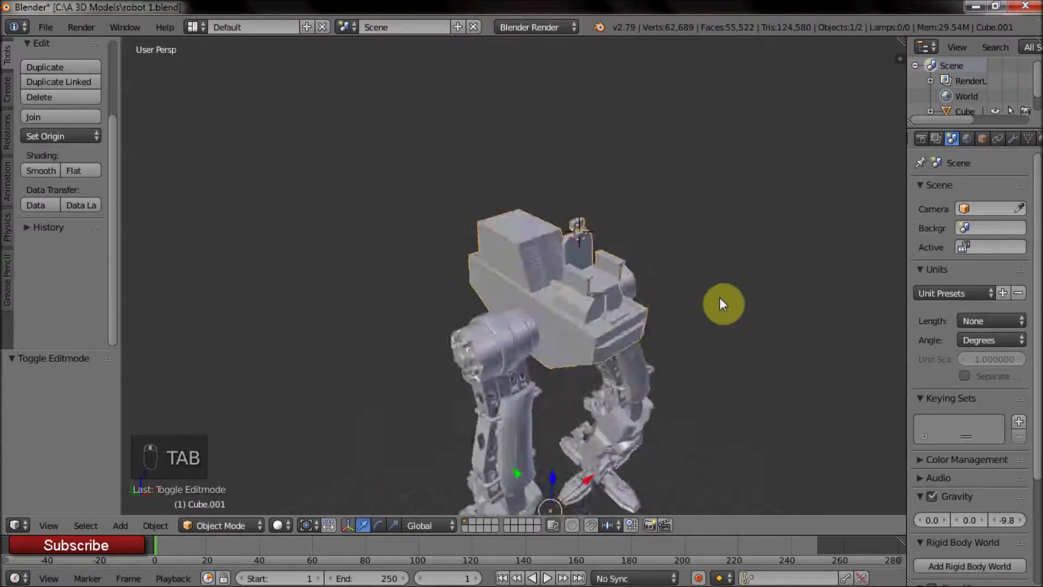
Step: Re-enter Edit Mode on the torso and extrude a block face outward toward the arm
middle_click(726, 271)
left_click_drag(532, 222, 751, 275)
left_click_drag(500, 283, 390, 275)
left_click_drag(522, 253, 413, 263)
left_click_drag(546, 268, 518, 321)
key("Tab")
right_click(519, 321)
left_click(585, 313)
key("e")
Step: Place a loop cut across the block beside the vent slats and select the new edge loop
middle_click(610, 265)
left_click_drag(669, 289, 597, 303)
left_click(613, 312)
key("e")
left_click_drag(428, 262, 399, 304)
left_click(438, 318)
key("ctrl+r")
middle_click(644, 309)
right_click(603, 227)
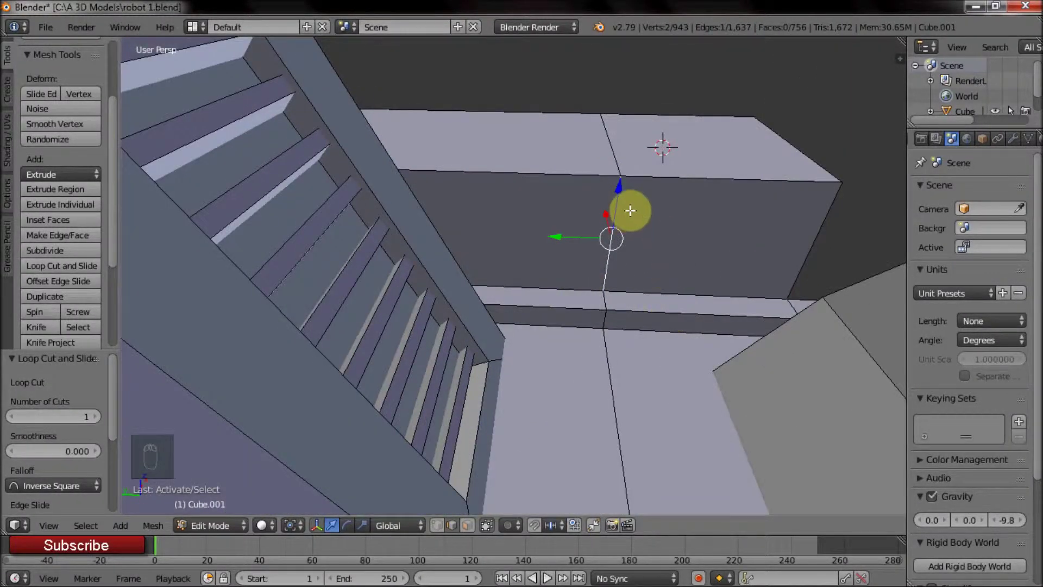
Step: Bevel the side block's outer edges into a smooth rounded curve with 7 segments
key("ctrl+b")
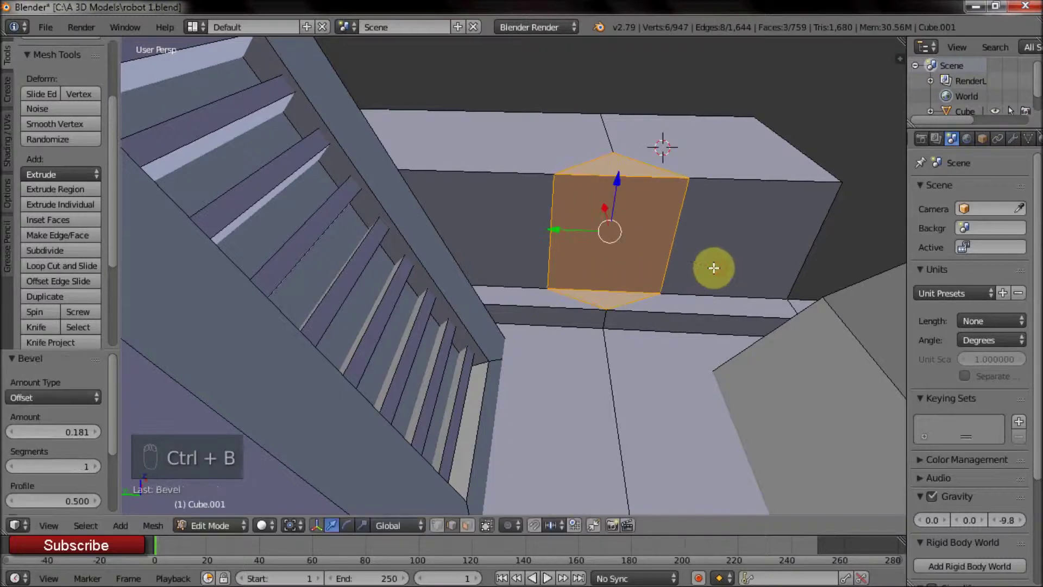
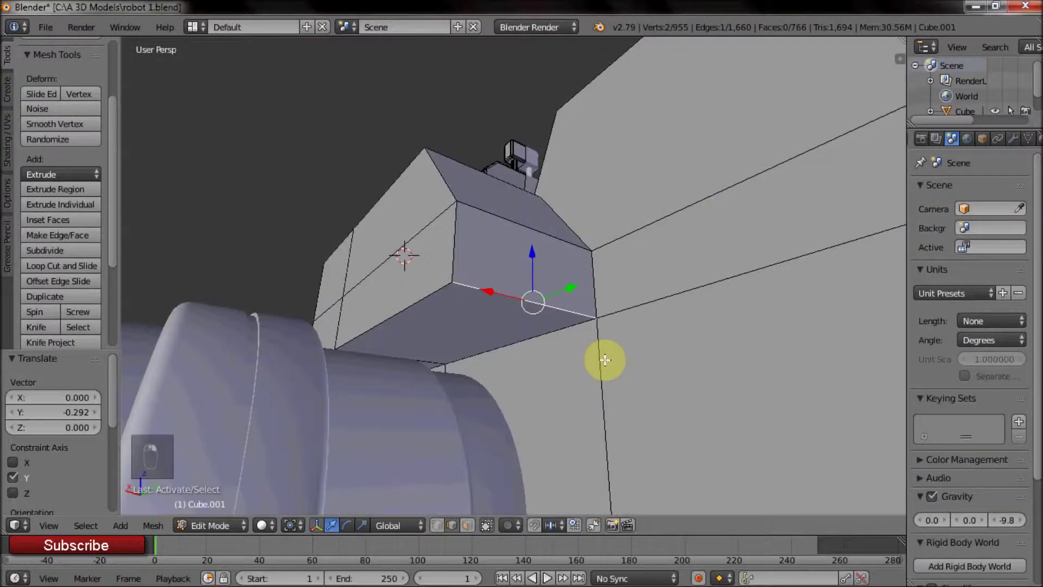
key("ctrl+b")
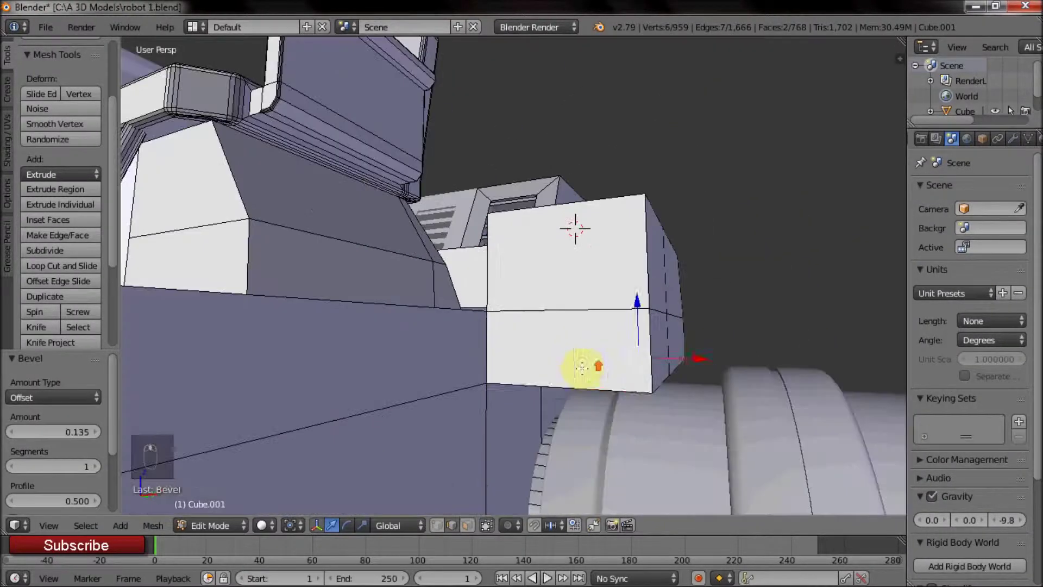
left_click_drag(569, 358, 653, 364)
key("ctrl+b")
left_click_drag(502, 293, 539, 347)
right_click(539, 347)
key("ctrl+b")
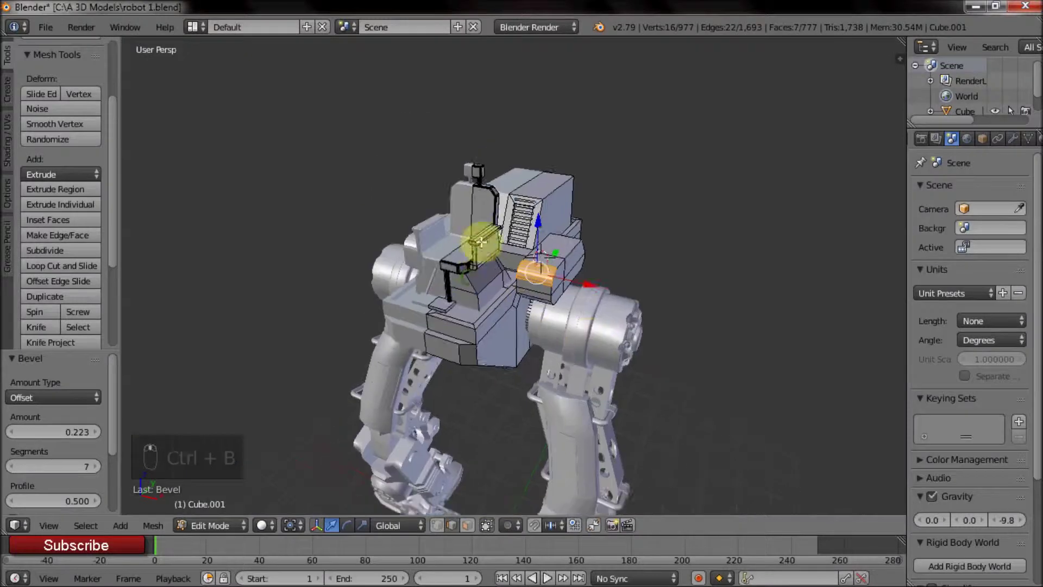
Step: Select the two top faces of the rounded side block
middle_click(390, 296)
left_click_drag(429, 300, 441, 307)
left_click_drag(525, 320, 457, 317)
left_click_drag(509, 264, 472, 535)
left_click(472, 535)
left_click_drag(497, 414, 733, 354)
middle_click(593, 332)
left_click(732, 354)
middle_click(744, 355)
Step: Inset the block's top faces and extrude them upward into a tall tower
key("i")
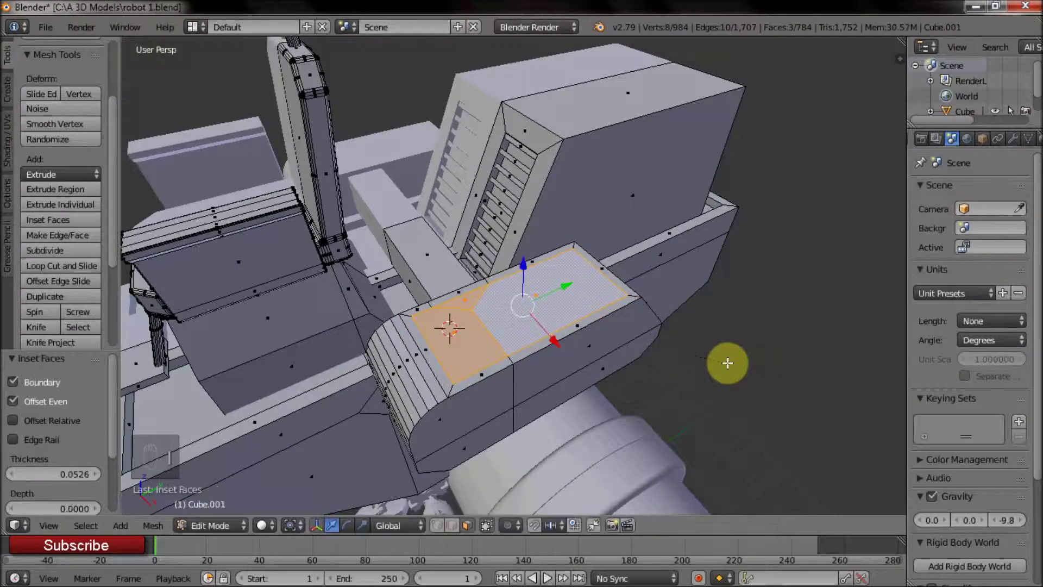
left_click(413, 329)
key("e")
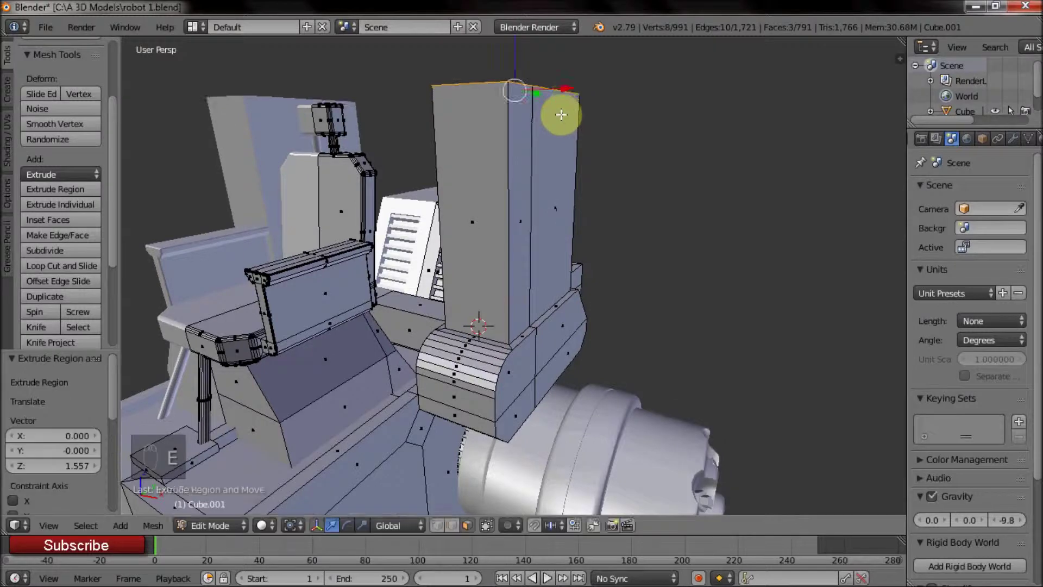
left_click_drag(534, 206, 609, 293)
left_click_drag(530, 272, 412, 249)
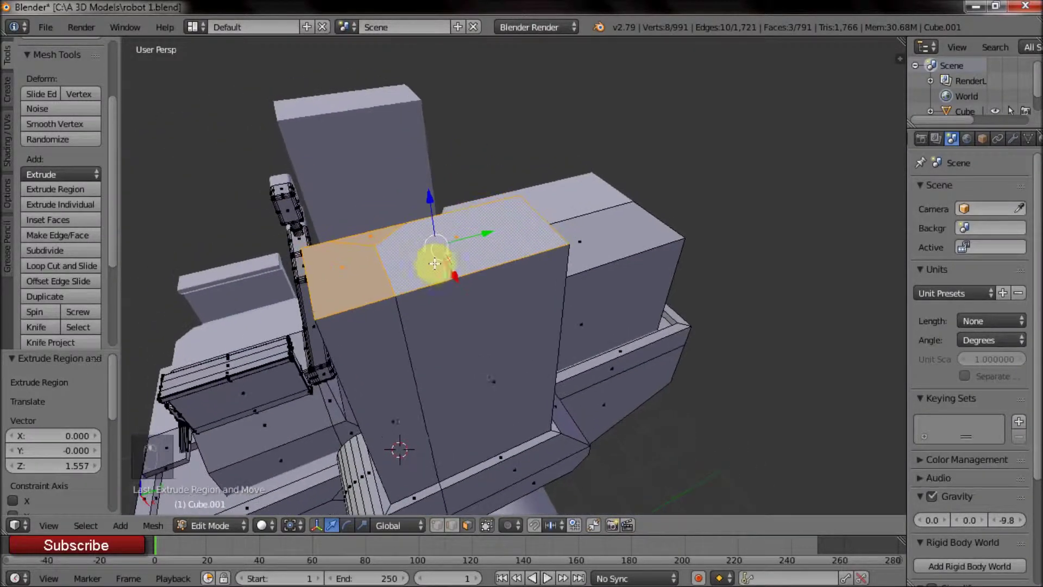
Step: Extrude the tower top again and scale it down into a taper, then return to Object Mode
key("e")
key("s")
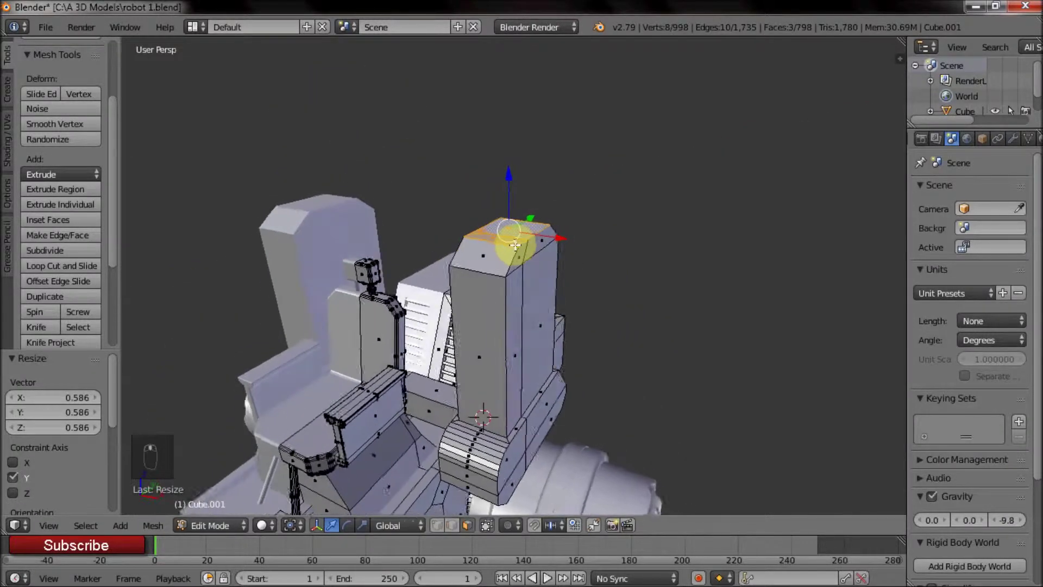
left_click_drag(556, 254, 272, 249)
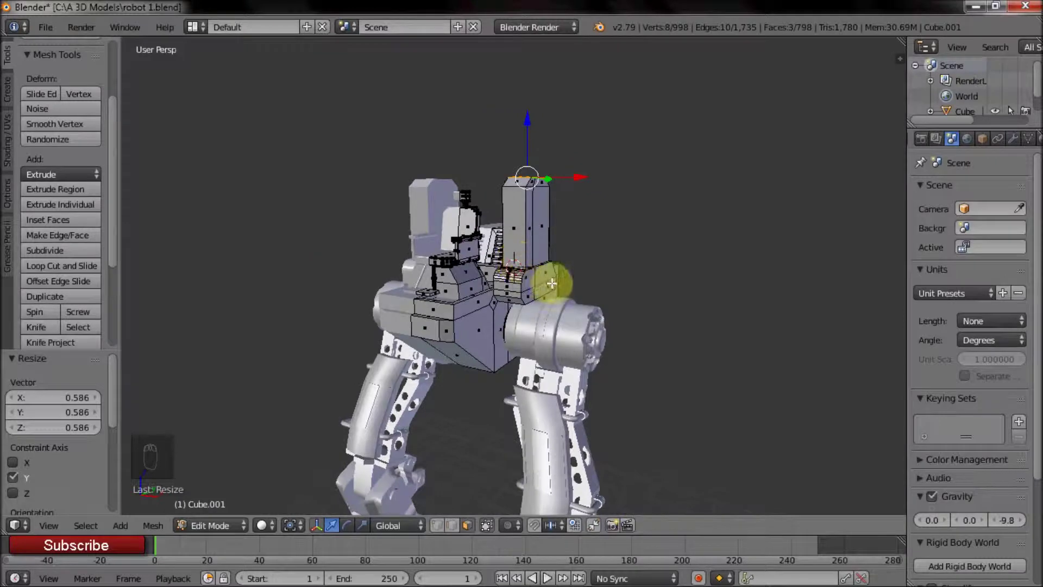
left_click_drag(552, 279, 465, 260)
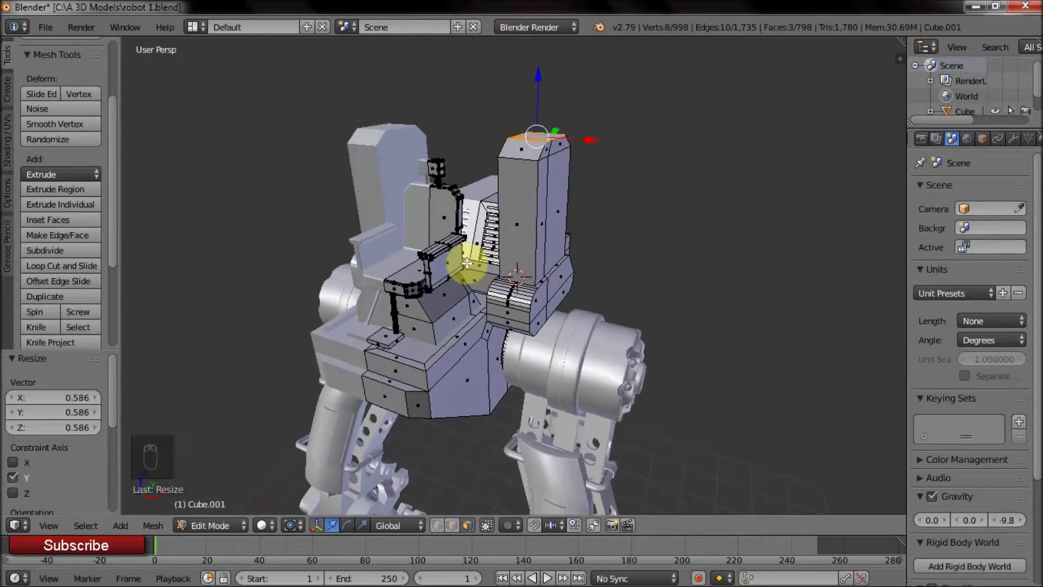
left_click_drag(465, 260, 517, 298)
left_click_drag(515, 278, 515, 231)
key("Tab")
left_click_drag(597, 365, 631, 319)
Step: Add a 20-vertex cylinder at the side tower and scale it up into place
middle_click(548, 273)
key("a")
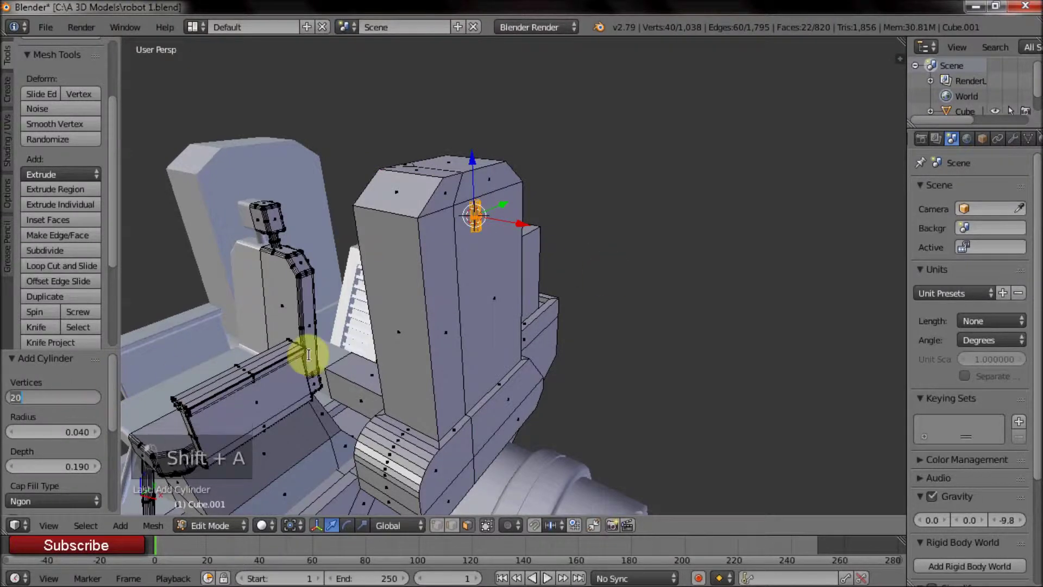
key("s")
key("s")
key("r")
key("s")
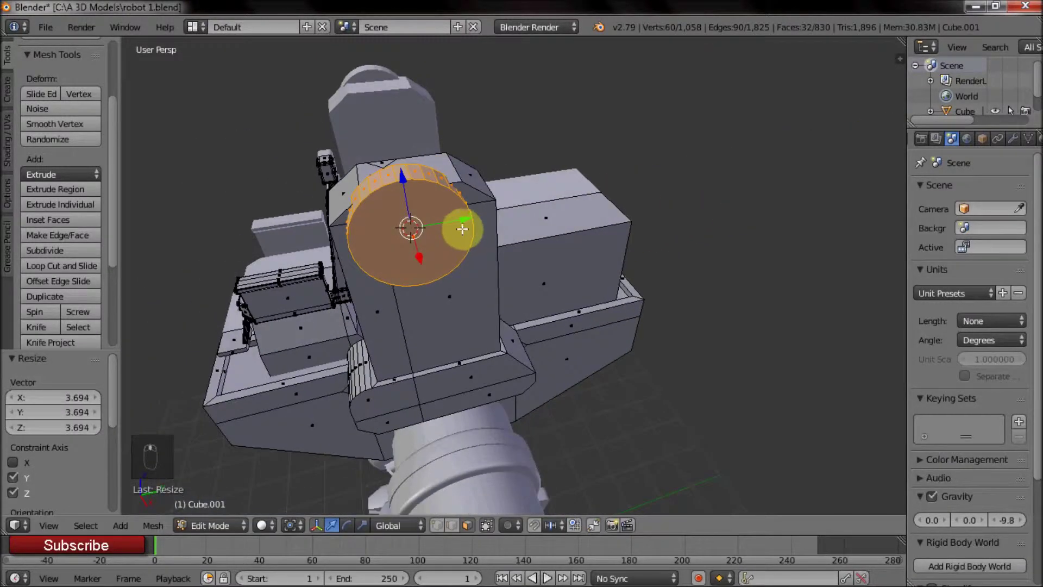
left_click(470, 219)
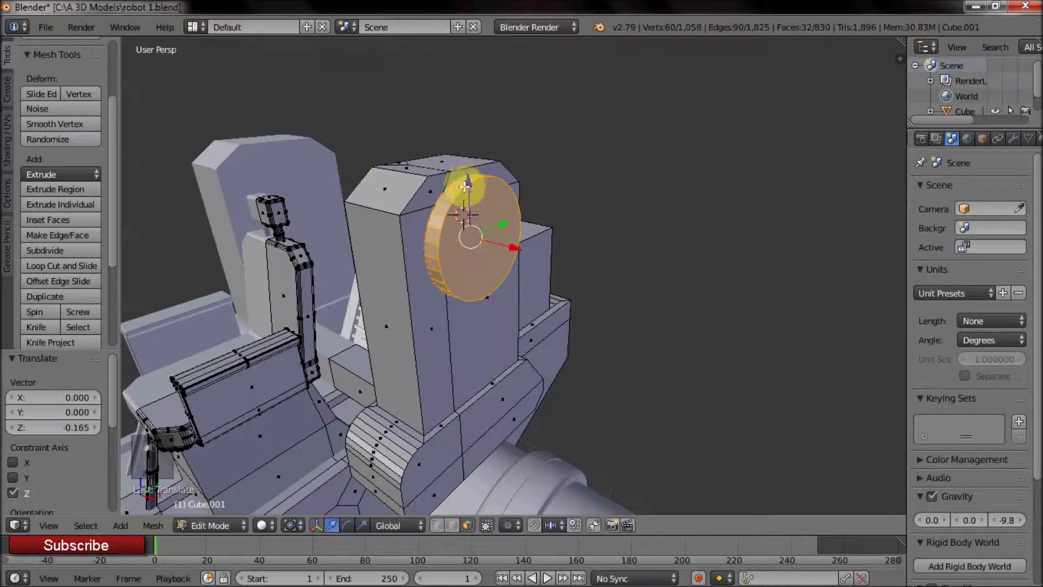
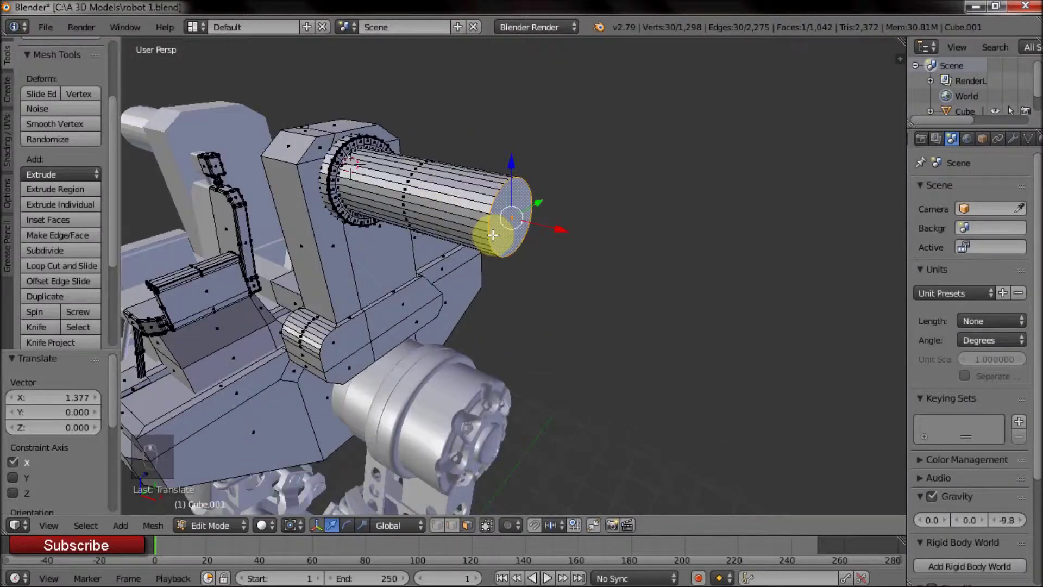
Step: Add two loop cuts around the barrel and shrink its middle band into a thin shaft
middle_click(438, 198)
left_click(456, 203)
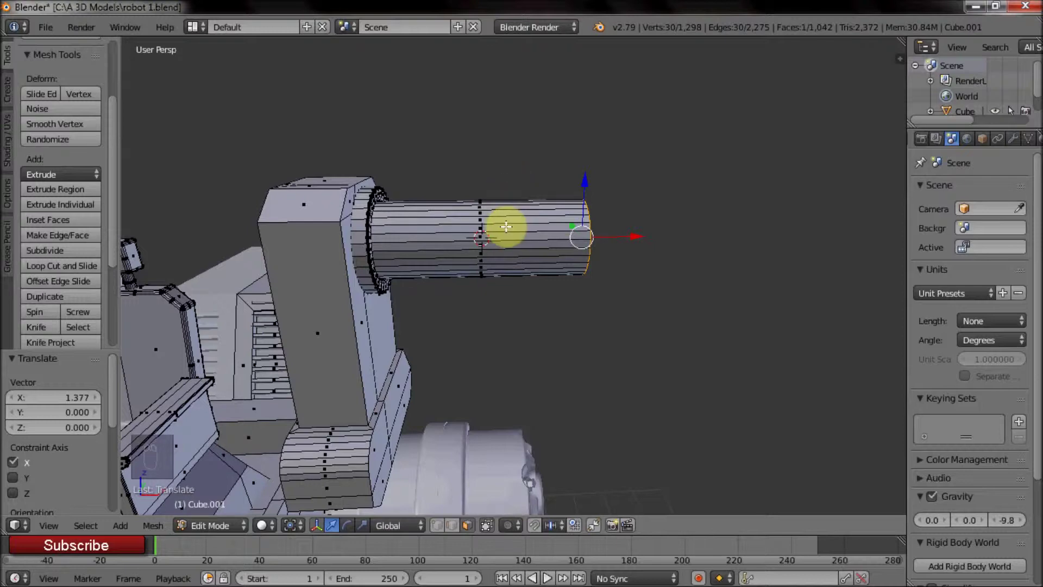
key("ctrl+r")
key("ctrl+b")
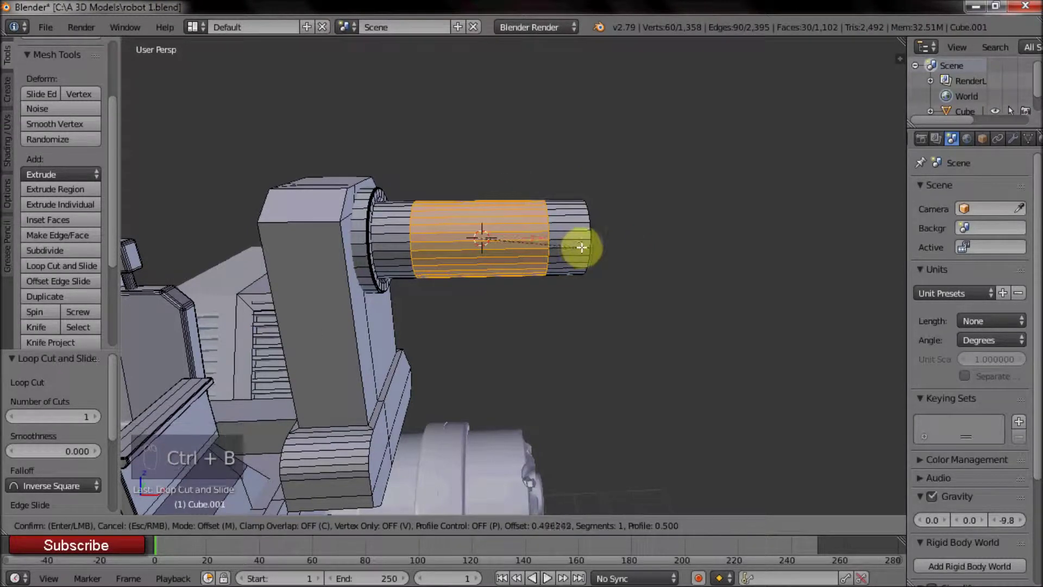
key("i")
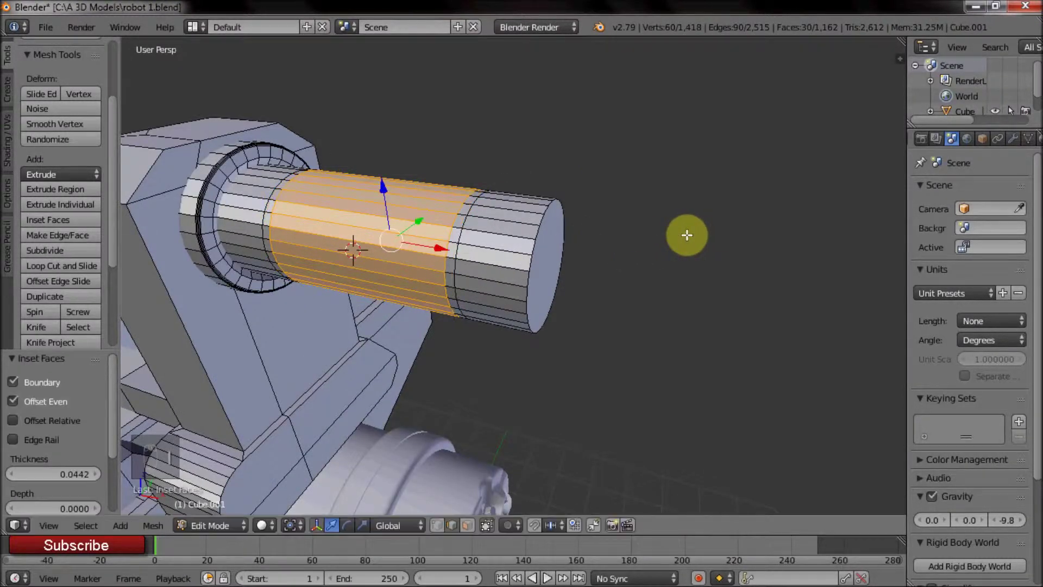
key("s")
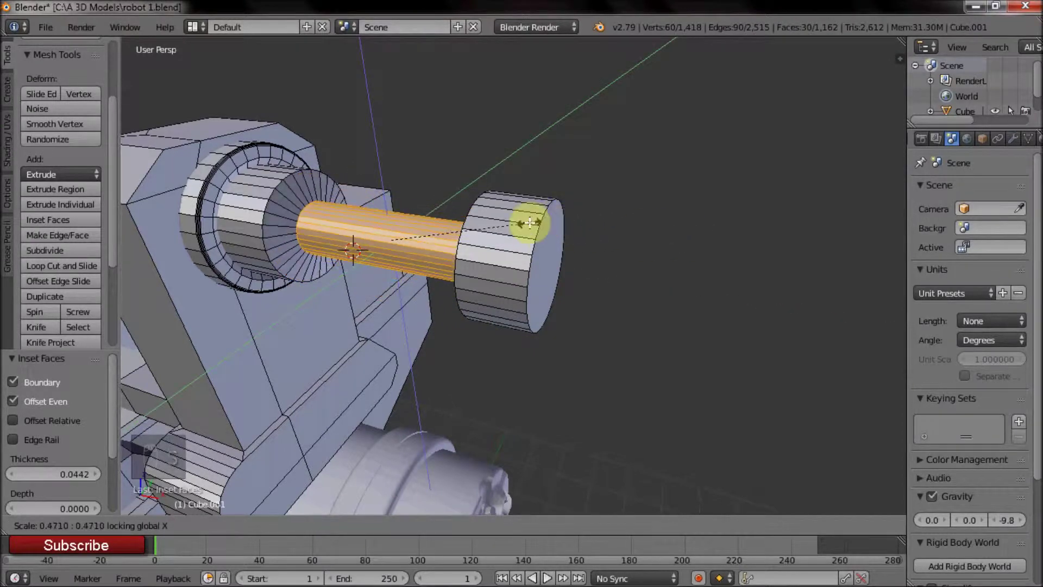
left_click_drag(471, 157, 438, 185)
left_click(463, 235)
Step: Move the barrel's end disc outward along X, select the shaft faces and bring up the Snap menu
right_click(463, 235)
right_click(438, 184)
left_click_drag(449, 205, 585, 224)
left_click_drag(535, 246, 472, 239)
key("shift+a")
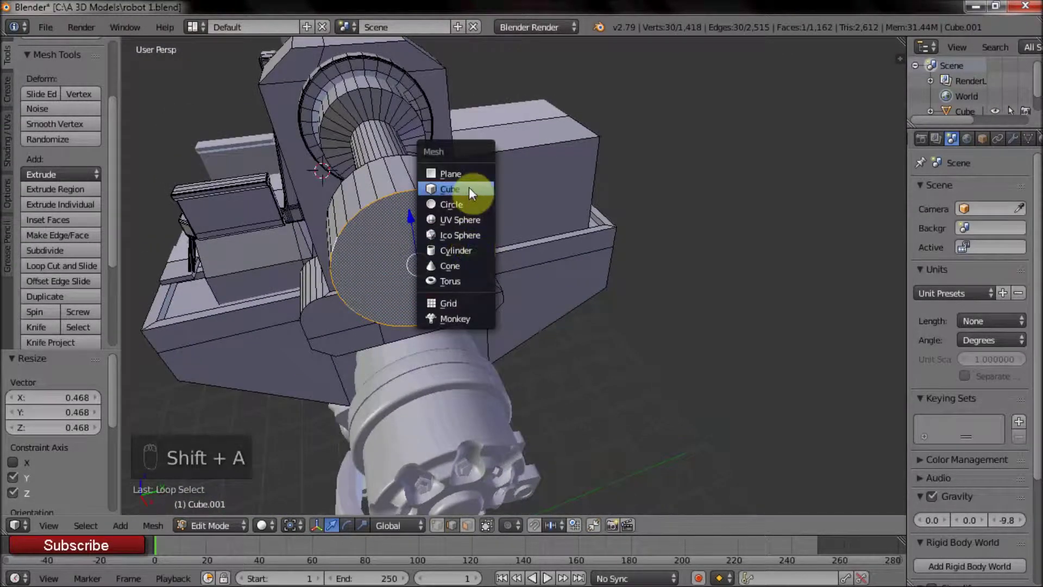
key("x")
left_click_drag(406, 193, 637, 291)
left_click_drag(445, 226, 487, 222)
left_click(668, 307)
right_click(569, 210)
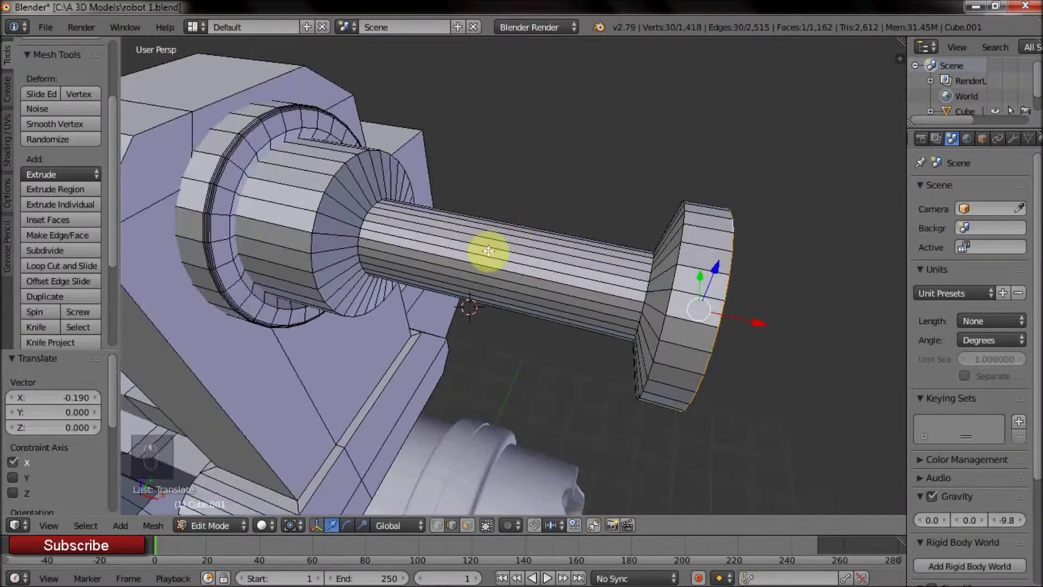
left_click_drag(488, 246, 521, 250)
key("shift+s")
Step: Add a cube at the barrel shaft and shape it into a thin slat stretched along the barrel's length
key("a")
key("s")
left_click(498, 206)
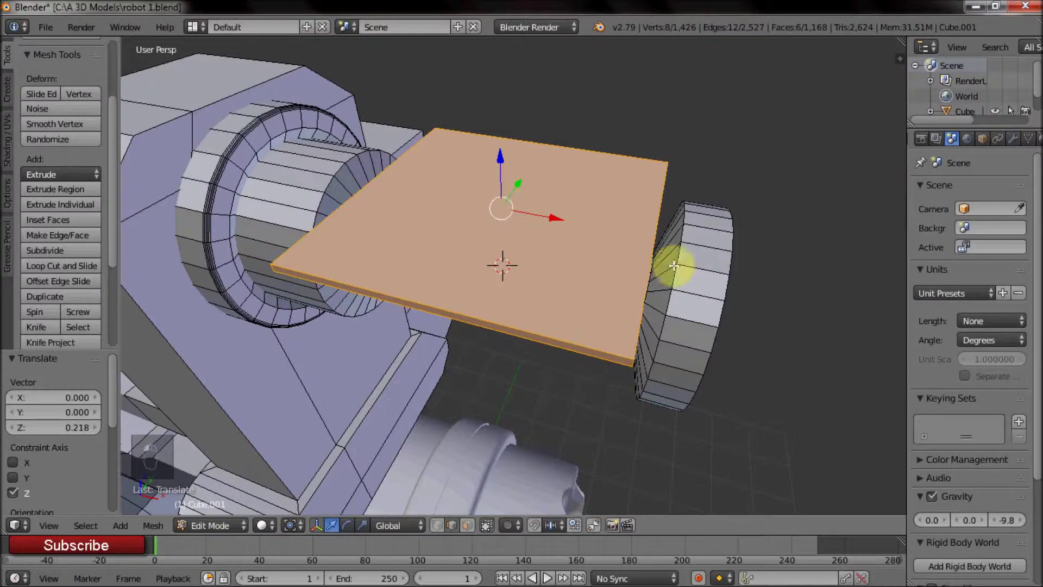
key("s")
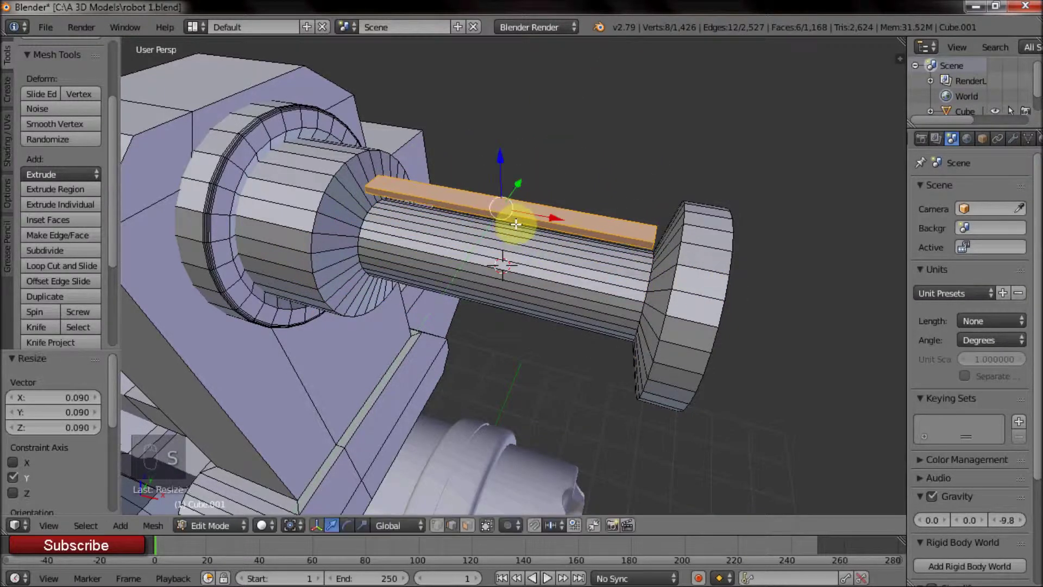
left_click(463, 236)
key("s")
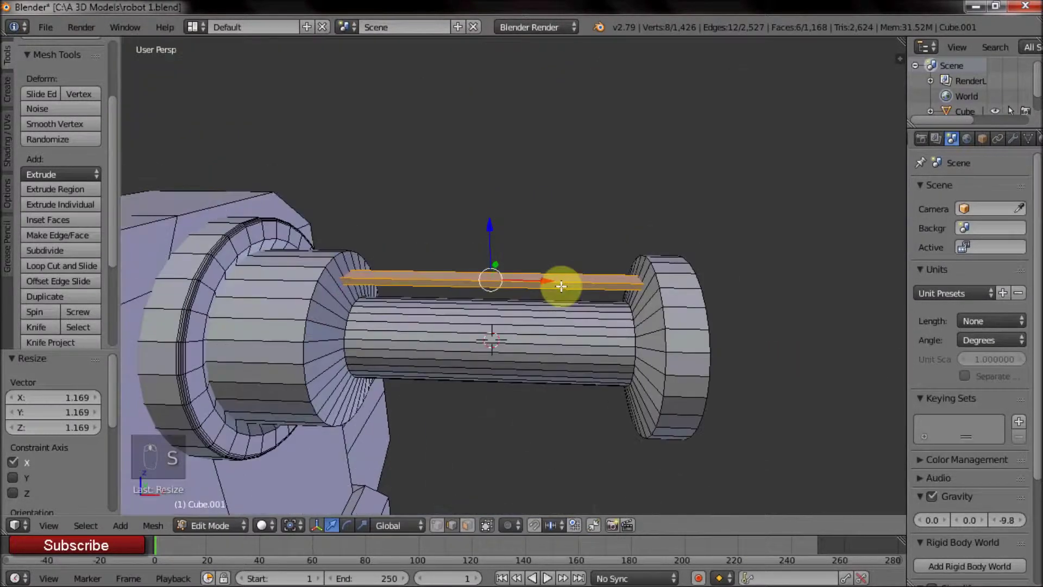
key("s")
middle_click(747, 310)
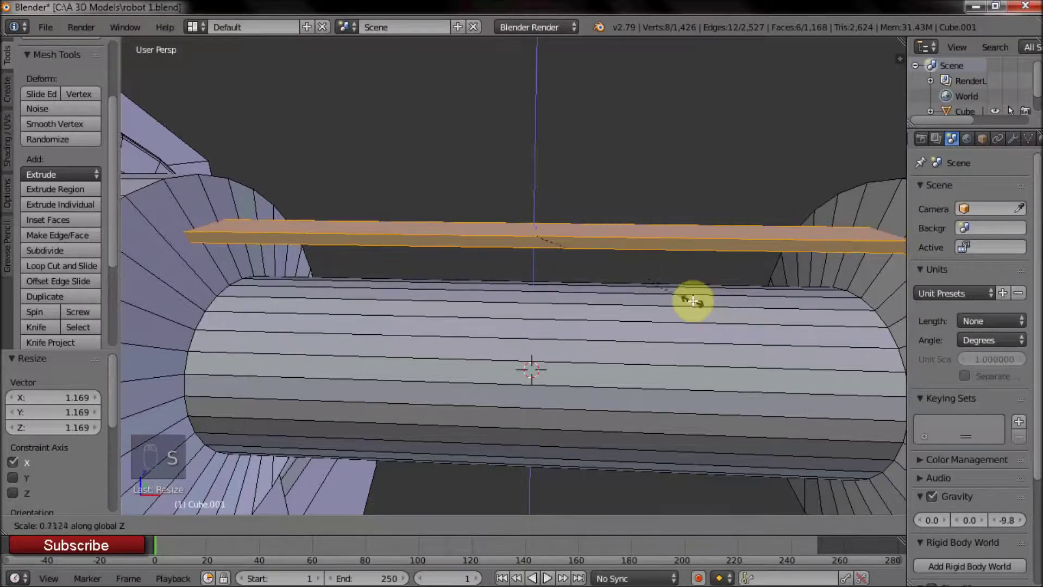
left_click_drag(635, 299, 537, 288)
left_click_drag(526, 256, 520, 285)
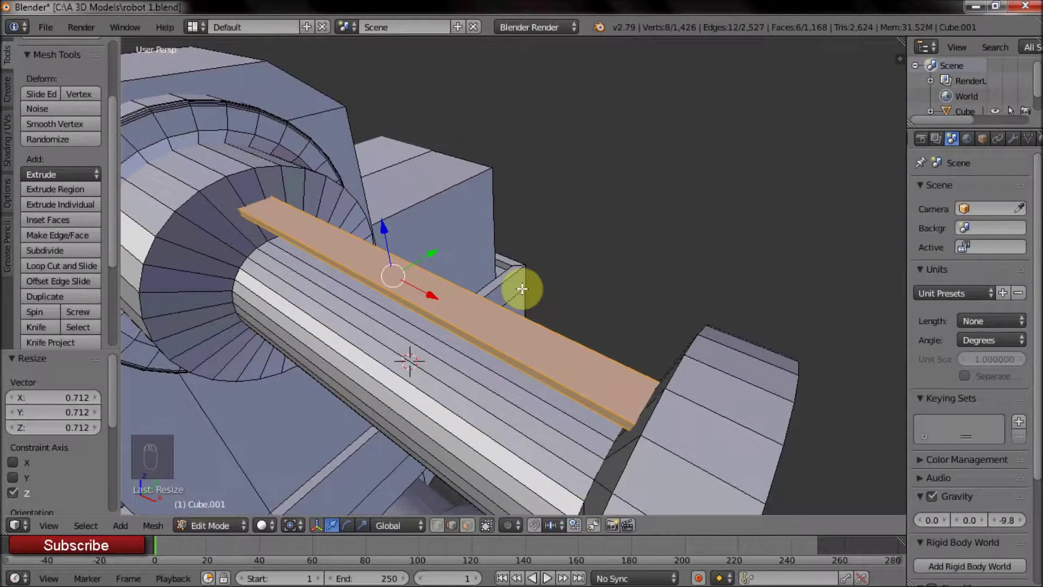
middle_click(527, 283)
left_click(428, 264)
Step: Bevel the slat's edges and push its edge rim slightly down into a rail profile
key("ctrl+r")
middle_click(661, 304)
key("ctrl+b")
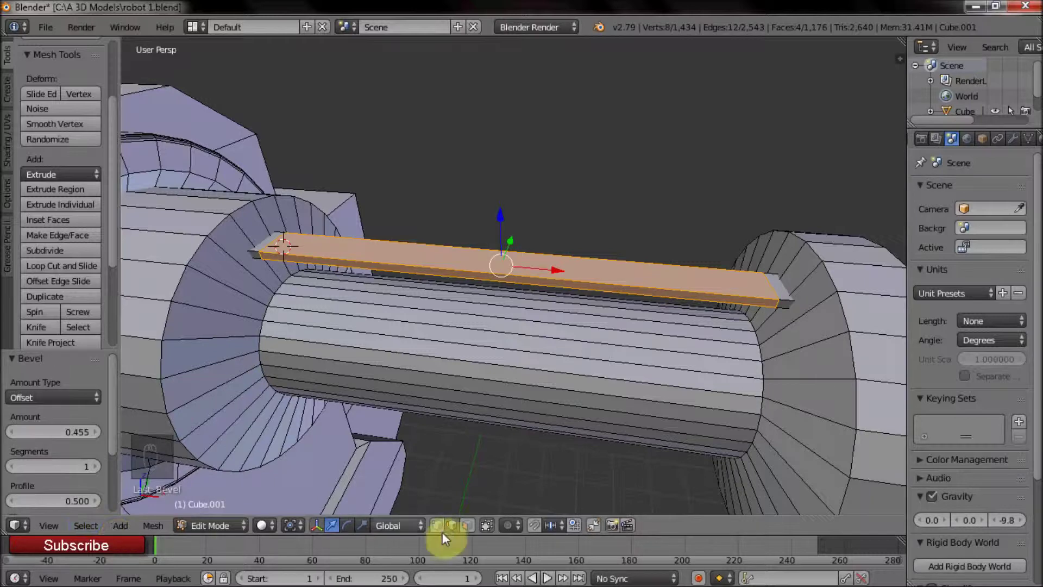
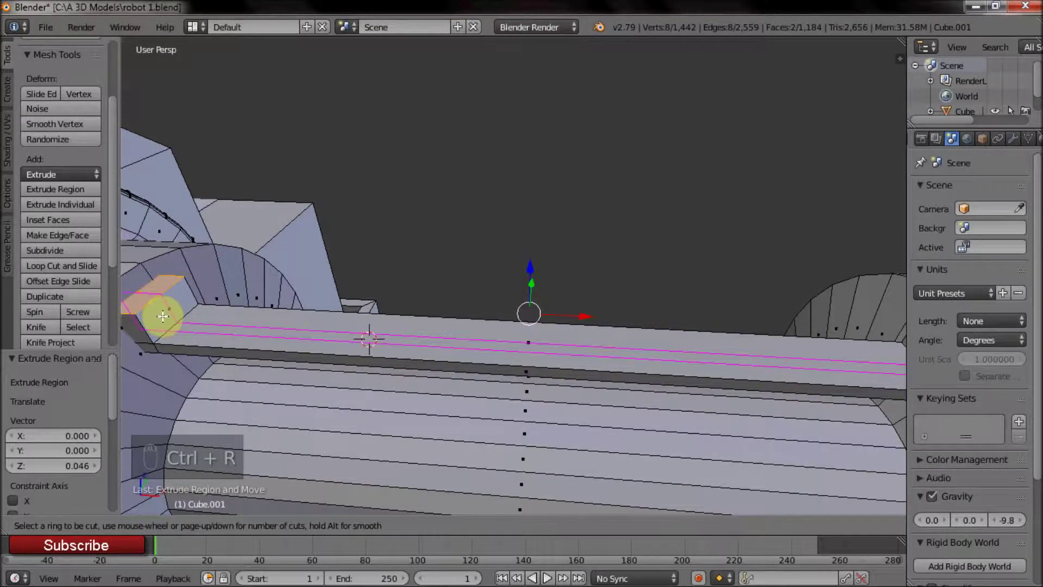
key("ctrl+b")
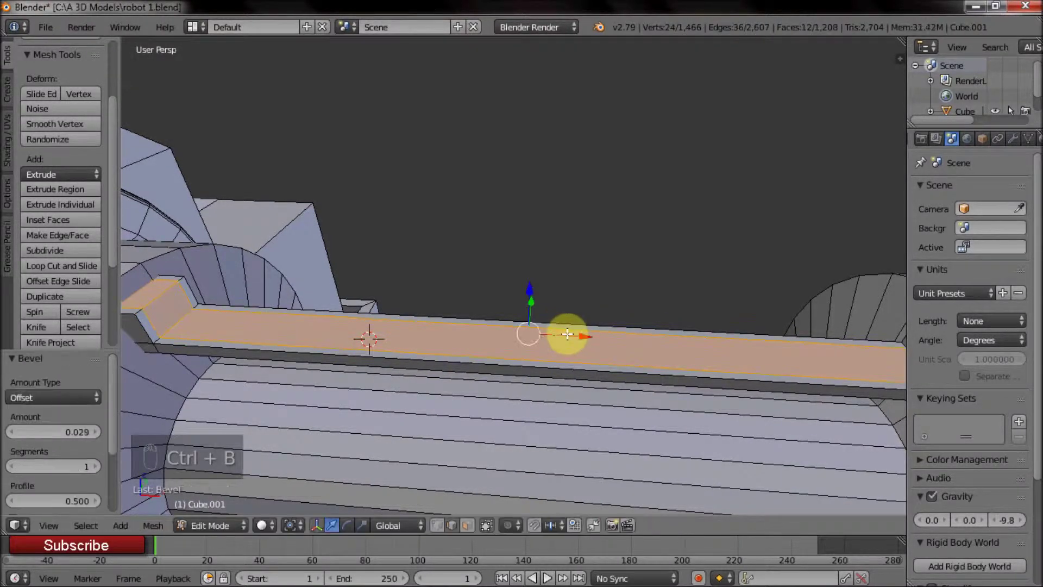
left_click(469, 531)
left_click_drag(194, 321, 150, 327)
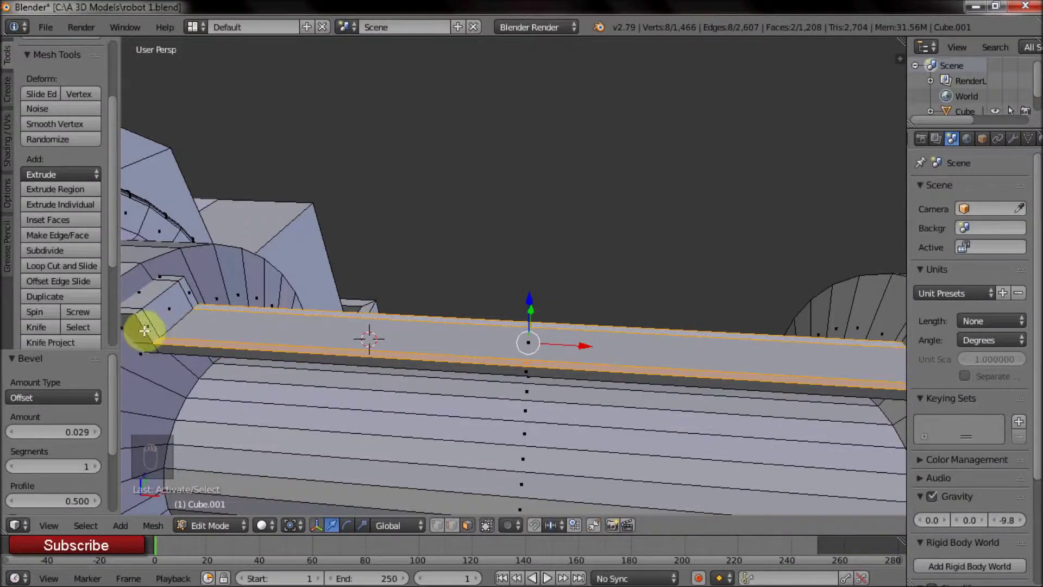
left_click_drag(147, 326, 495, 336)
middle_click(478, 322)
middle_click(821, 305)
left_click_drag(817, 305, 646, 336)
middle_click(607, 324)
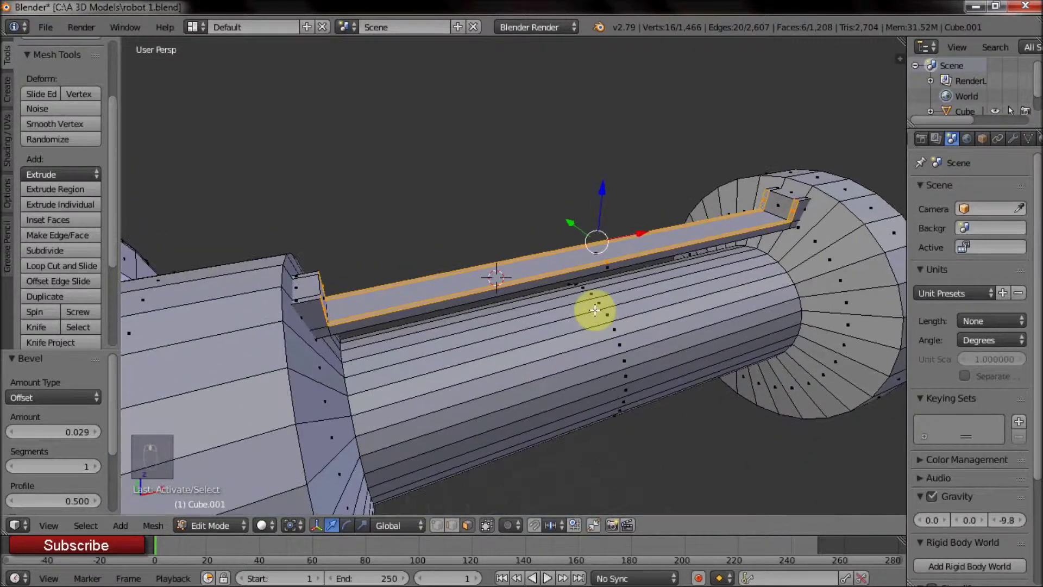
key("e")
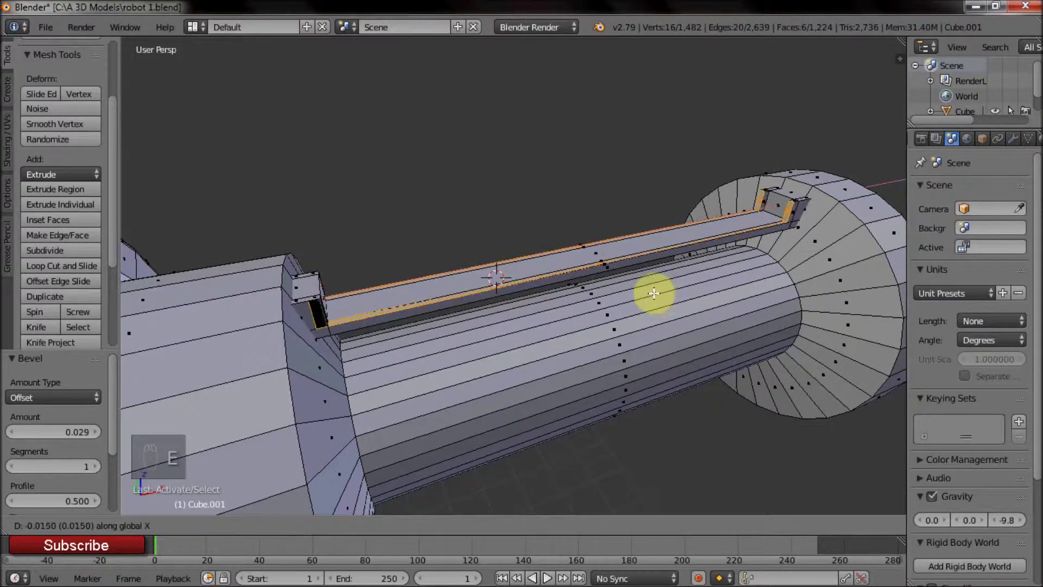
key("s")
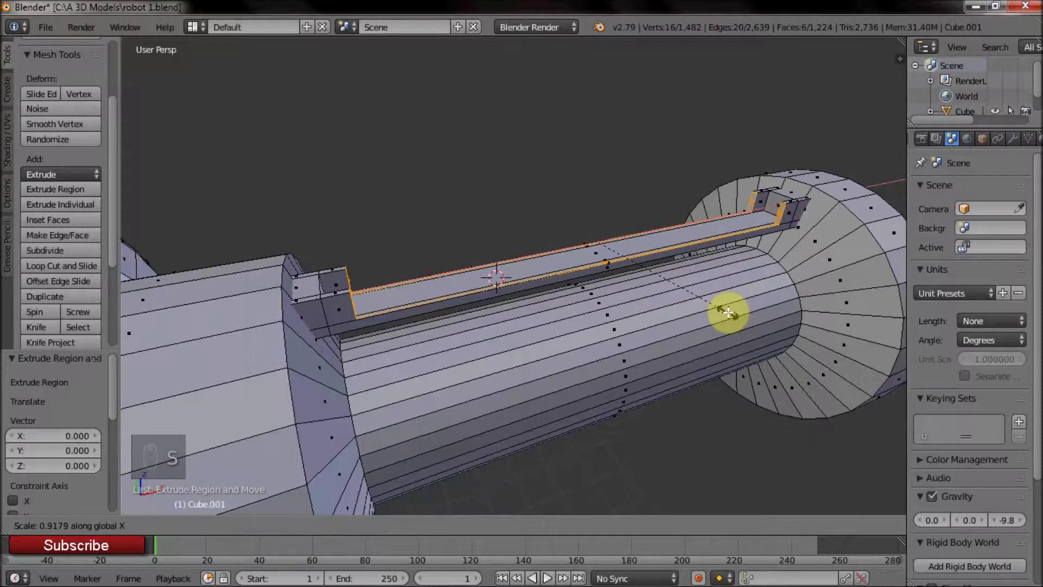
Step: Select the whole linked rail strip and snap the pivot to the barrel's centre
middle_click(607, 293)
left_click_drag(248, 411, 692, 238)
middle_click(514, 261)
left_click_drag(692, 238, 369, 263)
left_click(372, 278)
left_click_drag(507, 287, 461, 293)
left_click(464, 294)
key("ctrl+l")
left_click_drag(460, 293, 477, 216)
right_click(478, 216)
key("shift+s")
left_click(294, 531)
middle_click(520, 205)
left_click(505, 219)
right_click(466, 200)
key("ctrl+k")
key("ctrl+l")
Step: Duplicate the rail around the barrel at 45° steps to ring it, then return to Object Mode
key("shift+d")
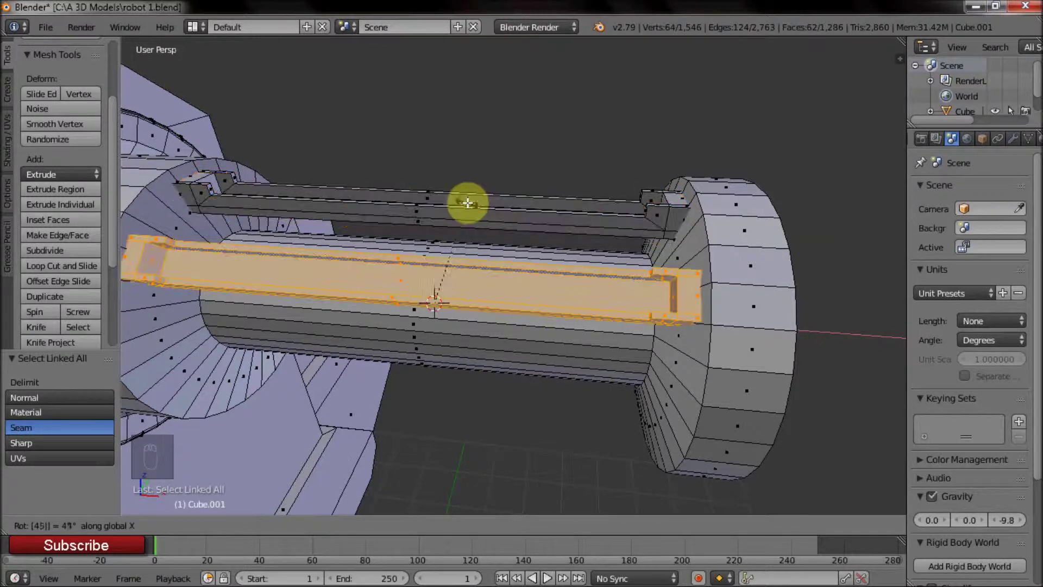
key("shift+r")
key("shift+r")
key("shift+r")
key("shift+r")
key("shift+r")
key("shift+r")
left_click_drag(517, 184, 510, 237)
key("Tab")
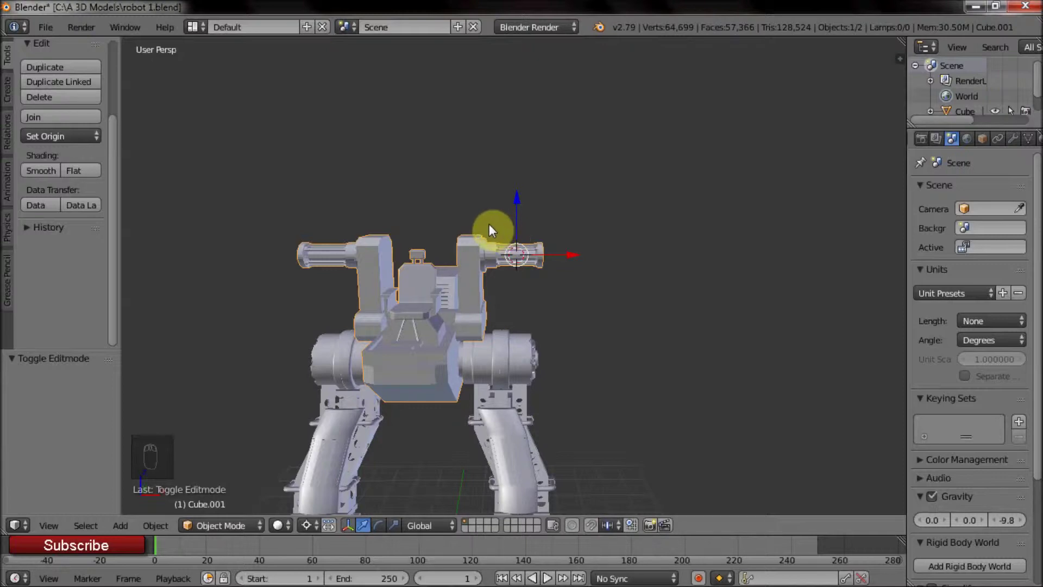
Step: Enter Edit Mode on the gun barrel and scale its front end loop outward for the collar
middle_click(494, 228)
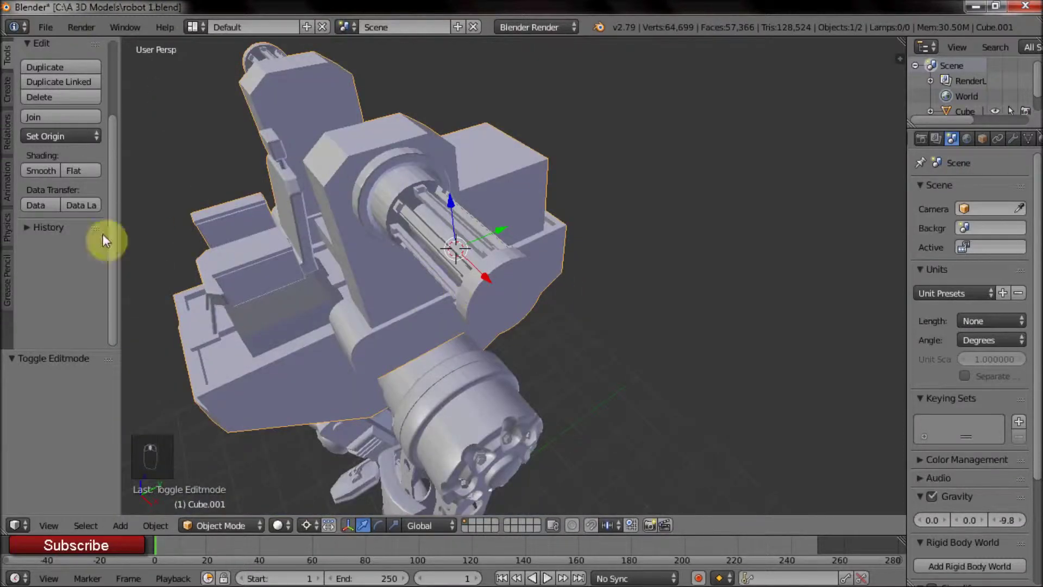
left_click(46, 178)
left_click_drag(454, 212, 434, 290)
key("Tab")
middle_click(526, 293)
left_click(300, 523)
middle_click(496, 308)
key("a")
left_click(508, 273)
key("s")
left_click(683, 315)
left_click_drag(604, 337, 606, 295)
middle_click(535, 303)
middle_click(563, 312)
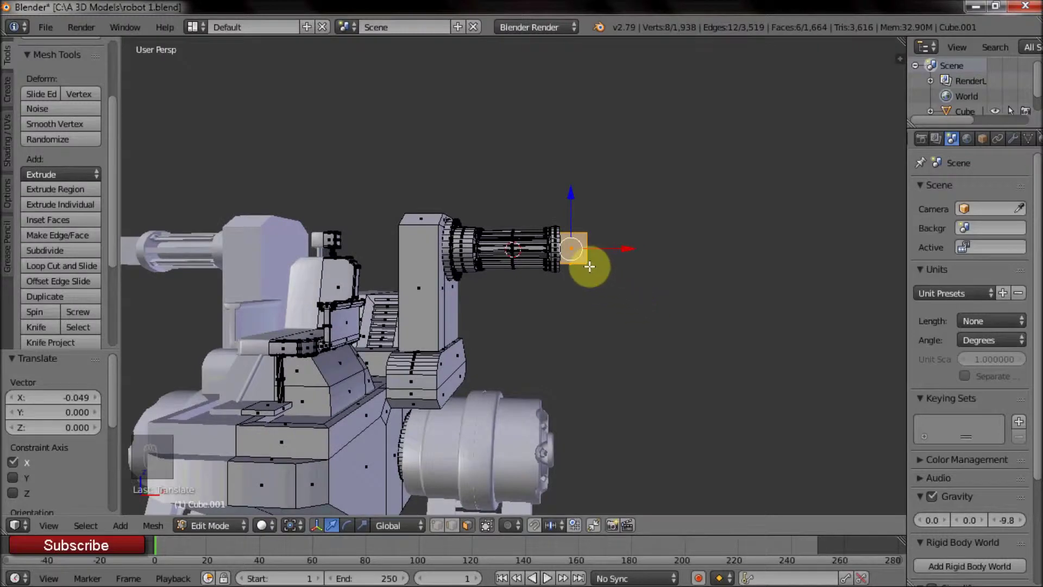
middle_click(610, 247)
middle_click(532, 310)
Step: Extrude the end loop forward along X and enlarge it into a wider ring collar
key("x")
middle_click(550, 308)
right_click(486, 295)
key("i")
key("e")
middle_click(580, 347)
right_click(472, 257)
right_click(477, 247)
key("shift+d")
left_click_drag(546, 311, 601, 302)
key("s")
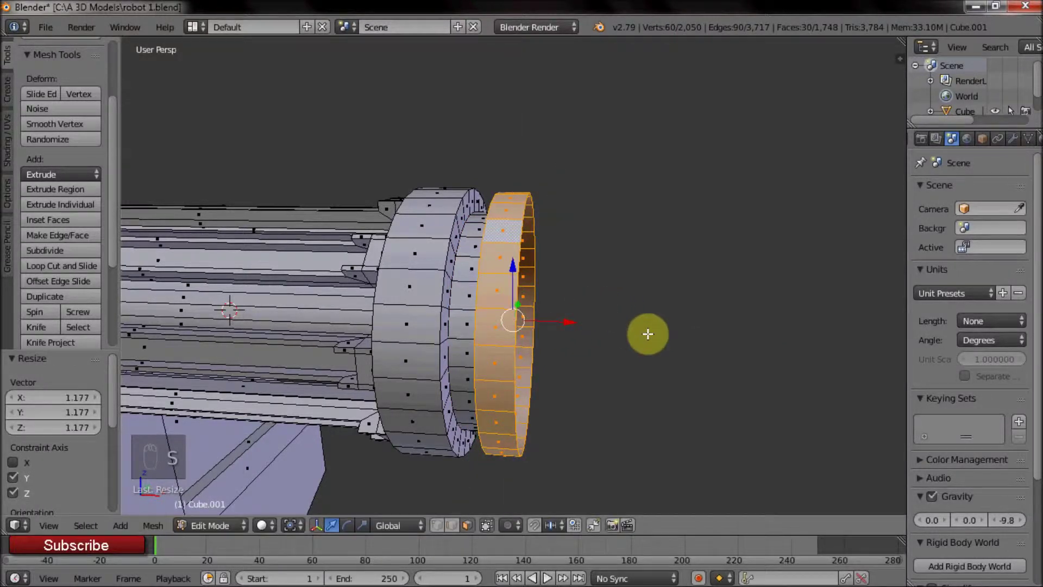
Step: Fill the collar's open end with a face to close the muzzle ring
middle_click(654, 387)
middle_click(471, 531)
left_click(460, 529)
right_click(611, 244)
key("f")
middle_click(605, 308)
right_click(510, 278)
left_click(557, 257)
middle_click(584, 274)
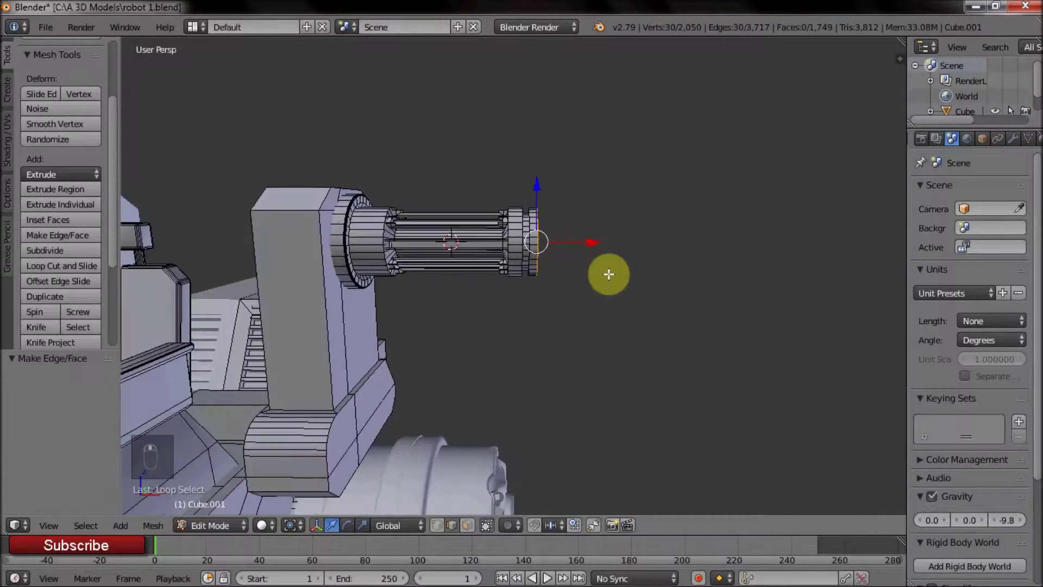
Step: Cap the gun's open front end with a face and inset it
left_click(617, 223)
middle_click(577, 277)
key("f")
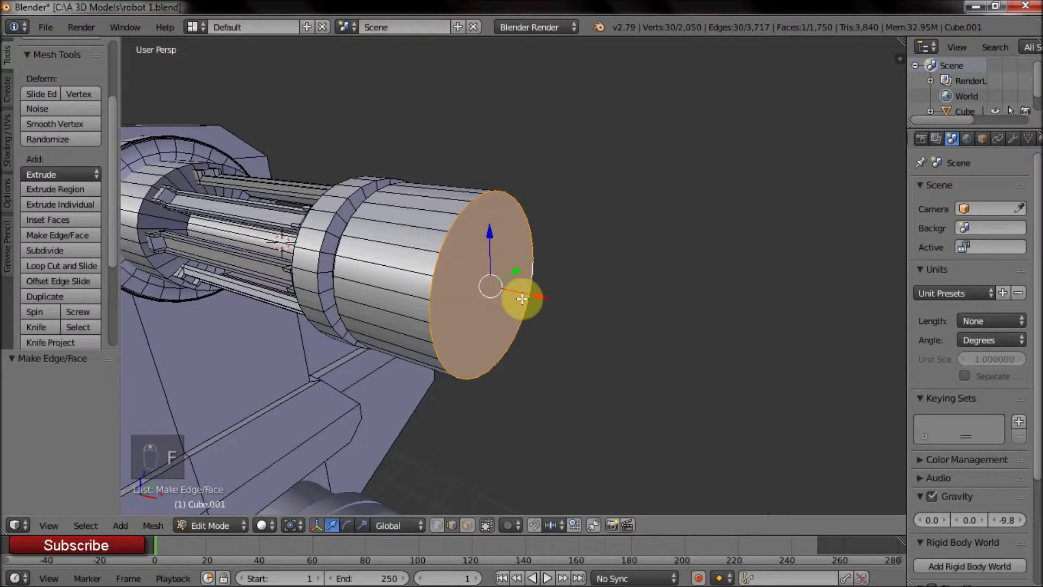
key("ctrl+b")
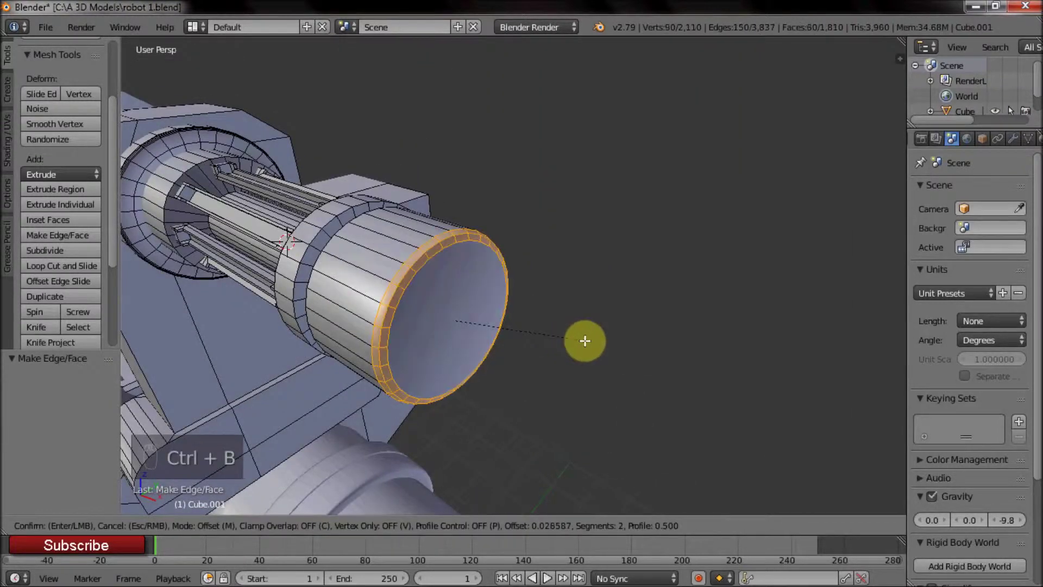
left_click(469, 271)
middle_click(478, 299)
Step: Add a small cylinder at the cap, rotate and shrink it, and move it off-centre along X in front
key("a")
left_click(344, 243)
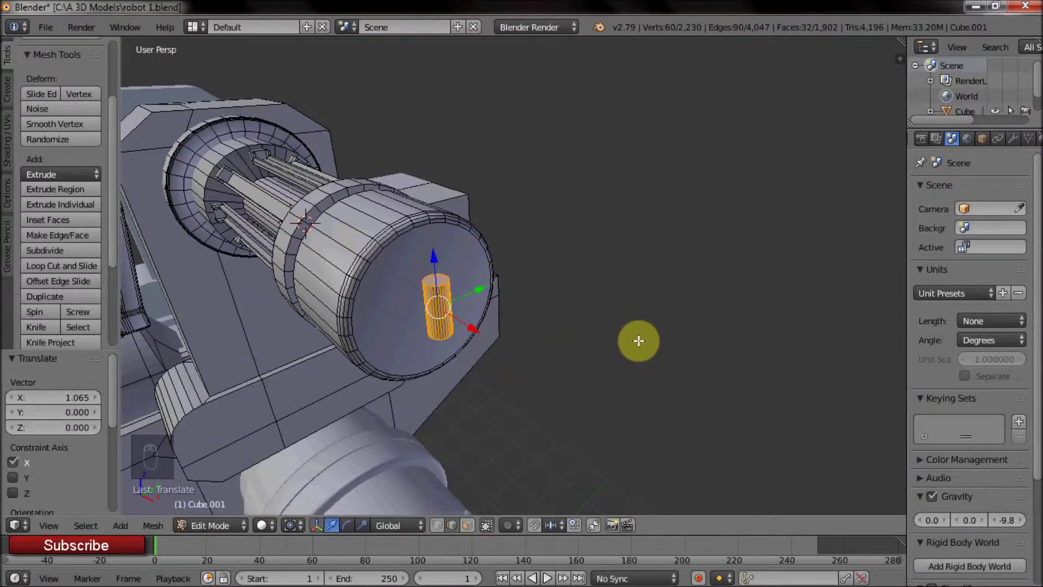
key("r")
key("s")
left_click(511, 269)
left_click(501, 253)
middle_click(616, 253)
left_click_drag(632, 246, 616, 293)
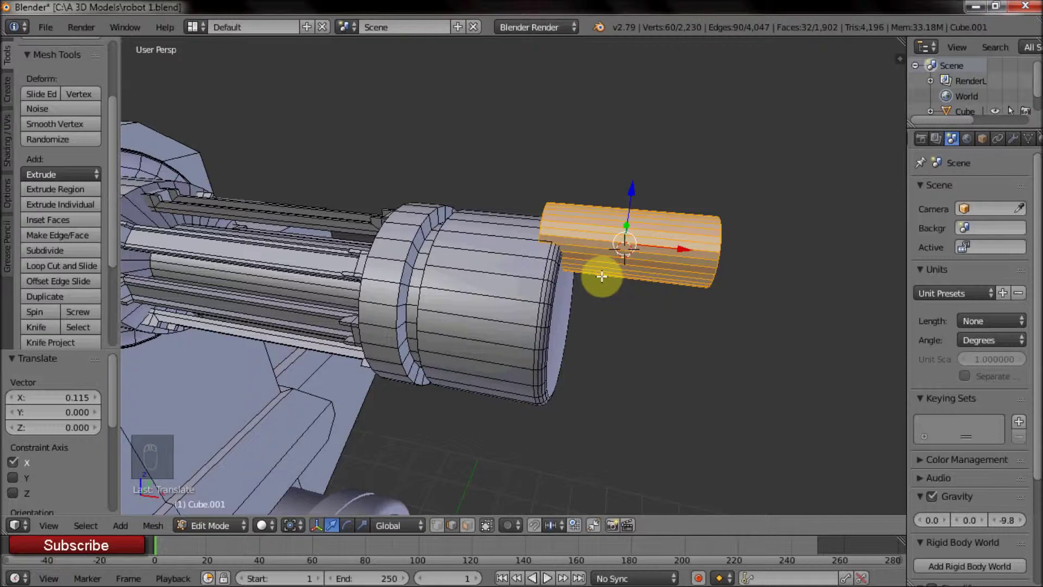
middle_click(591, 209)
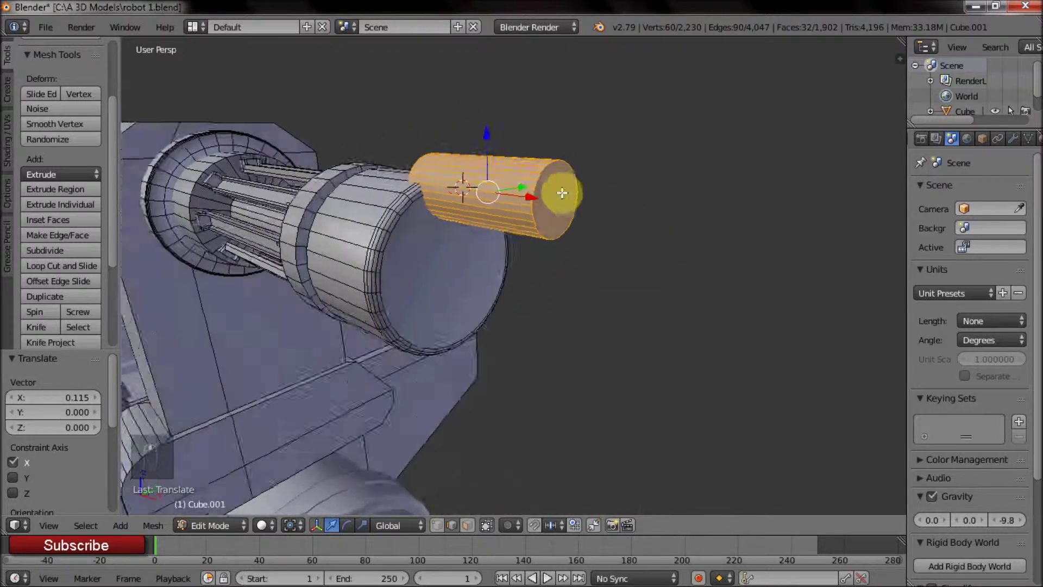
left_click_drag(515, 222, 587, 282)
left_click(735, 288)
Step: Bevel the small barrel's end edge and select its linked geometry
middle_click(576, 320)
left_click_drag(599, 265, 706, 328)
key("ctrl+b")
middle_click(604, 312)
left_click_drag(553, 234, 557, 239)
key("ctrl+l")
Step: Separate the barrel cylinder and snap the pivot to the muzzle centre, ready to array it
key("p")
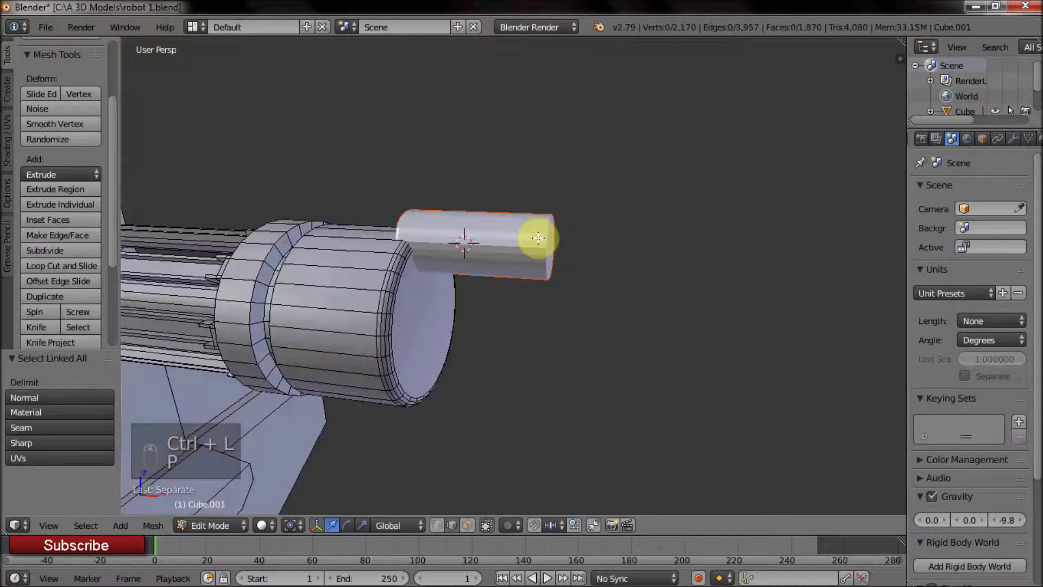
right_click(344, 239)
key("shift+s")
key("Tab")
right_click(593, 206)
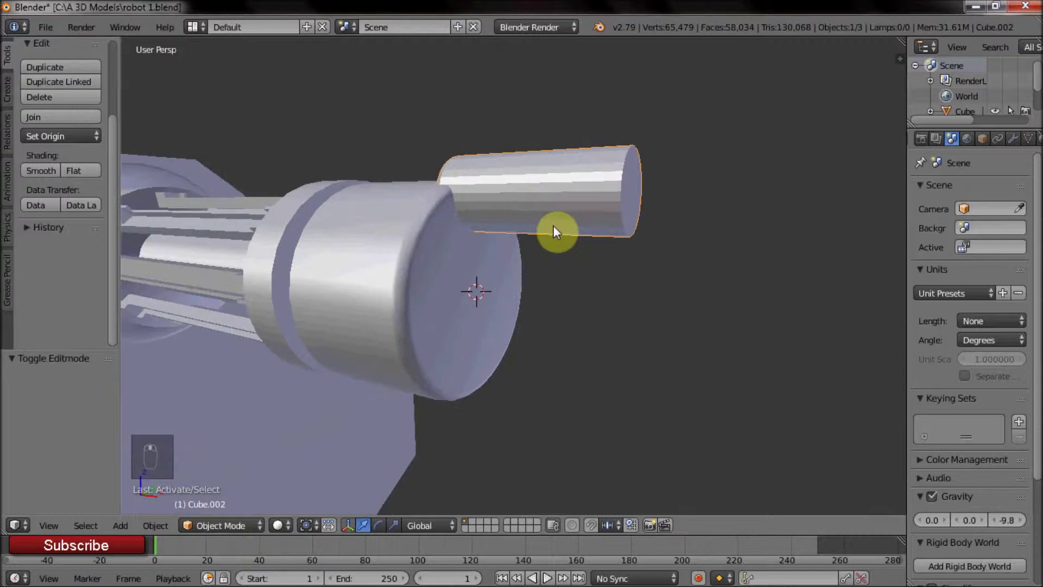
key("Tab")
key("a")
key("a")
key("a")
left_click(295, 531)
Step: Duplicate the barrel and rotate copies 90° about X into a ring around the muzzle, then scale them
key("shift+d")
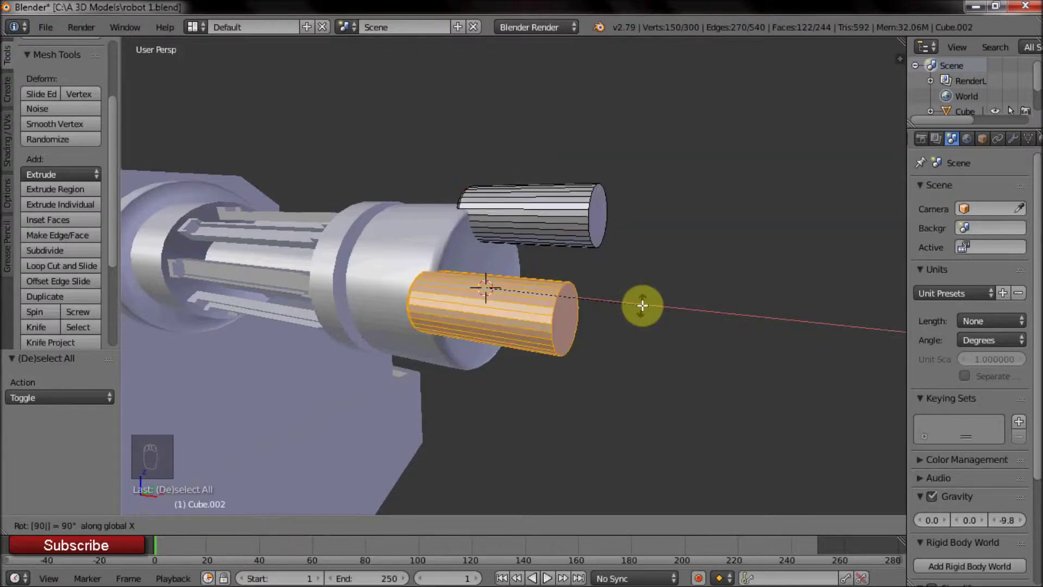
key("shift+r")
key("shift+r")
middle_click(602, 302)
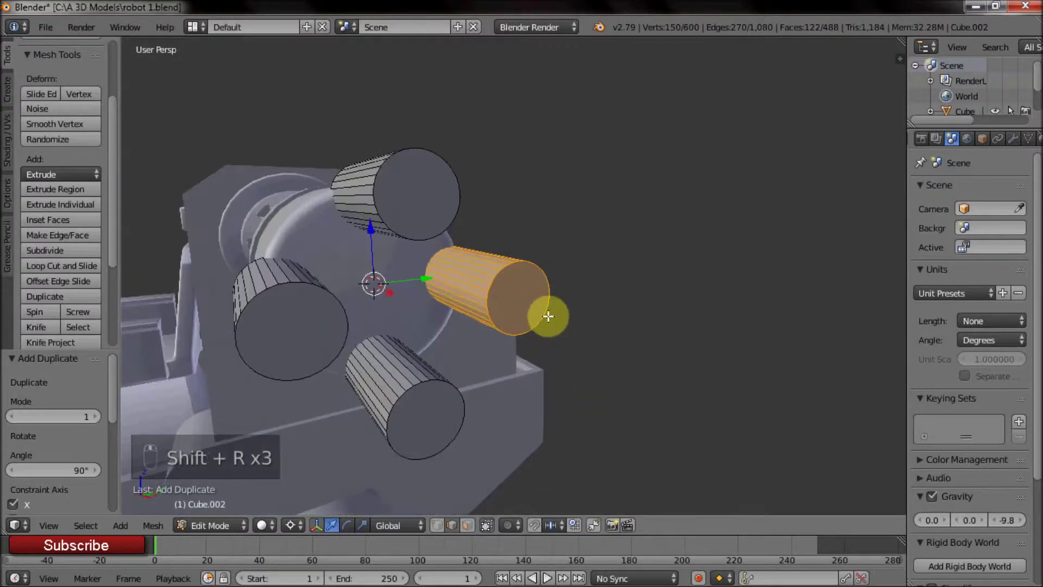
key("a")
key("shift+d")
key("r")
middle_click(510, 303)
left_click_drag(298, 539, 327, 465)
key("s")
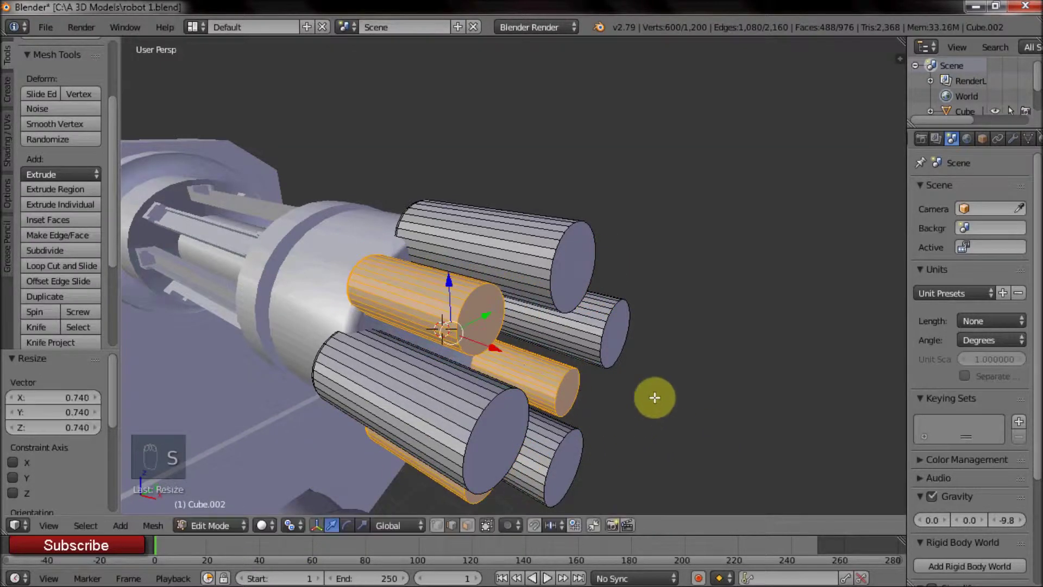
left_click(632, 311)
middle_click(607, 345)
Step: Boolean-subtract the barrel ring from the muzzle collar, undoing a premature cutter delete
key("Tab")
left_click_drag(1014, 150, 976, 209)
right_click(478, 295)
left_click(971, 202)
left_click_drag(962, 461, 633, 344)
right_click(620, 332)
key("x")
middle_click(584, 392)
key("ctrl+z")
Step: Apply the subtraction to carve rounded notches, delete the cutter ring and re-enter the collar mesh
right_click(450, 293)
left_click(936, 420)
right_click(604, 296)
key("x")
middle_click(474, 345)
middle_click(540, 366)
right_click(445, 309)
key("Tab")
left_click_drag(569, 331, 593, 321)
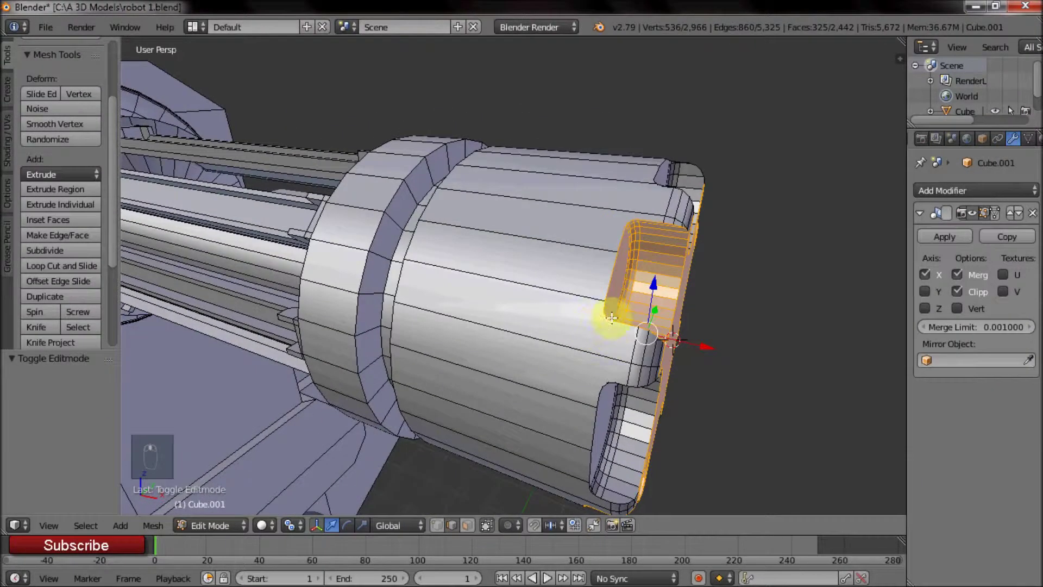
Step: Add a bevel edge loop around the muzzle housing and check it in Object Mode
right_click(457, 248)
key("ctrl+b")
middle_click(725, 331)
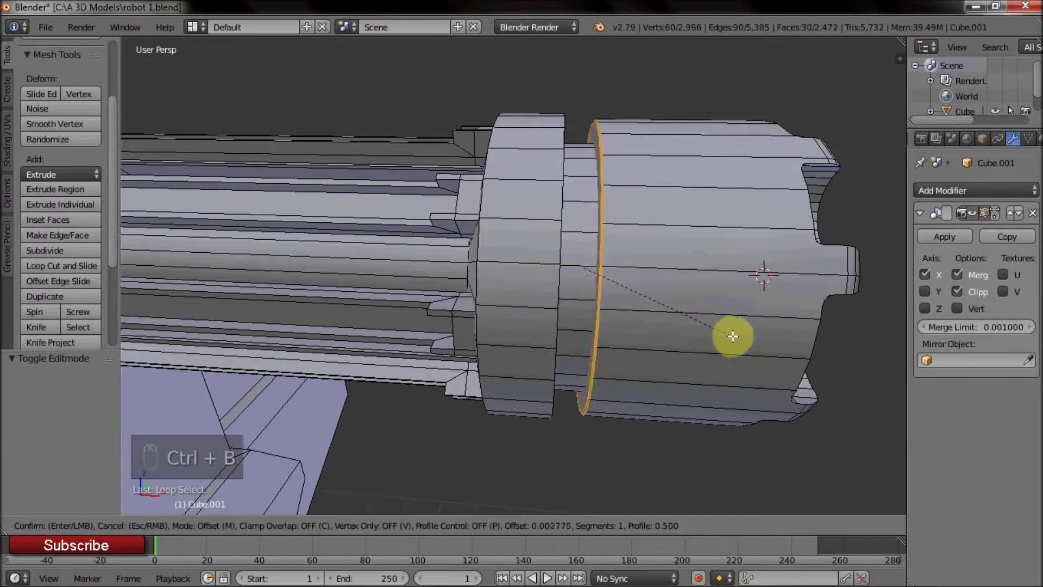
right_click(615, 281)
left_click(641, 266)
left_click_drag(763, 312, 676, 316)
key("Tab")
middle_click(624, 318)
middle_click(541, 215)
Step: Inset the star-shaped front face of the muzzle to leave a thin recessed rim
key("Tab")
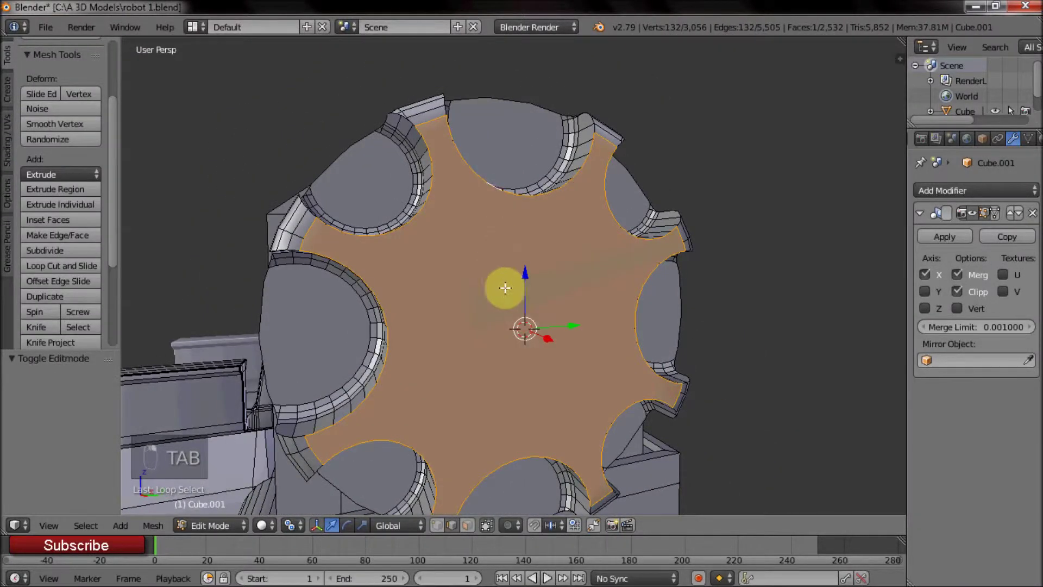
right_click(698, 339)
key("i")
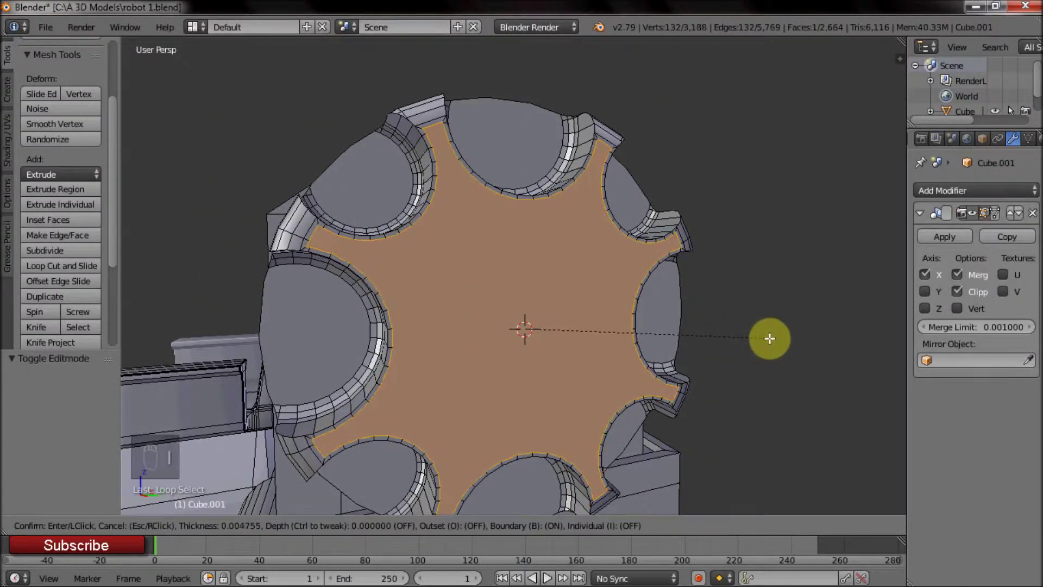
left_click_drag(671, 331, 726, 319)
key("e")
key("Tab")
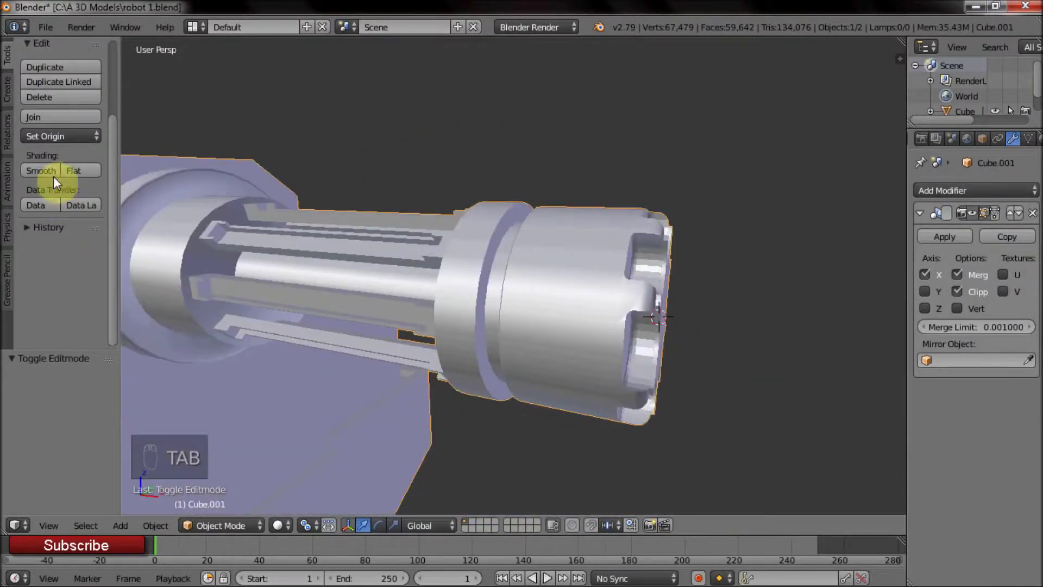
Step: Shade the gun smooth and bring the whole mech back into view
left_click(53, 179)
right_click(581, 399)
left_click_drag(581, 399, 498, 368)
key("Tab")
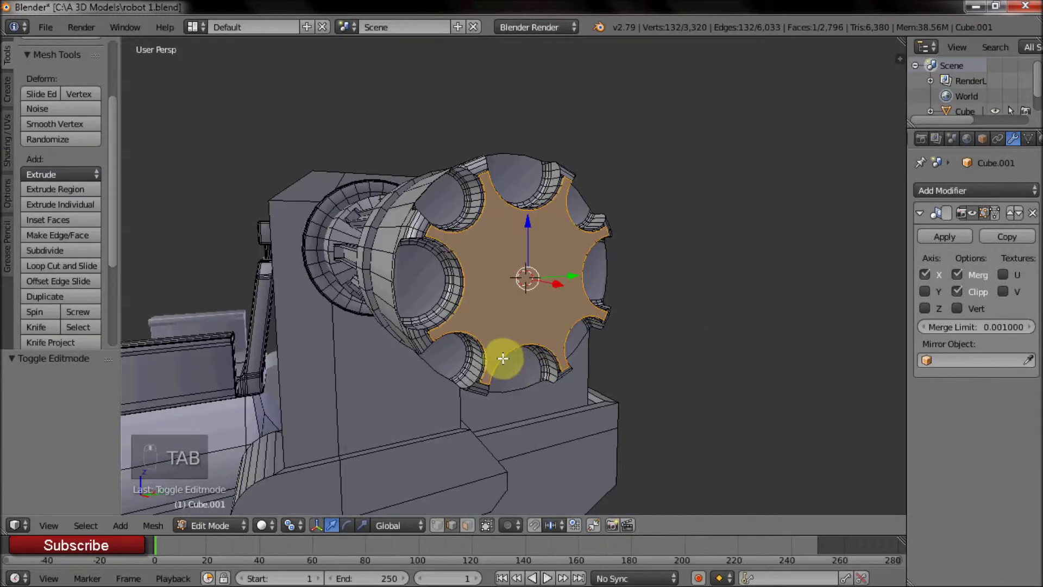
left_click_drag(497, 337, 589, 345)
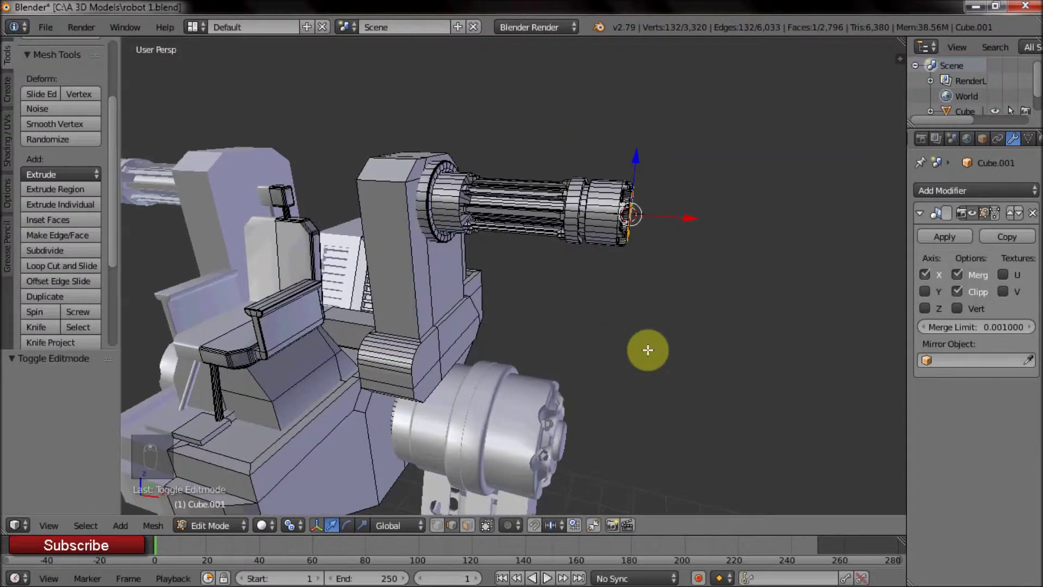
Step: Select the muzzle end vertices in wireframe with circle select
middle_click(359, 306)
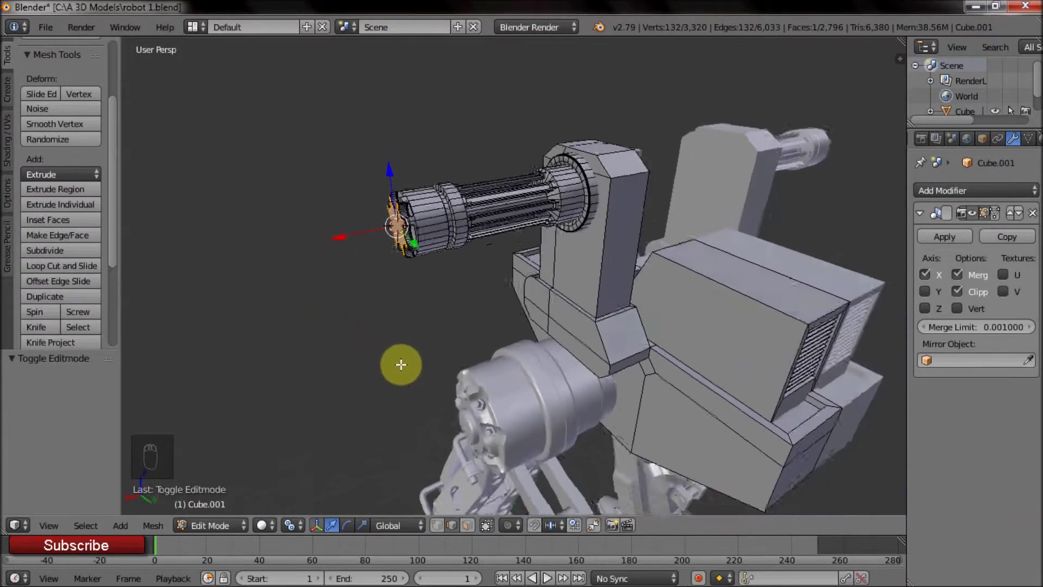
middle_click(542, 304)
middle_click(592, 302)
key("z")
right_click(583, 246)
key("c")
key("z")
Step: Slide the muzzle section outward along X to full length and view both gatling guns on the mech
middle_click(597, 306)
left_click(593, 263)
middle_click(628, 263)
left_click(608, 220)
middle_click(628, 220)
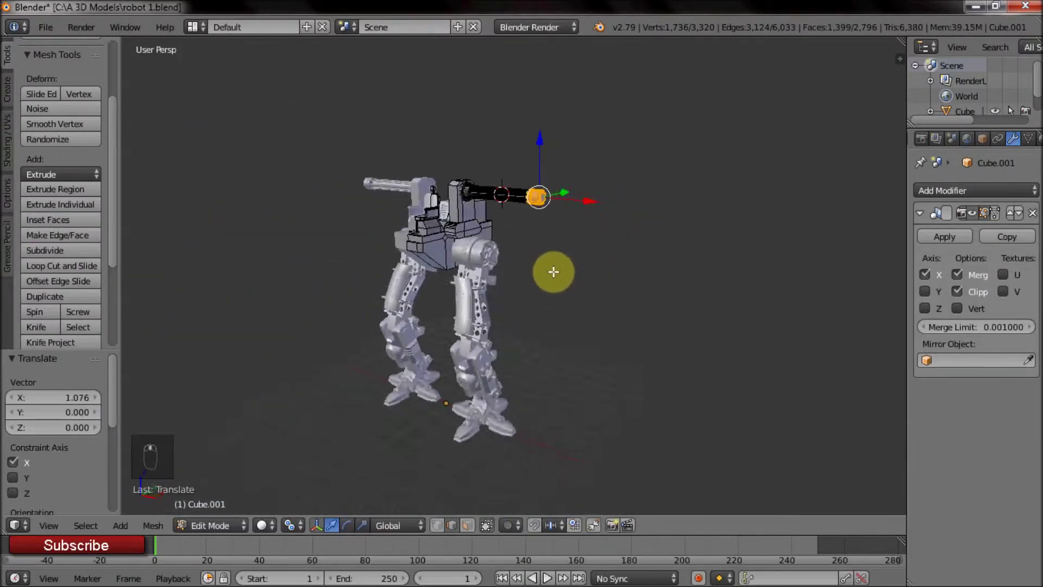
middle_click(478, 275)
key("Tab")
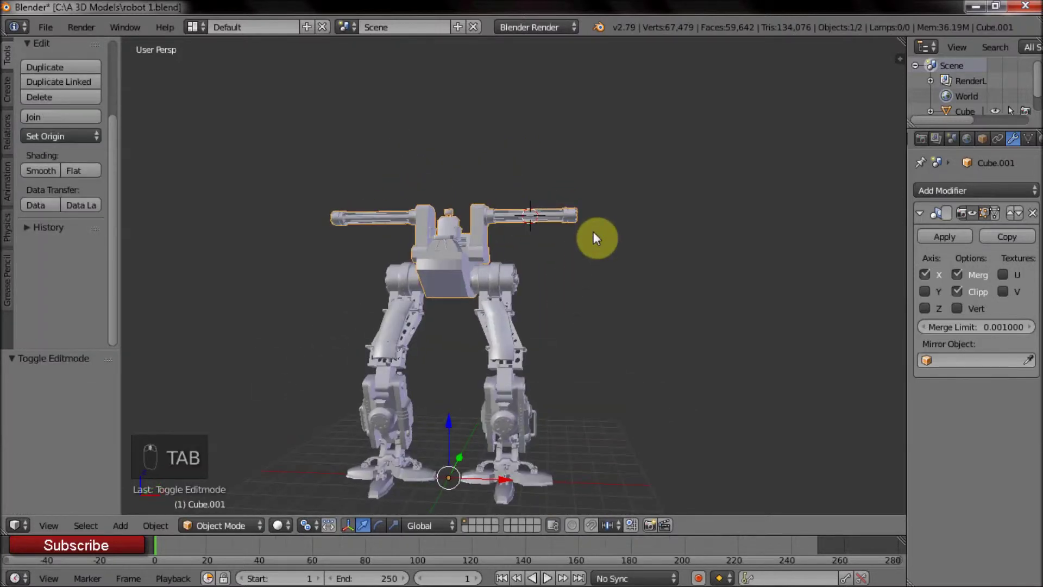
left_click_drag(579, 284, 544, 221)
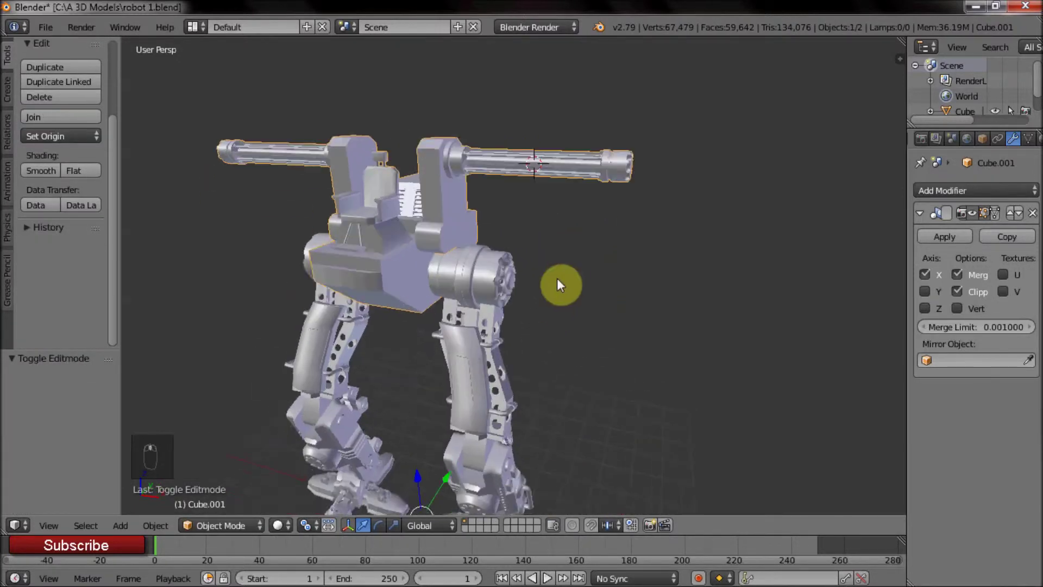